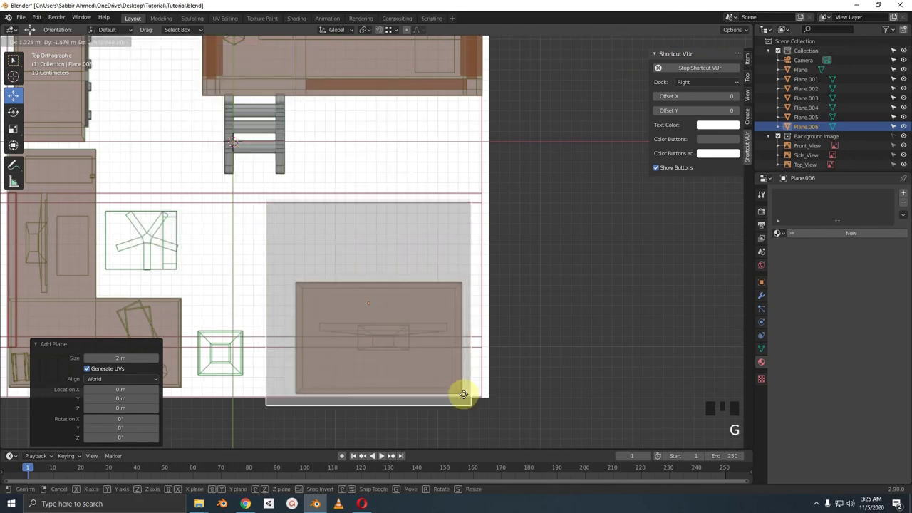
# Step: Place the new plane over the monitor base on the desk and shrink it to 0.12
pyautogui.moveTo(461, 353); pyautogui.dragTo(456, 358)
pyautogui.scroll(3)
pyautogui.moveTo(454, 295); pyautogui.dragTo(623, 323)
pyautogui.press('s')
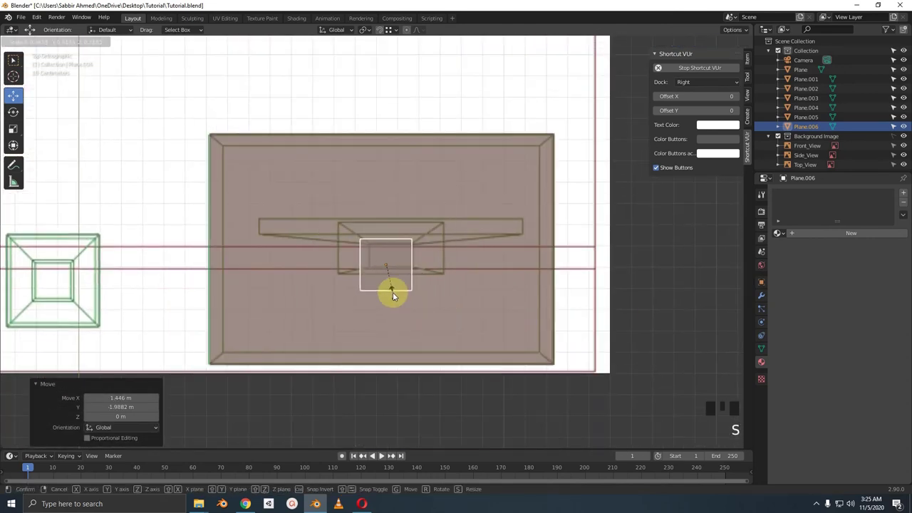
pyautogui.scroll(3)
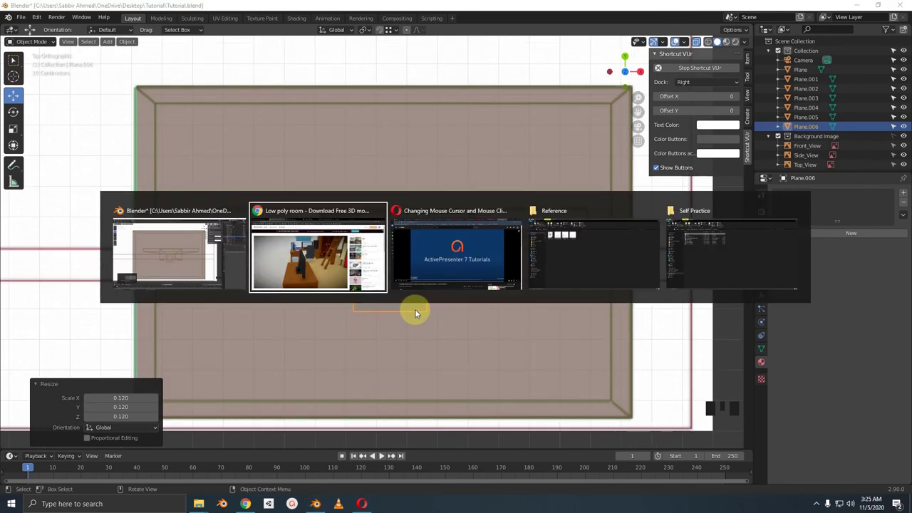
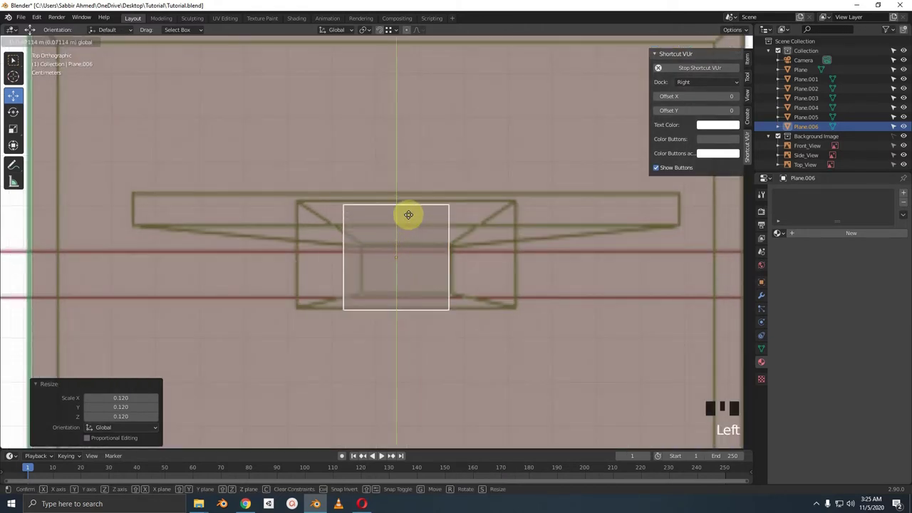
# Step: Widen the plane along X to the monitor-base width and nudge it into position
pyautogui.scroll(3)
pyautogui.moveTo(422, 289); pyautogui.dragTo(478, 285)
pyautogui.press('s')
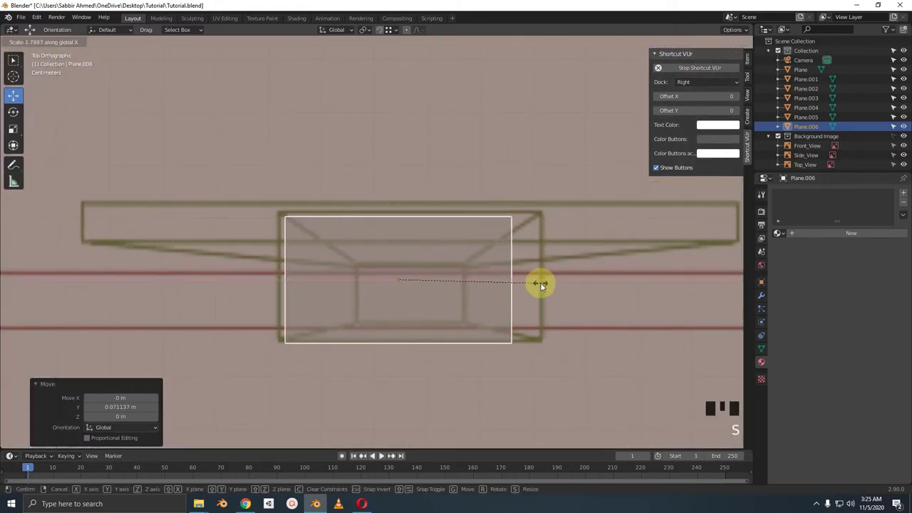
pyautogui.click(447, 280)
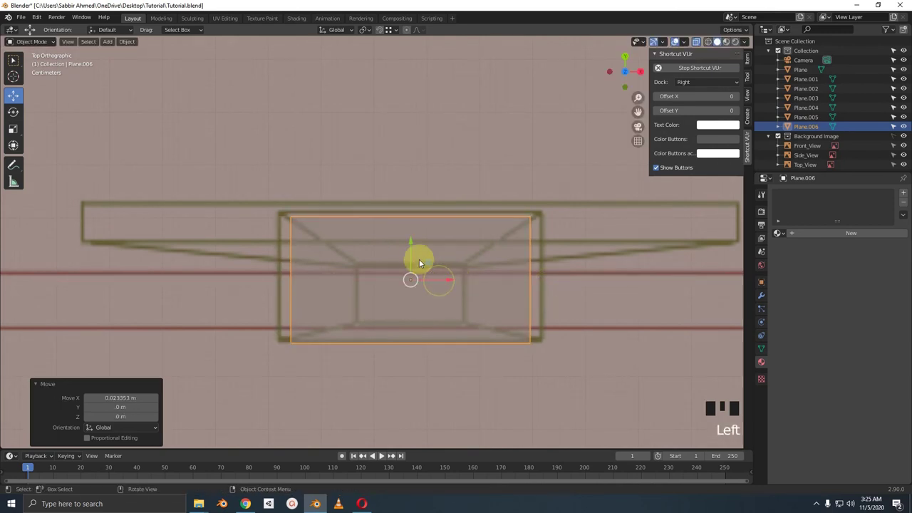
pyautogui.click(411, 244)
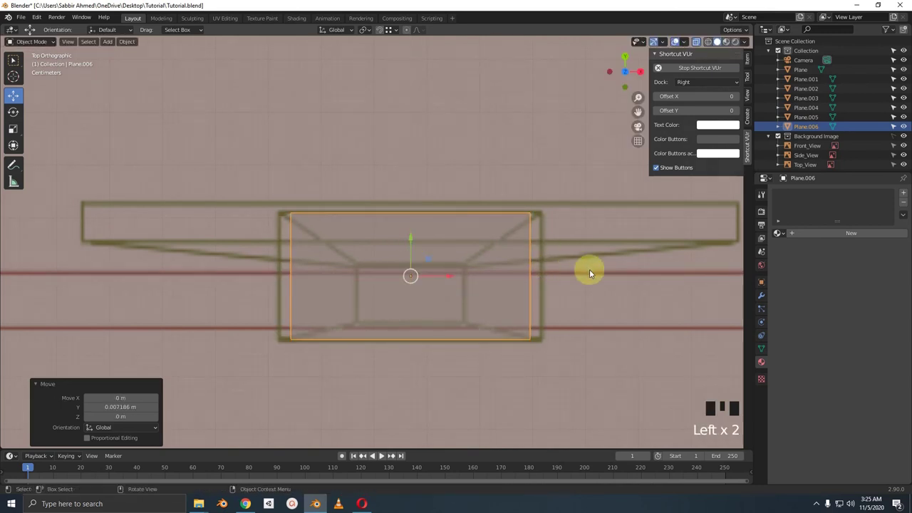
pyautogui.press('s')
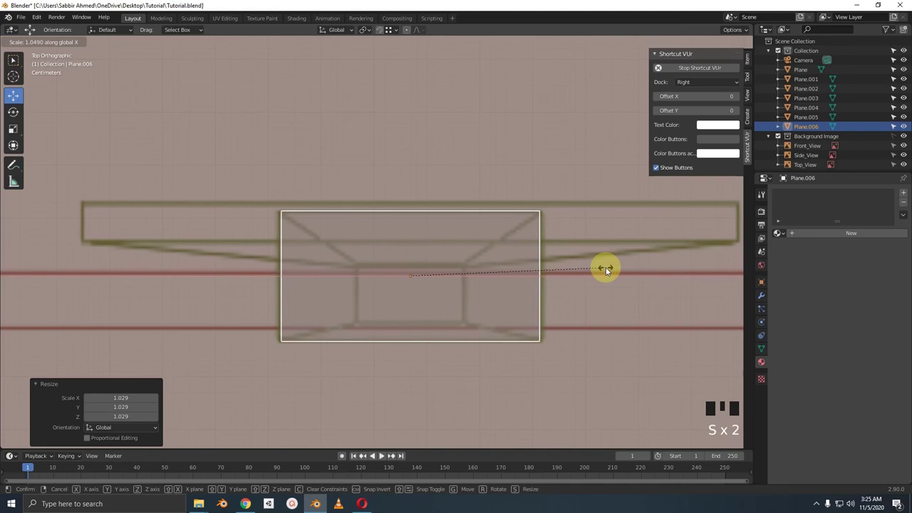
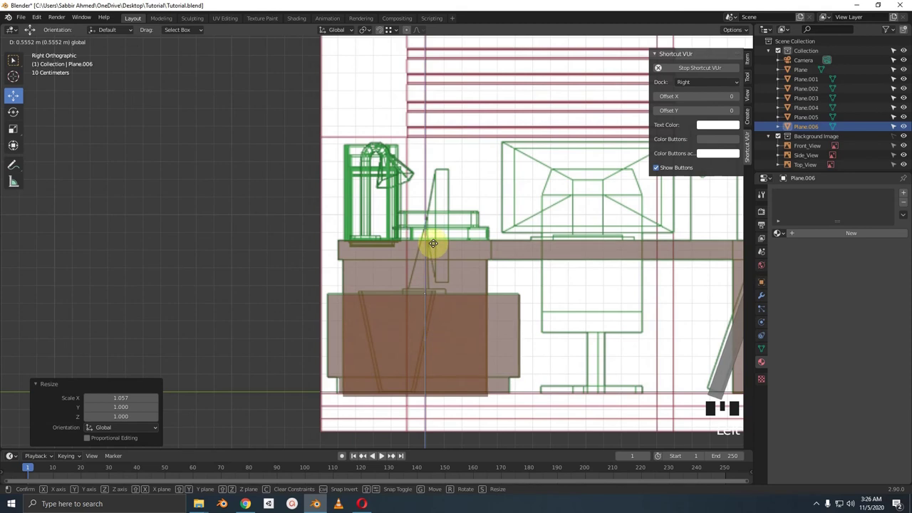
# Step: In side view, lower the plane along Z toward the desk top
pyautogui.scroll(3)
pyautogui.press('Tab')
pyautogui.press('Tab')
pyautogui.moveTo(454, 307); pyautogui.dragTo(421, 250)
pyautogui.scroll(3)
pyautogui.moveTo(480, 301); pyautogui.dragTo(490, 309)
pyautogui.click(489, 309)
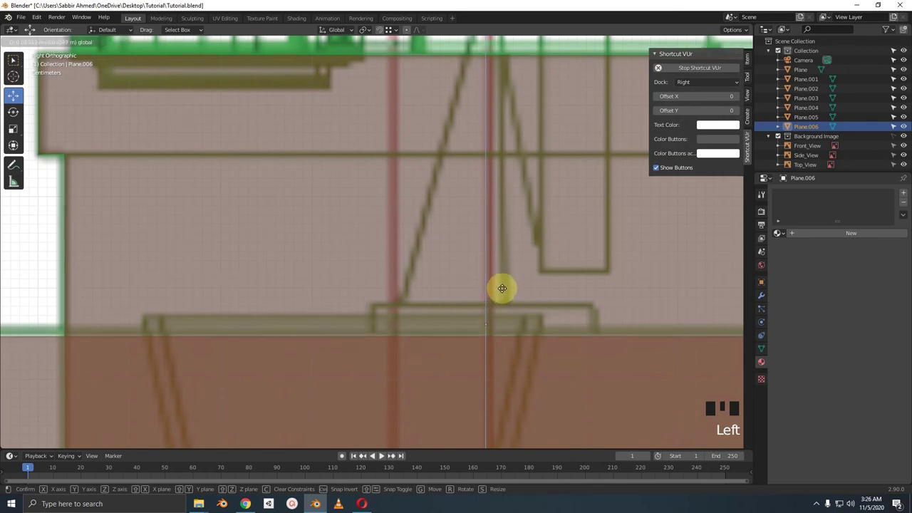
# Step: Fine-tune the plane's height so it rests flat on the desk surface
pyautogui.scroll(-3)
pyautogui.click(469, 275)
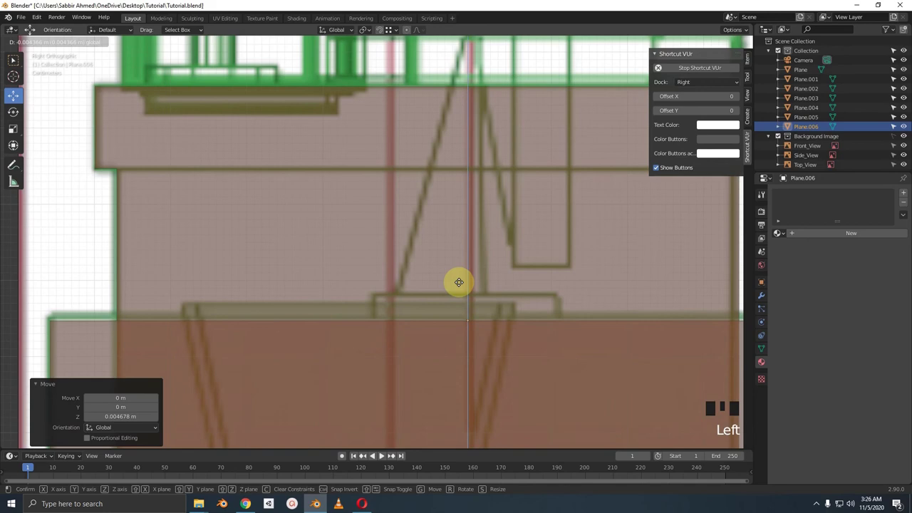
pyautogui.moveTo(497, 344); pyautogui.dragTo(512, 355)
pyautogui.press('alt+z')
pyautogui.scroll(-3)
pyautogui.scroll(3)
pyautogui.scroll(-3)
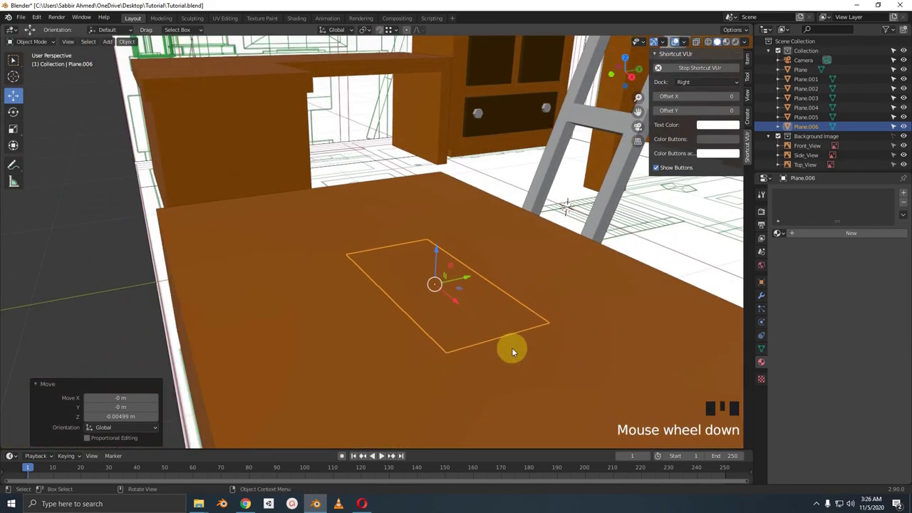
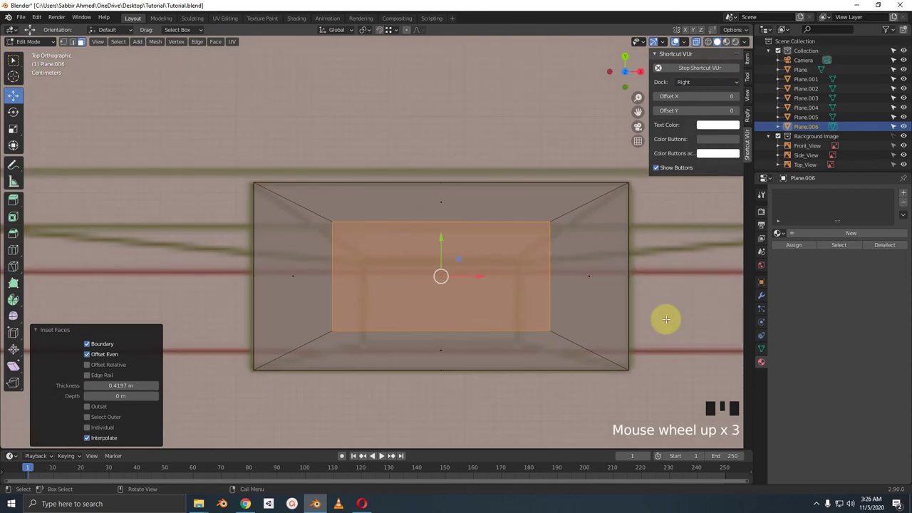
# Step: Shrink the inset inner face and view the plane from the side for extruding the neck
pyautogui.press('s')
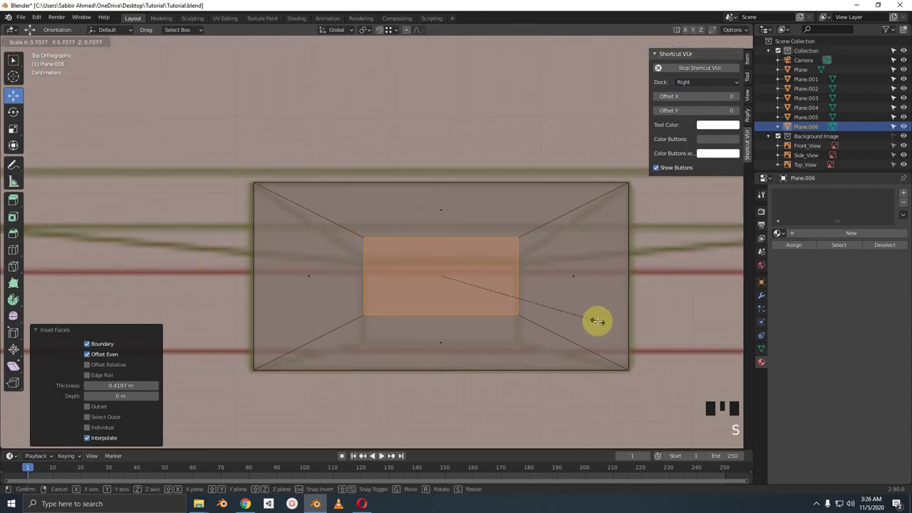
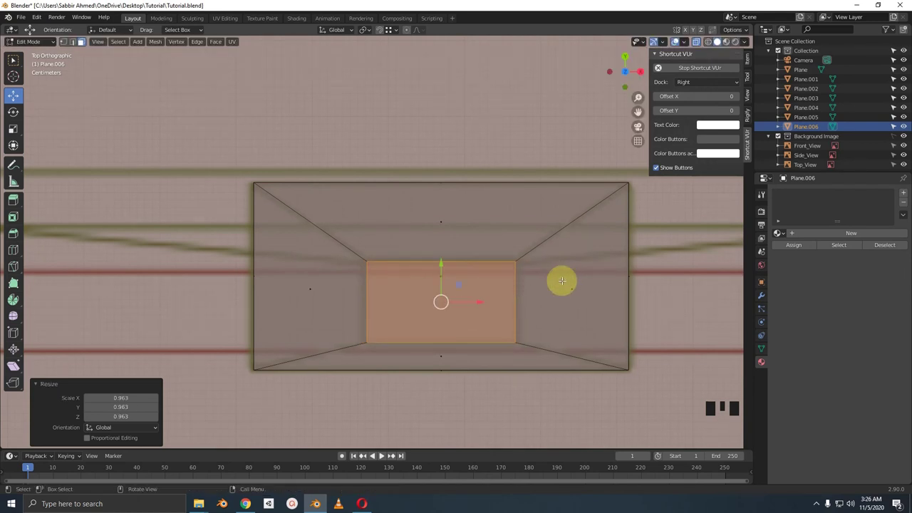
pyautogui.press('KP_3')
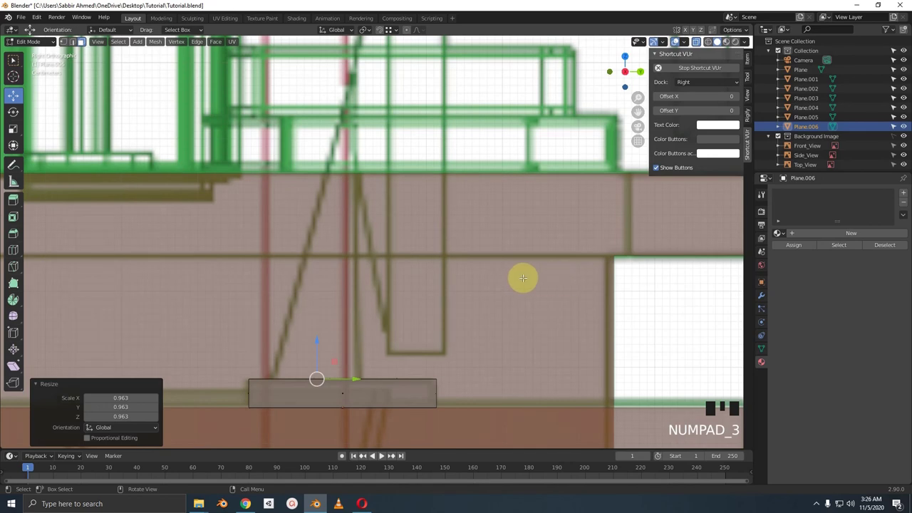
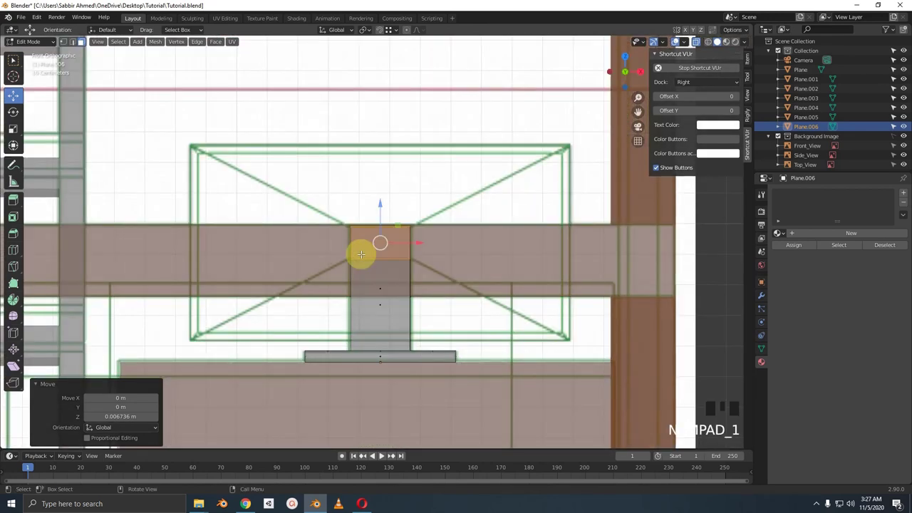
# Step: Extrude and enlarge the neck top into a flared panel, checking it from above
pyautogui.press('e')
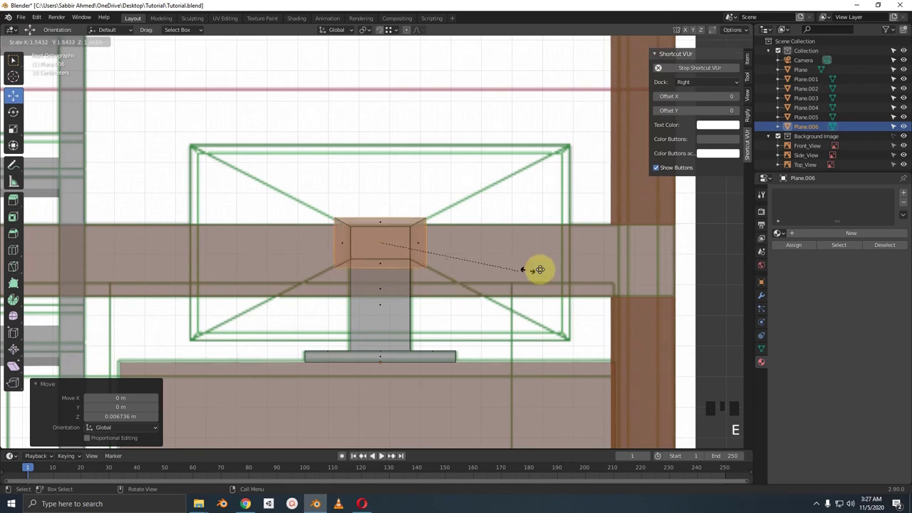
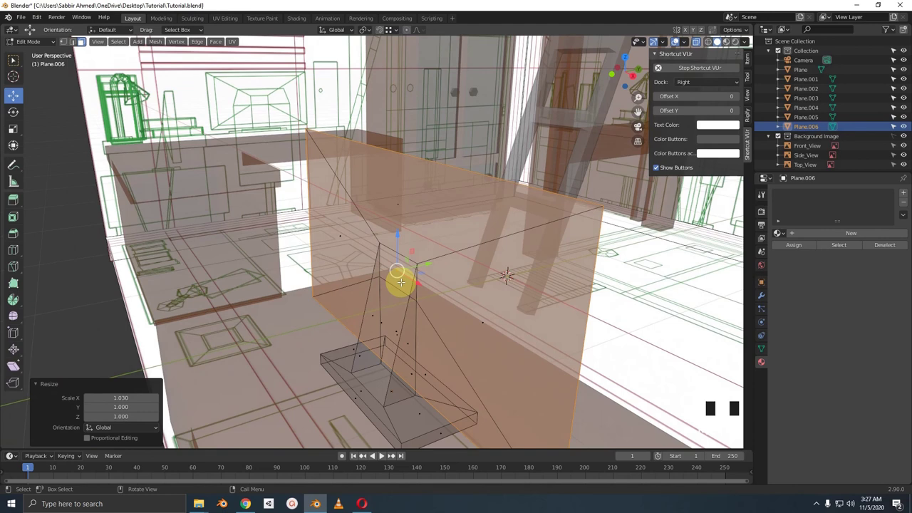
pyautogui.press('KP_7')
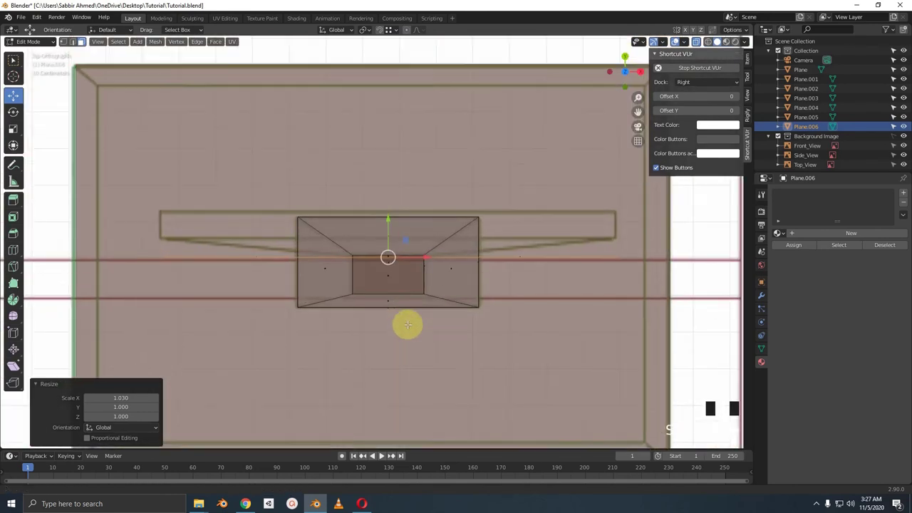
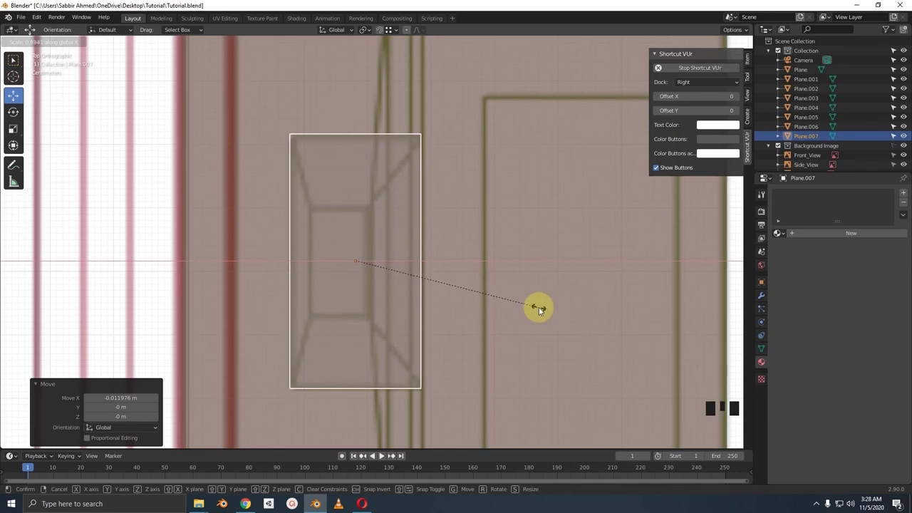
# Step: Stretch the second plane across the base outline and lower it onto the desk in side view
pyautogui.scroll(-3)
pyautogui.moveTo(519, 292); pyautogui.dragTo(515, 290)
pyautogui.press('KP_3')
pyautogui.scroll(-3)
pyautogui.moveTo(461, 338); pyautogui.dragTo(372, 322)
pyautogui.scroll(3)
pyautogui.click(377, 302)
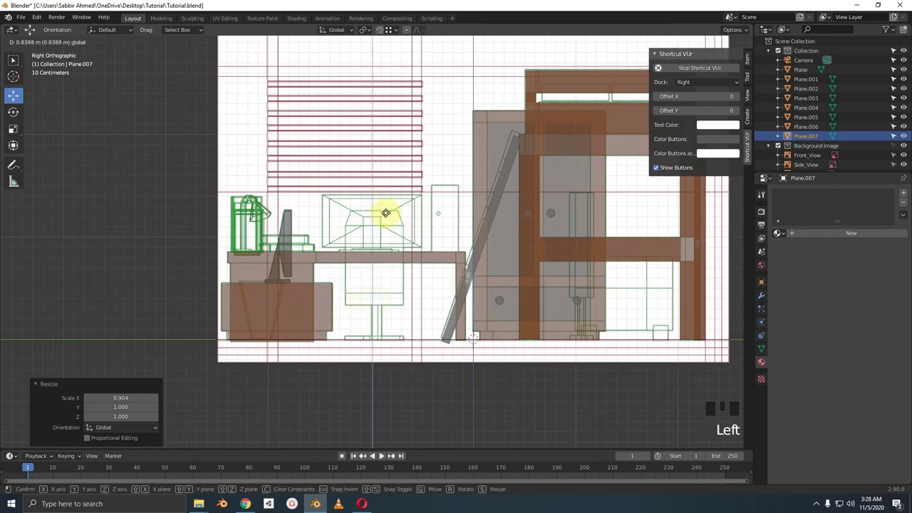
# Step: Begin insetting the second plane's top face, viewed from above
pyautogui.scroll(3)
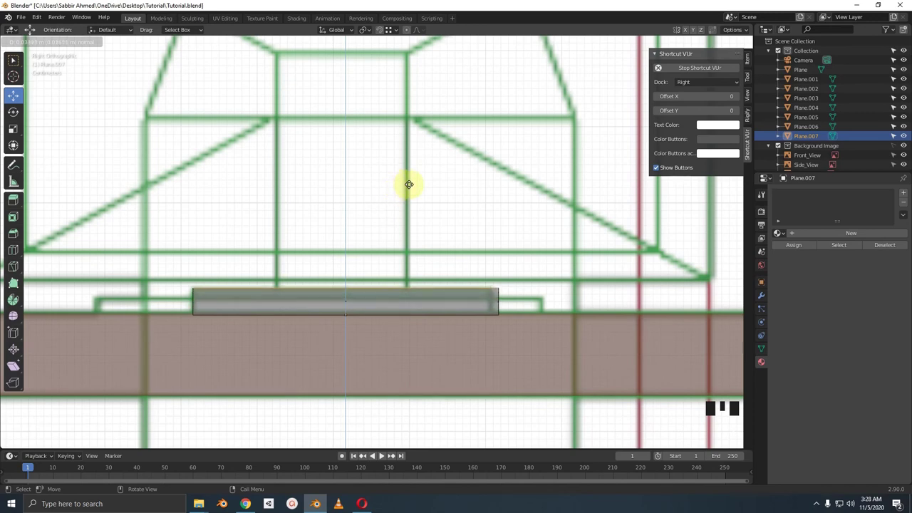
pyautogui.press('KP_7')
pyautogui.scroll(-3)
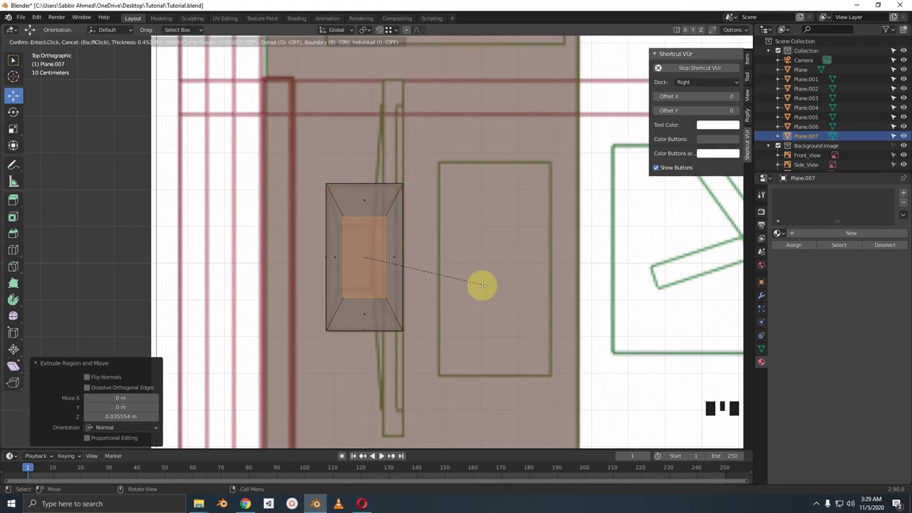
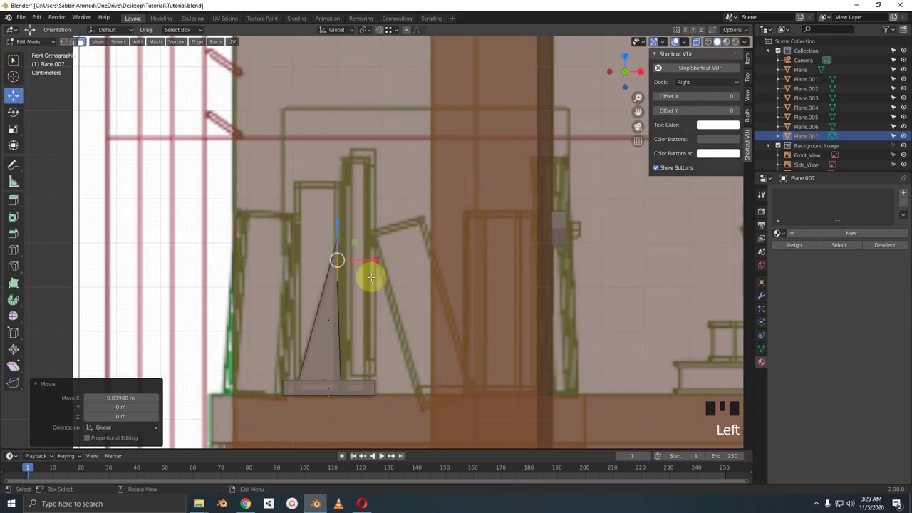
# Step: Extrude the neck top into a flared monitor panel, position it on the desk and resize it slightly
pyautogui.scroll(3)
pyautogui.press('e')
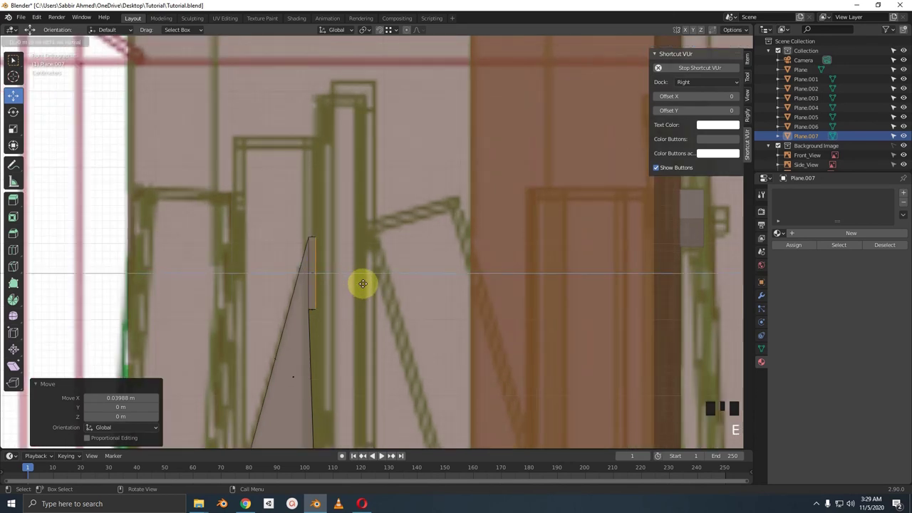
pyautogui.scroll(-3)
pyautogui.press('KP_1')
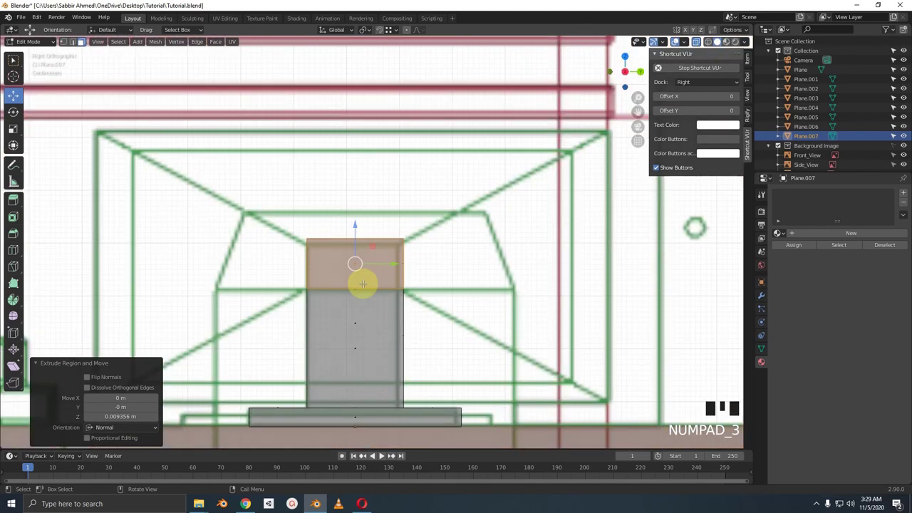
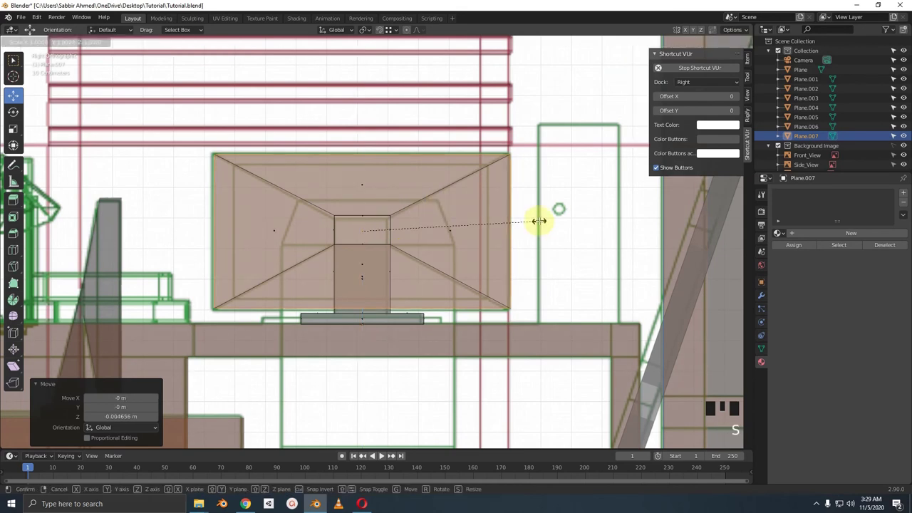
pyautogui.press('KP_7')
pyautogui.press('KP_7')
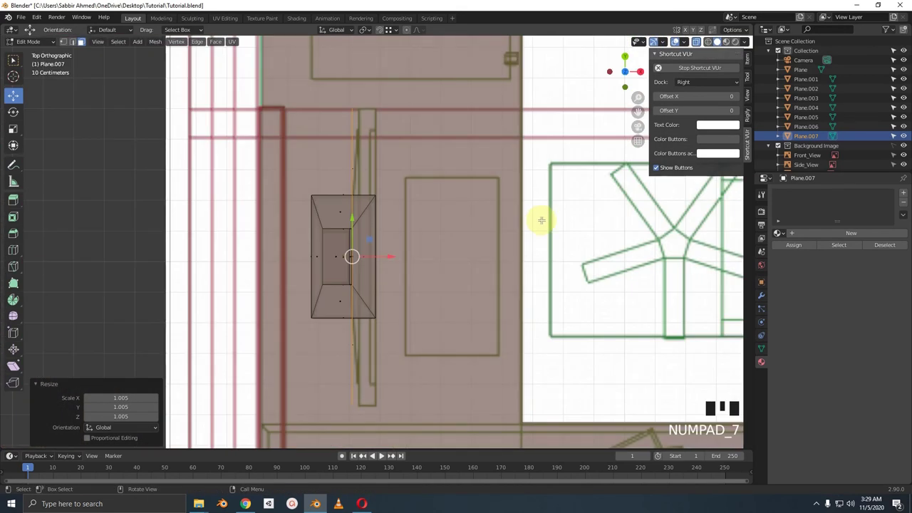
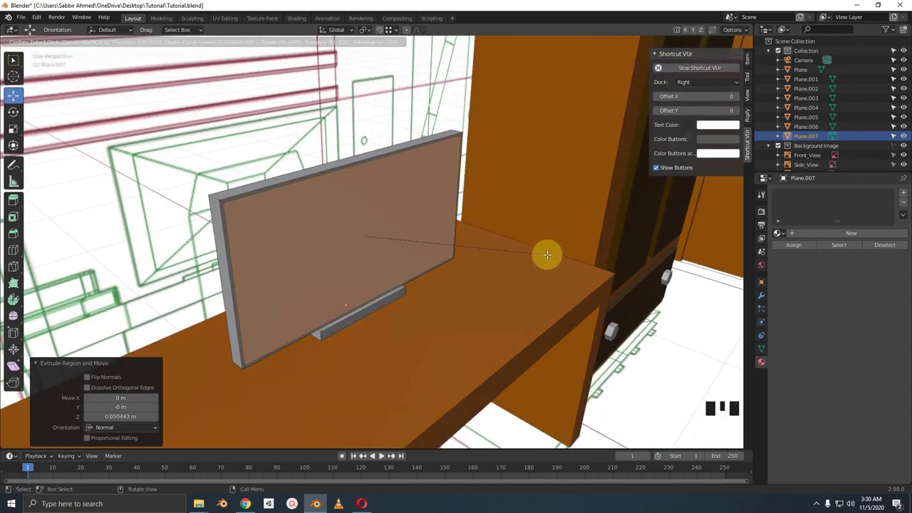
# Step: Give the monitor thickness and inset its front face to form a recessed screen
pyautogui.press('KP_1')
pyautogui.press('alt+z')
pyautogui.scroll(3)
pyautogui.press('s')
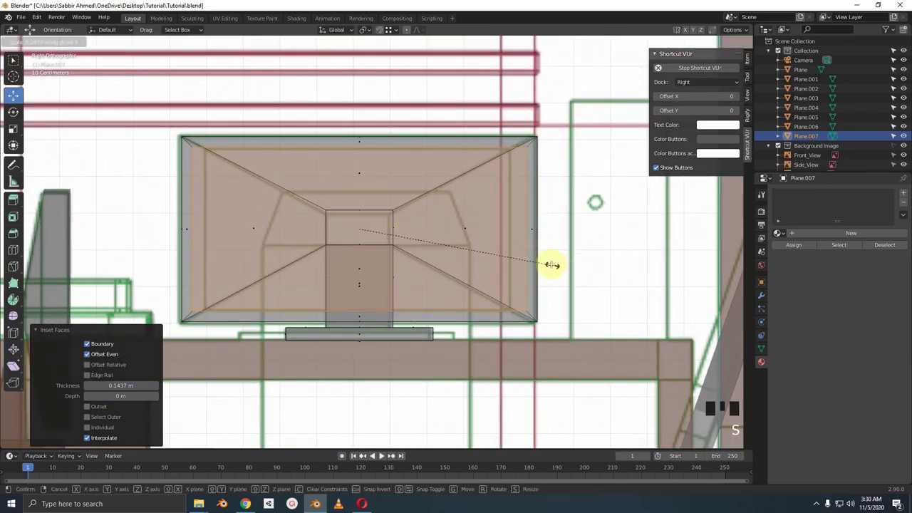
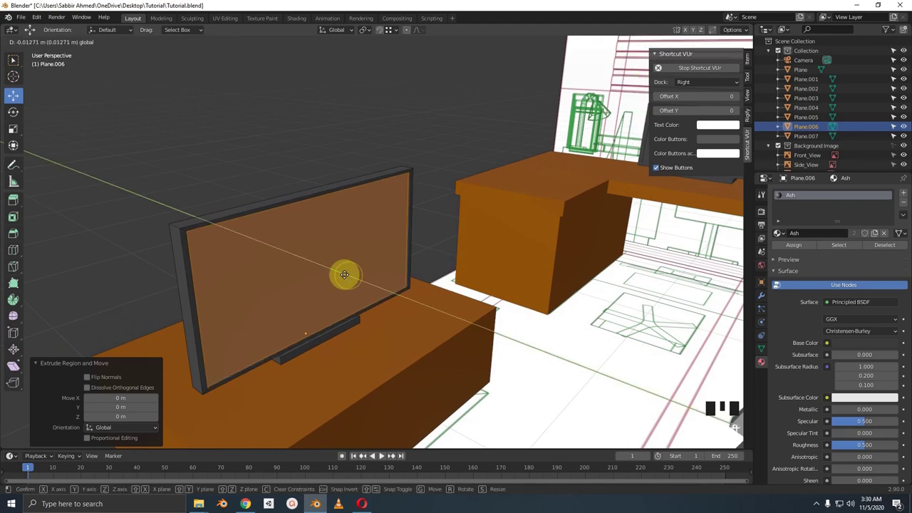
# Step: Select an Ash-coloured object with the monitor and link its dark Ash material onto it
pyautogui.moveTo(403, 275); pyautogui.dragTo(442, 277)
pyautogui.scroll(-3)
pyautogui.moveTo(451, 256); pyautogui.dragTo(394, 234)
pyautogui.click(394, 234)
pyautogui.press('KP_Decimal')
pyautogui.scroll(-3)
pyautogui.moveTo(406, 300); pyautogui.dragTo(569, 322)
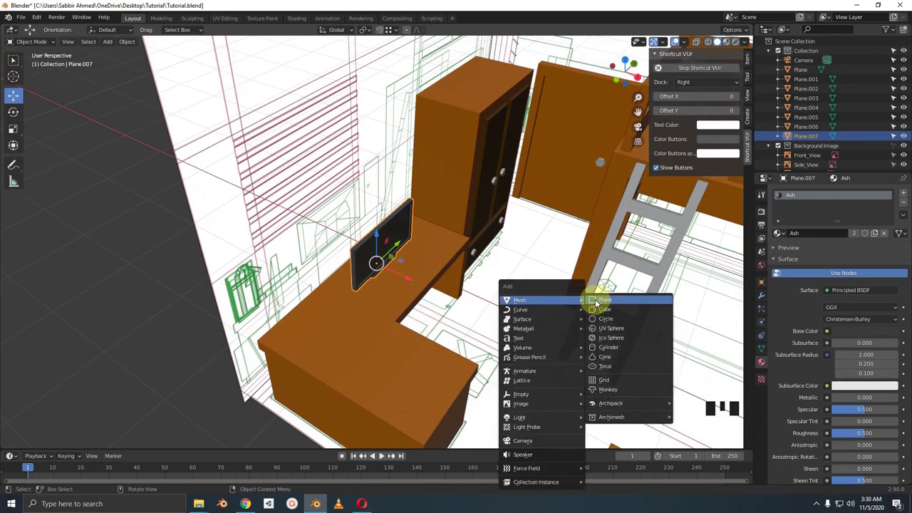
# Step: Add a new plane, move it onto the desk in top view and shrink it to keyboard size
pyautogui.press('KP_7')
pyautogui.press('alt+z')
pyautogui.moveTo(605, 324); pyautogui.dragTo(581, 262)
pyautogui.press('g')
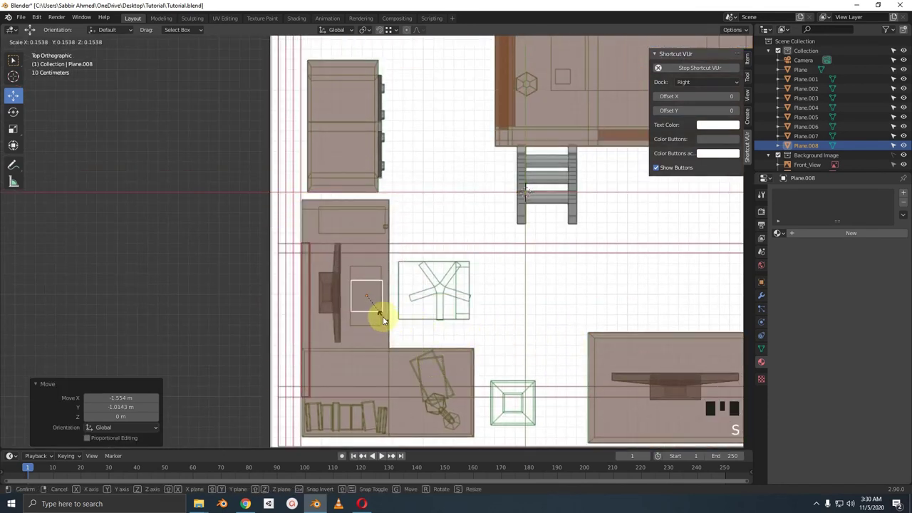
pyautogui.moveTo(387, 319); pyautogui.dragTo(607, 239)
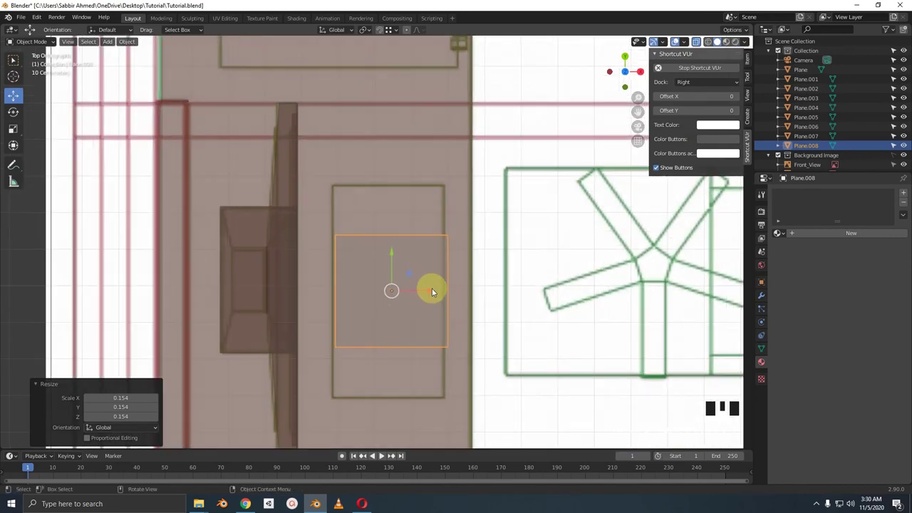
pyautogui.click(433, 293)
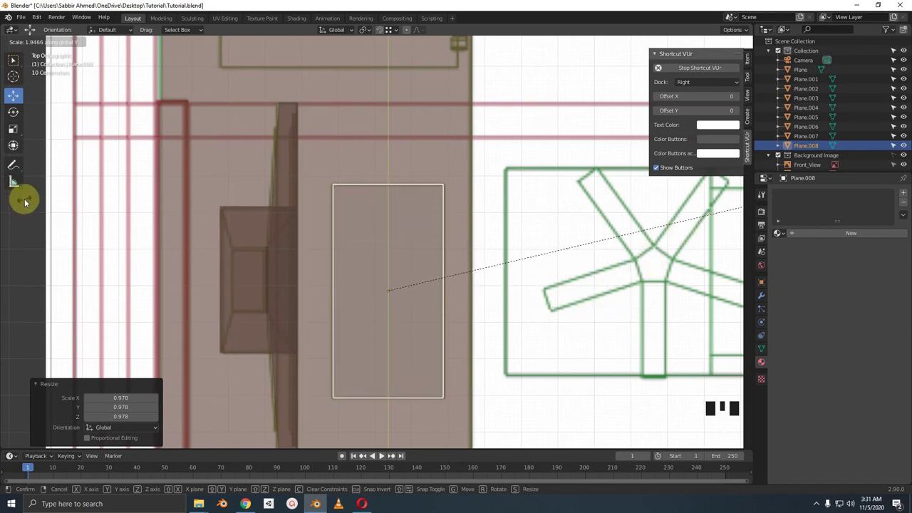
# Step: Stretch the plane about twofold along Y into a keyboard and raise it onto the desk below the monitor
pyautogui.moveTo(425, 251); pyautogui.dragTo(373, 221)
pyautogui.press('KP_1')
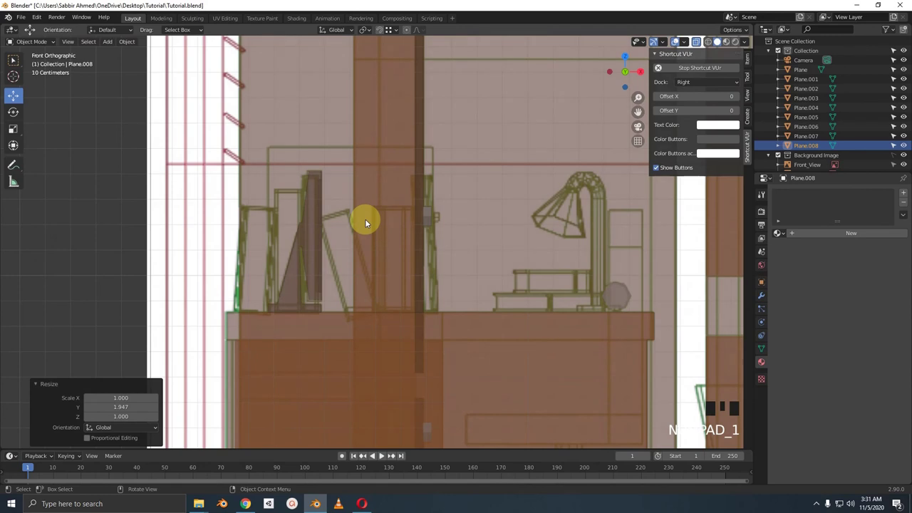
pyautogui.scroll(-3)
pyautogui.press('g')
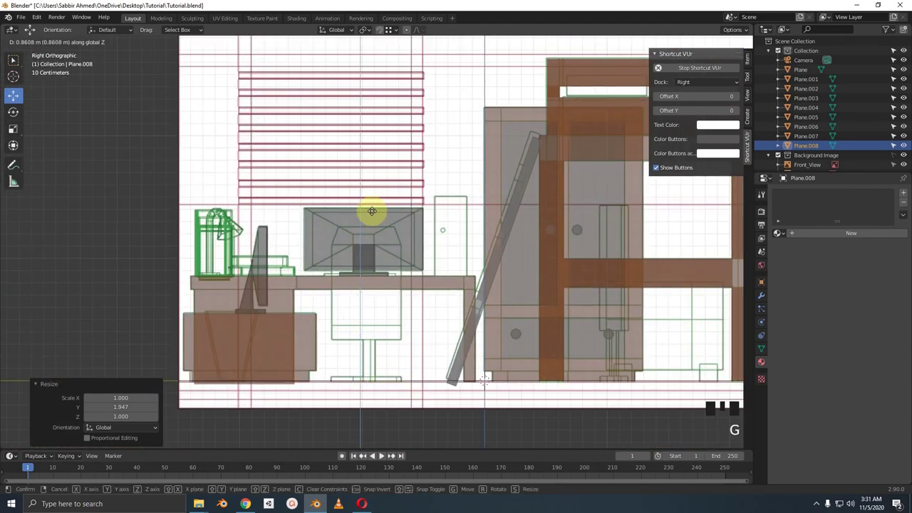
pyautogui.scroll(3)
pyautogui.middleClick(367, 272)
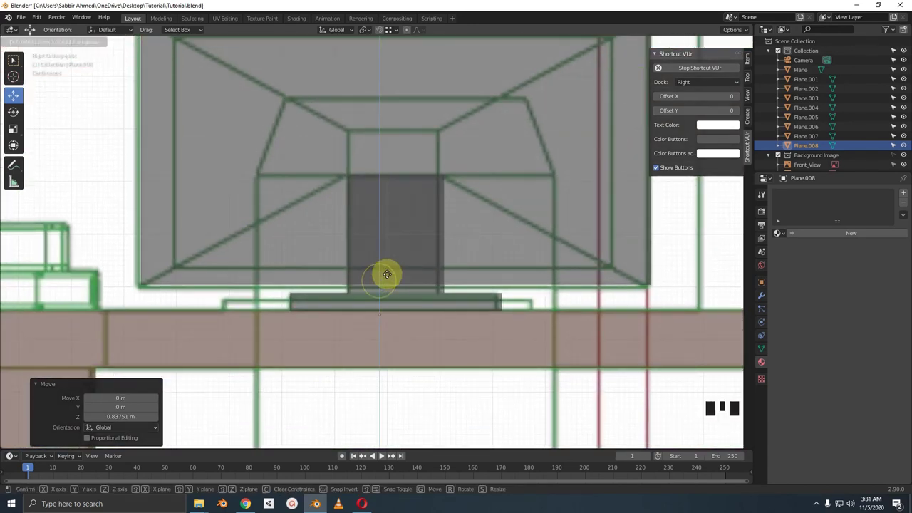
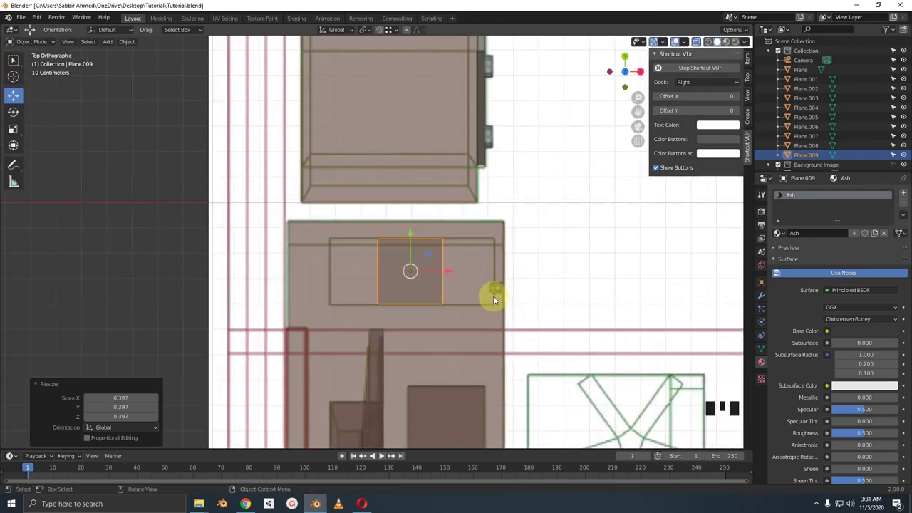
# Step: Stretch the tower footprint about 2.5× along X and switch to side view to raise it
pyautogui.scroll(3)
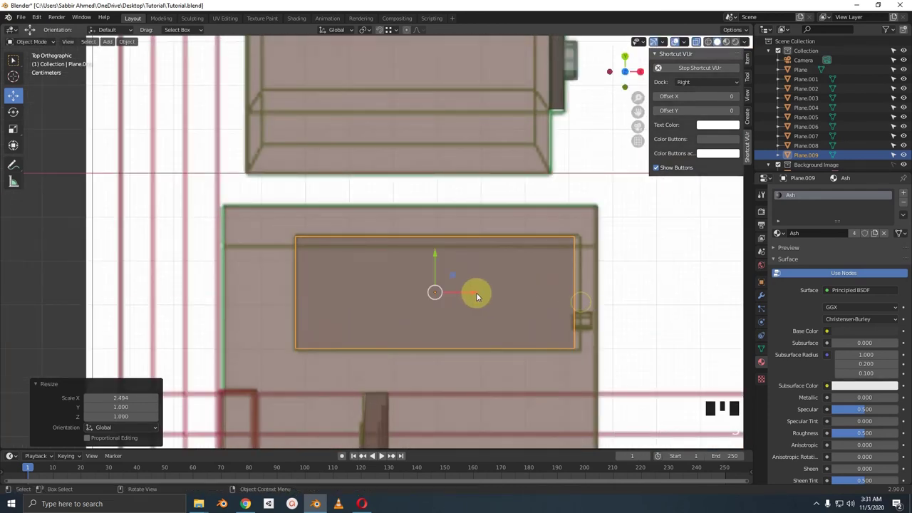
pyautogui.click(479, 291)
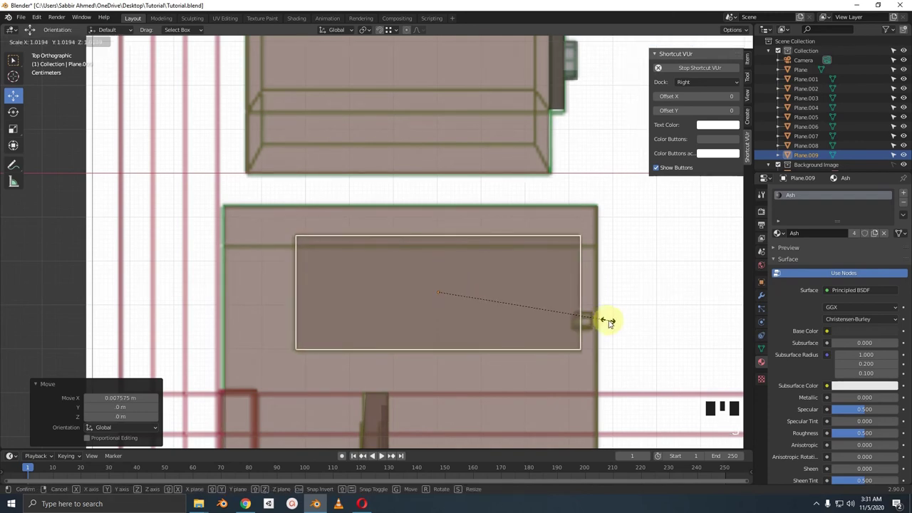
pyautogui.press('KP_1')
pyautogui.scroll(-3)
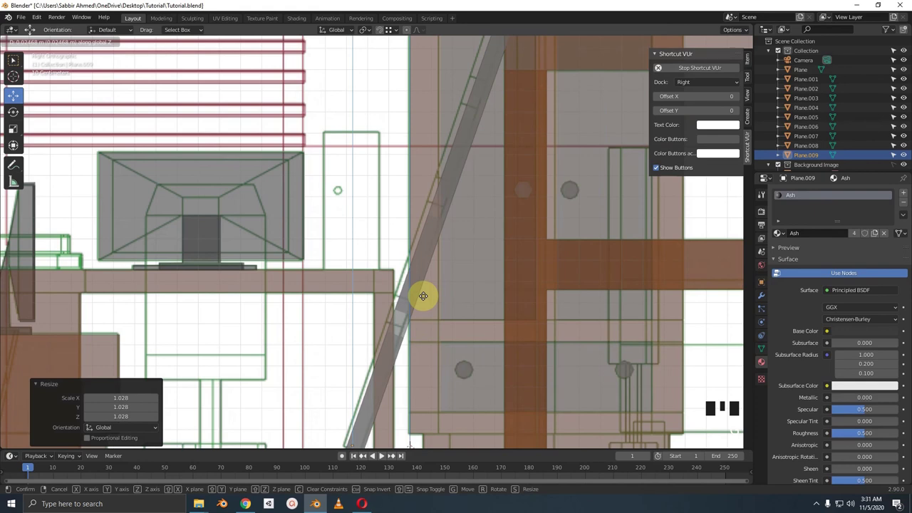
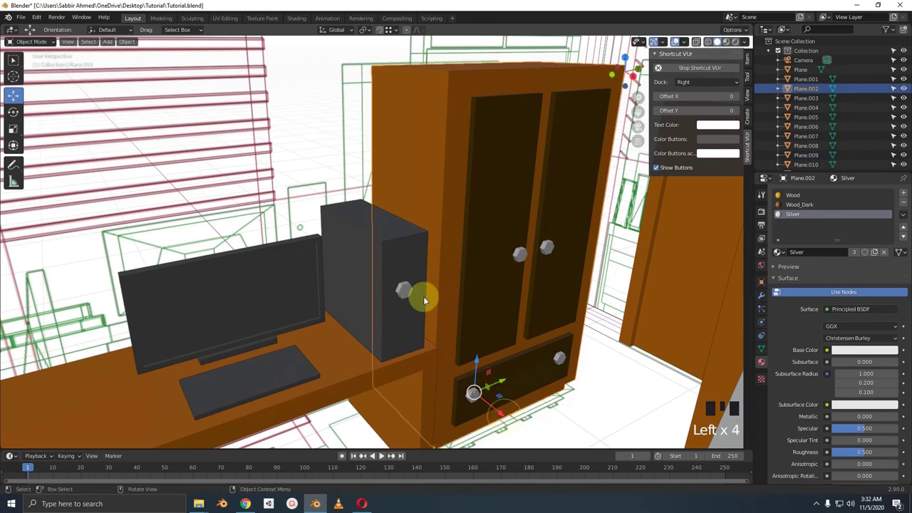
# Step: Join the small silver button with the tower and move it onto the tower front
pyautogui.press('ctrl+z')
pyautogui.click(405, 298)
pyautogui.click(407, 290)
pyautogui.click(402, 248)
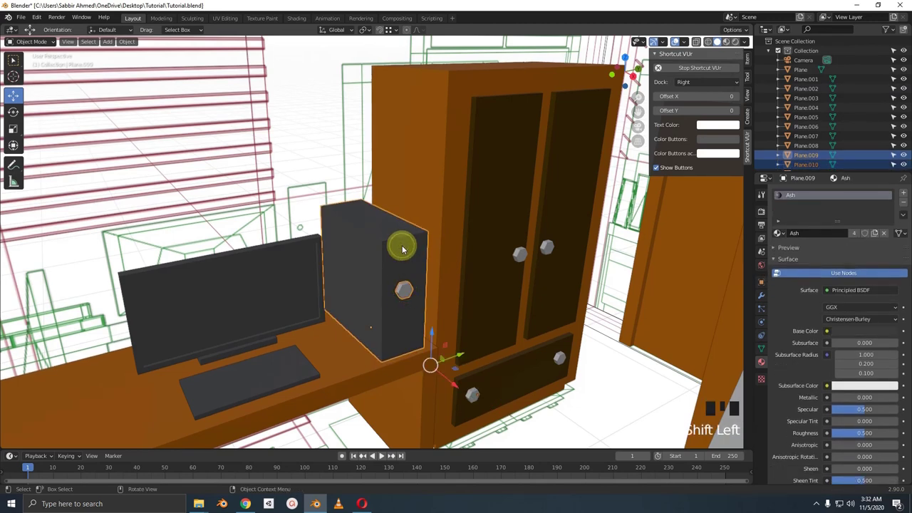
pyautogui.press('ctrl+j')
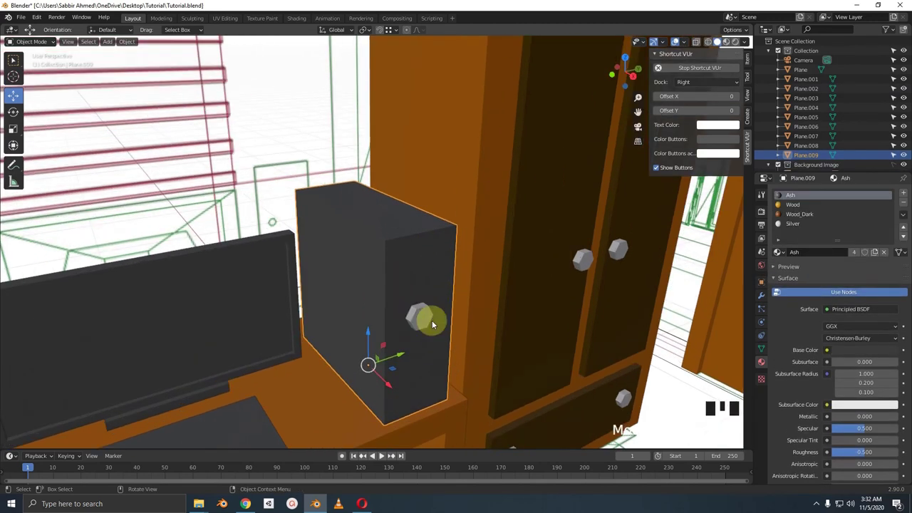
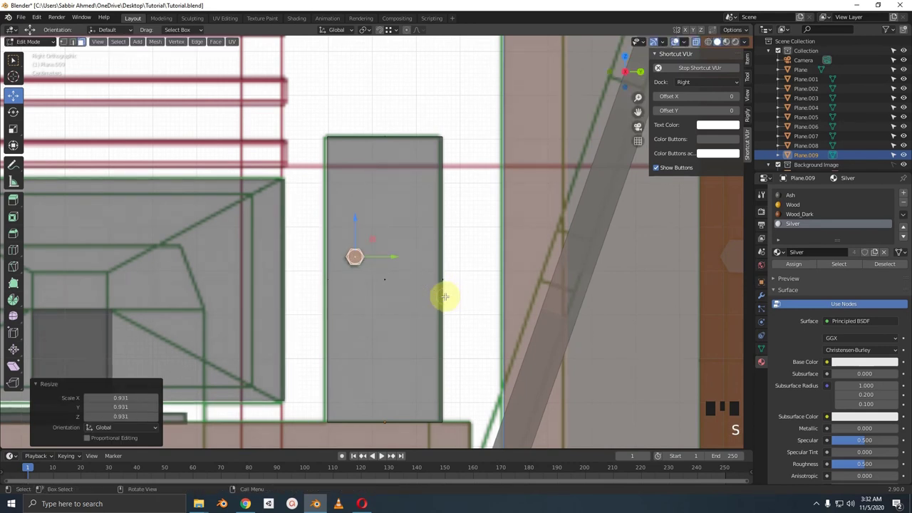
pyautogui.press('KP_7')
pyautogui.press('KP_Decimal')
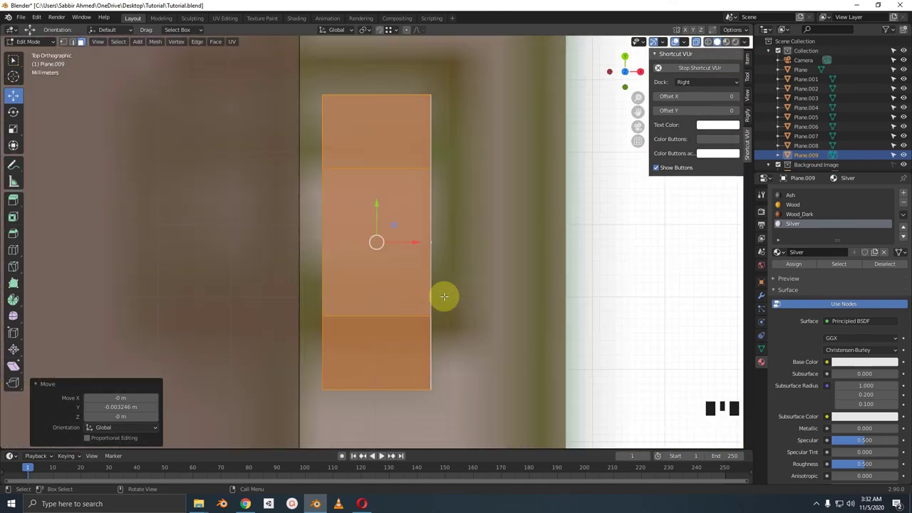
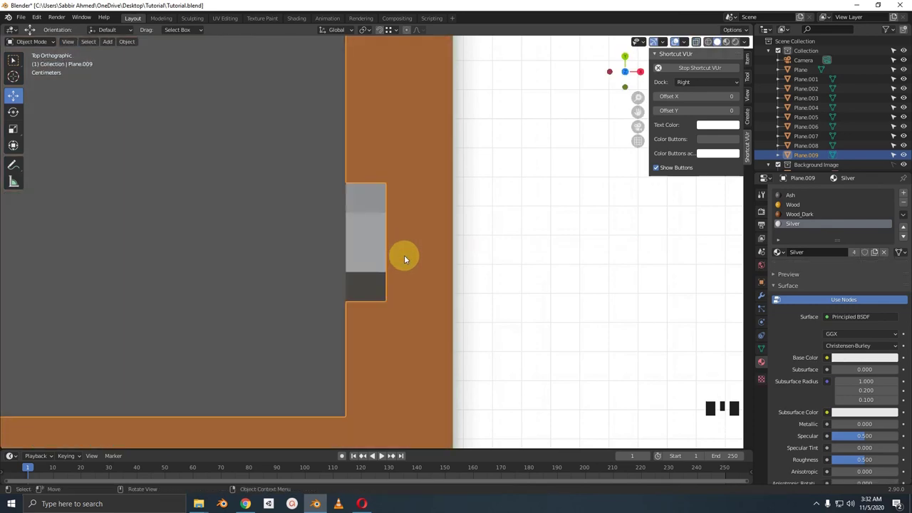
# Step: Orbit back to a perspective view to inspect the finished tower, then save the file
pyautogui.scroll(-3)
pyautogui.middleClick(338, 225)
pyautogui.scroll(-3)
pyautogui.scroll(3)
pyautogui.scroll(-3)
pyautogui.scroll(3)
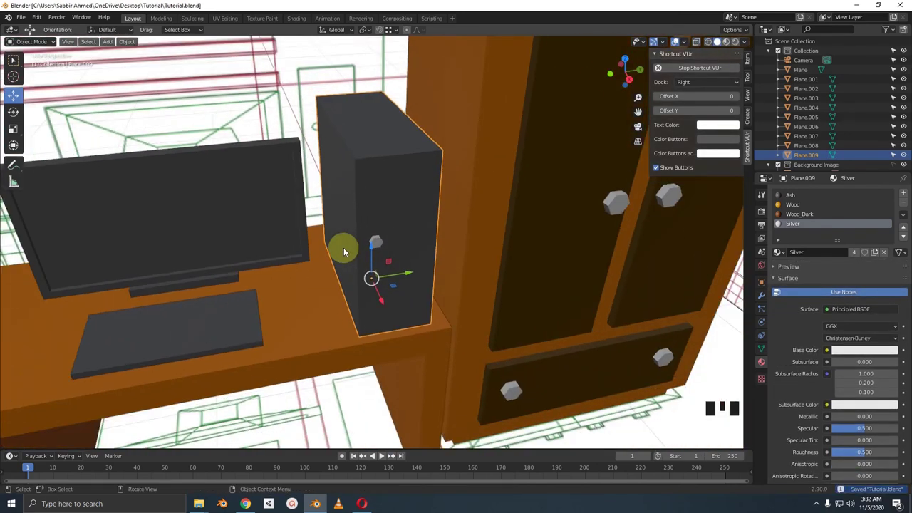
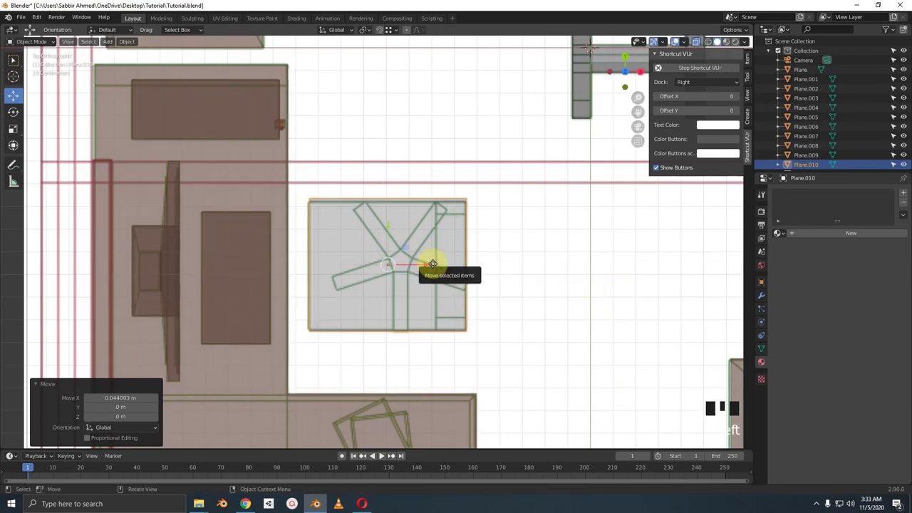
# Step: Position Plane.010 over the chair's star-shaped base in side and top views and extrude it upward about 0.45 m
pyautogui.press('KP_3')
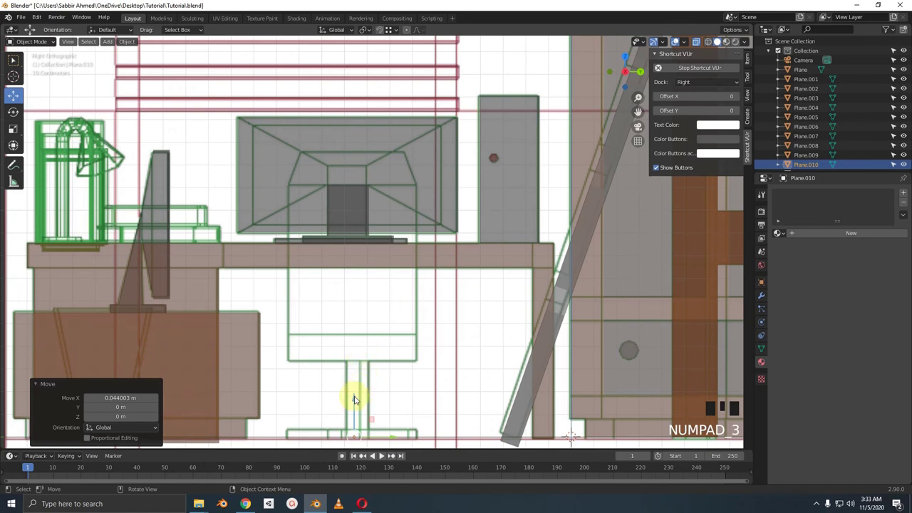
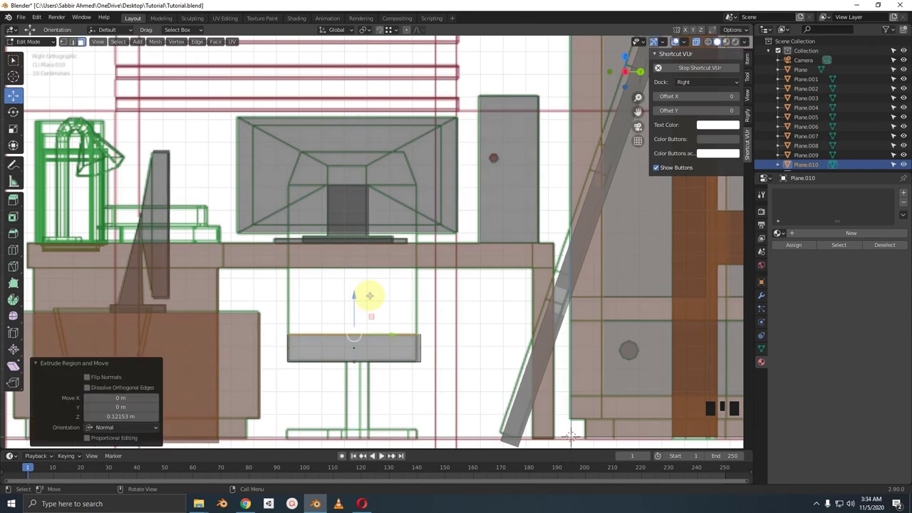
pyautogui.press('KP_7')
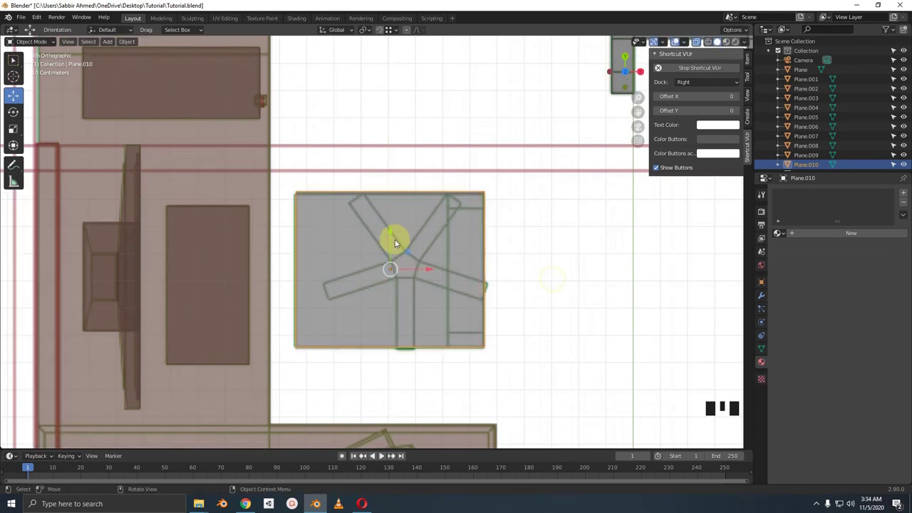
pyautogui.click(390, 238)
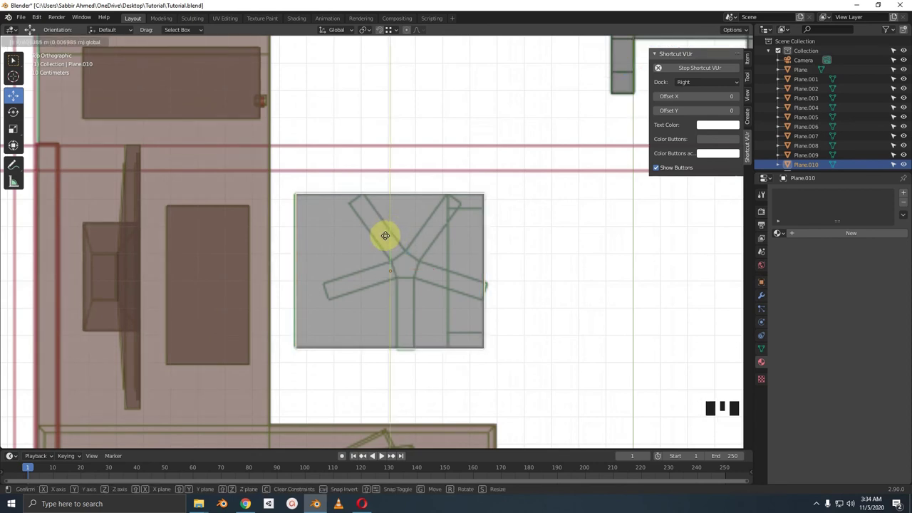
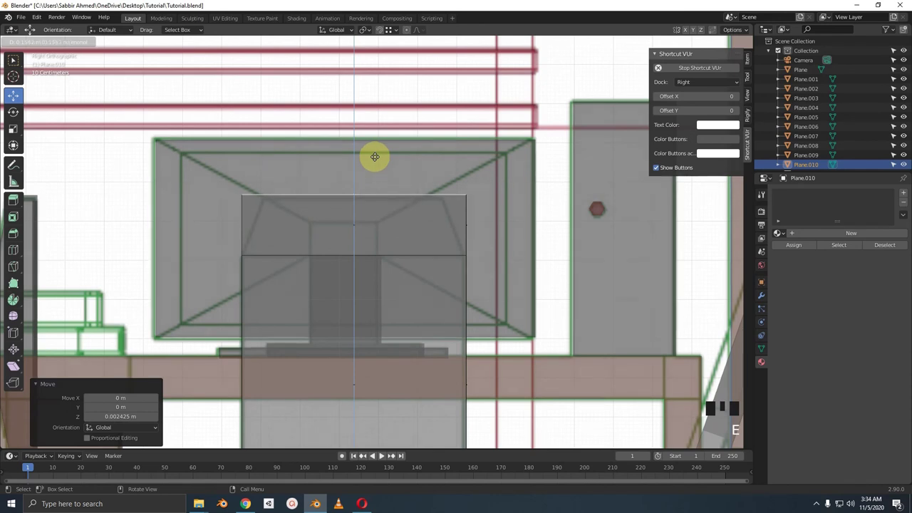
pyautogui.press('KP_7')
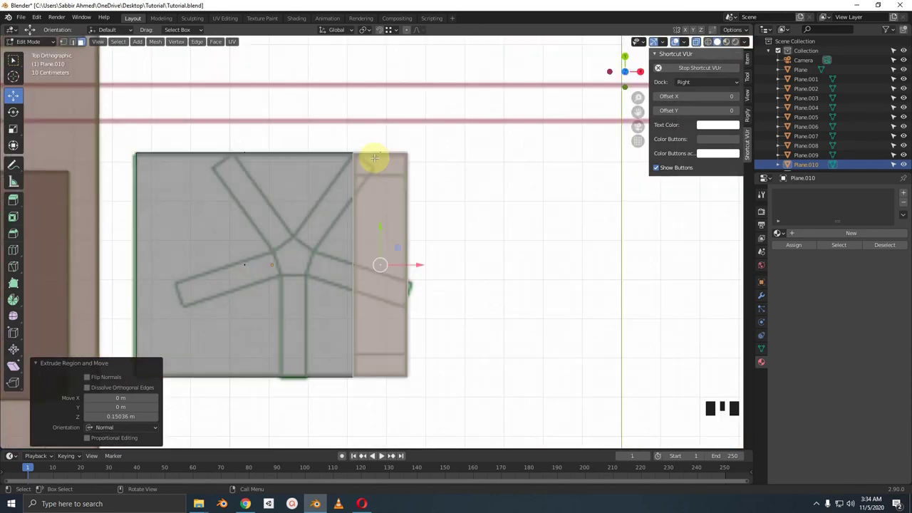
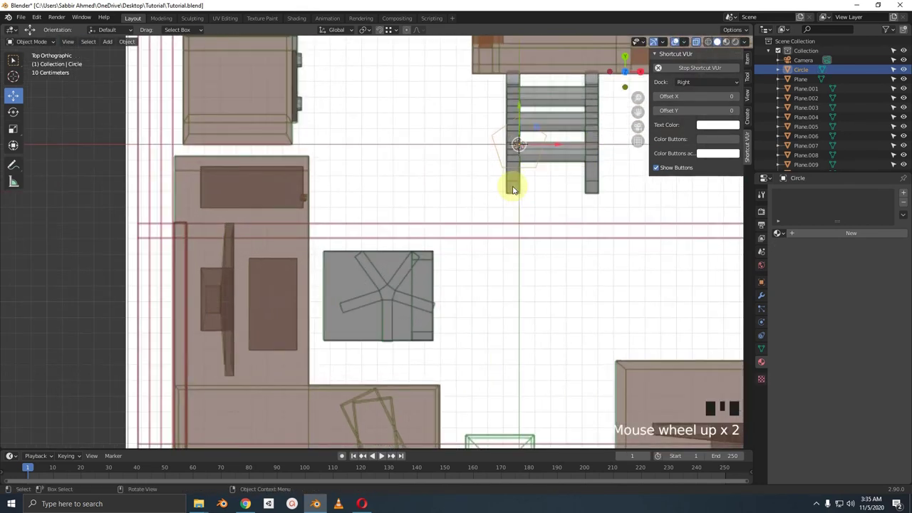
# Step: Move the circle onto the chair base and scale the small plane about 1.03 to fit the wastebasket outline
pyautogui.press('g')
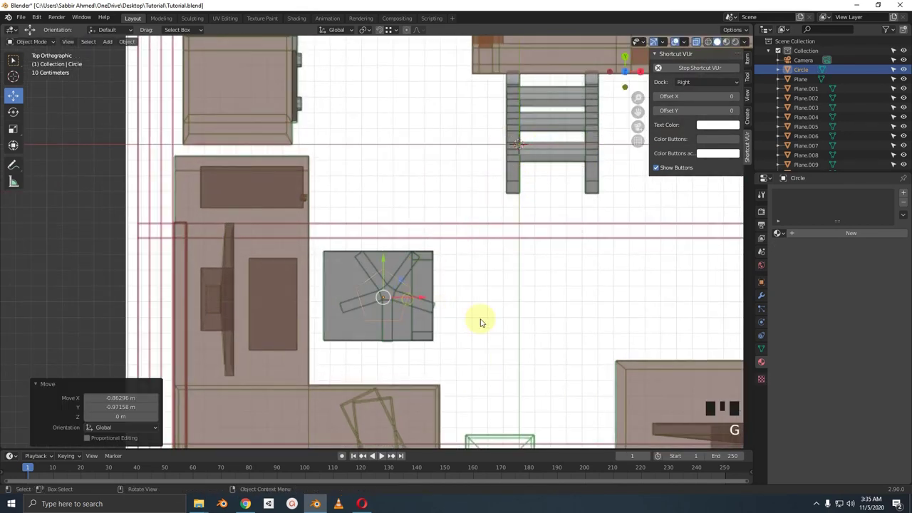
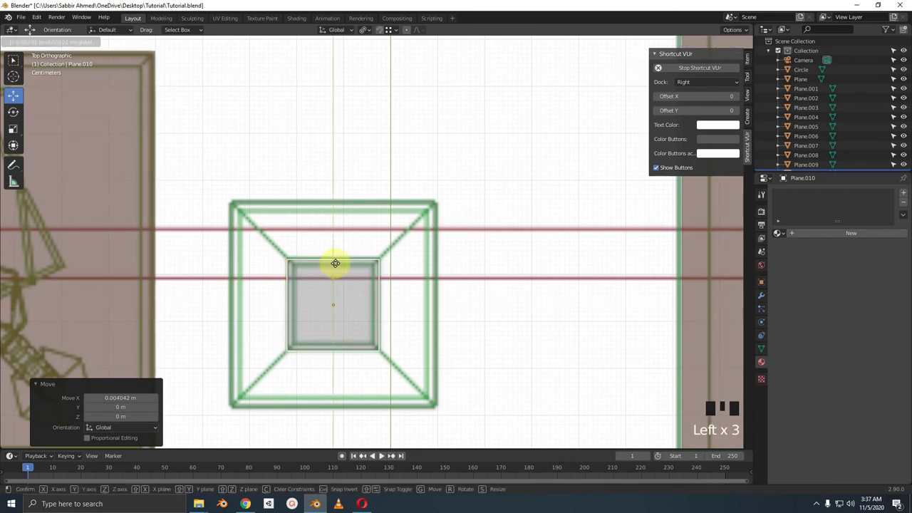
pyautogui.press('s')
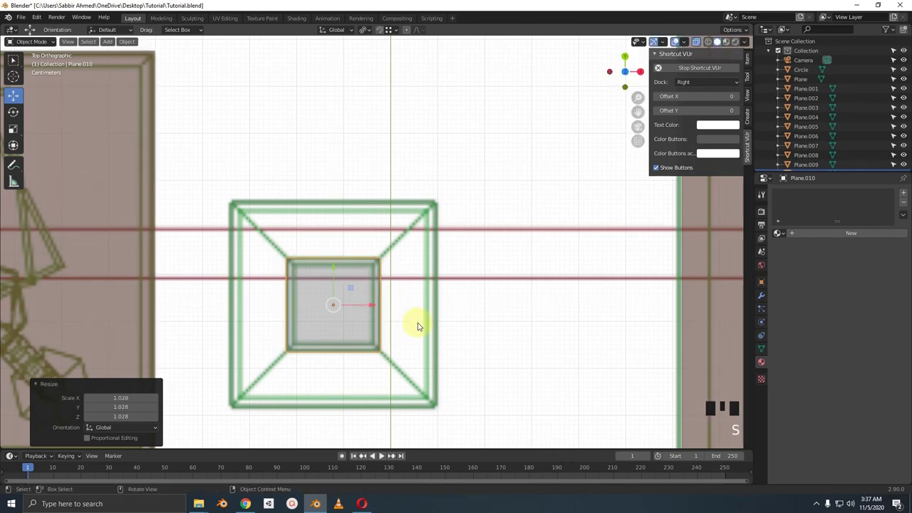
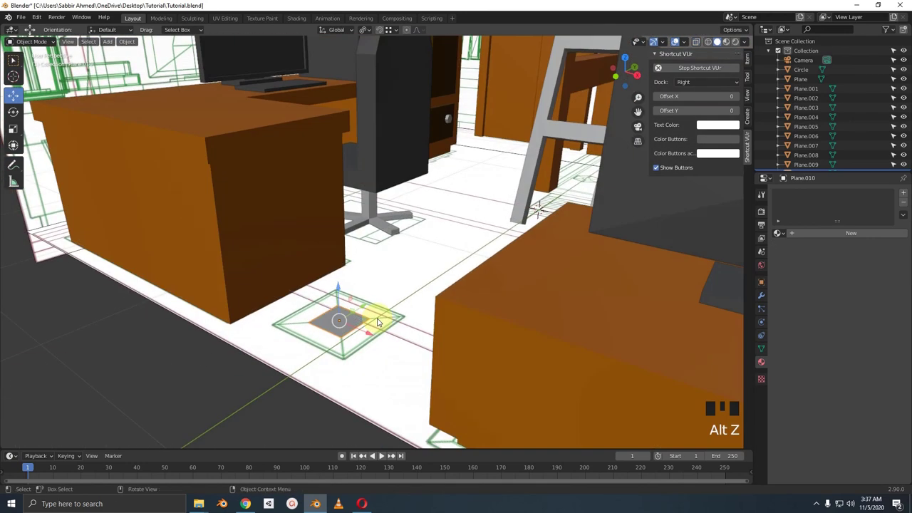
# Step: Isolate Plane.010 at the wastebasket's base, show the reference drawings and begin editing its mesh
pyautogui.press('shift+h')
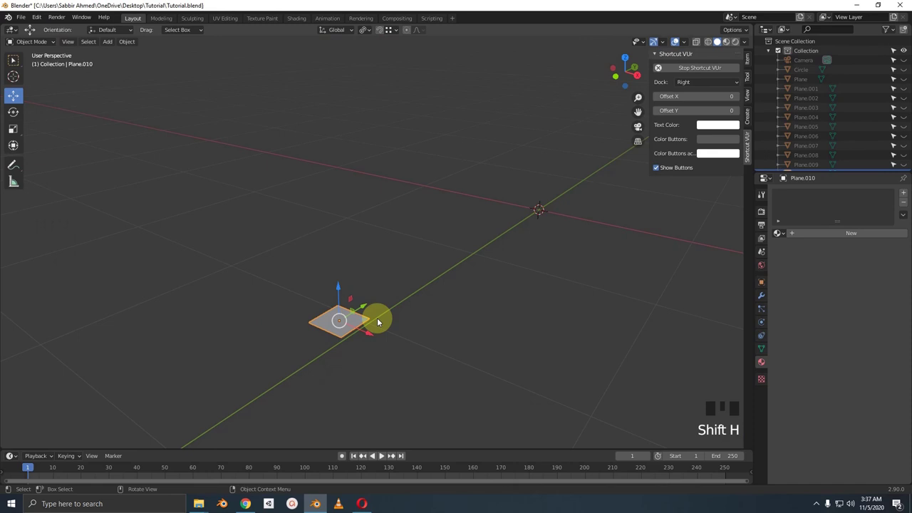
pyautogui.scroll(-3)
pyautogui.scroll(3)
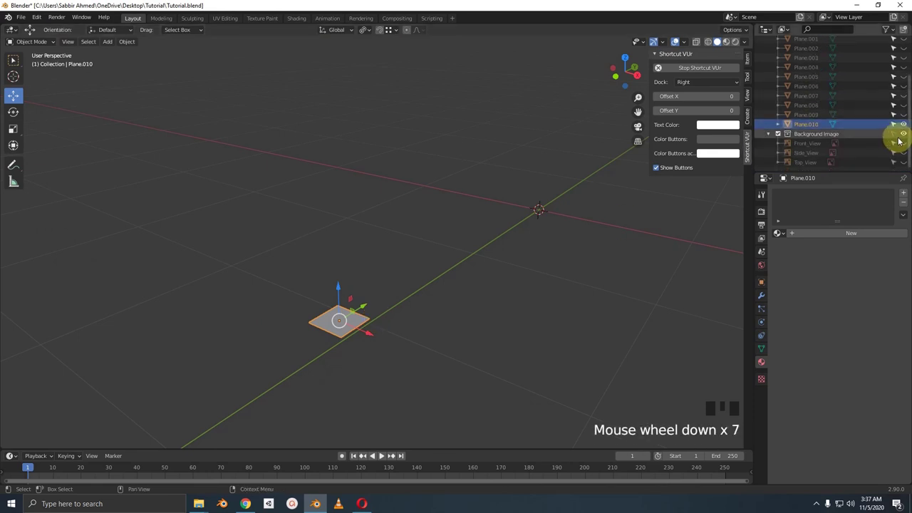
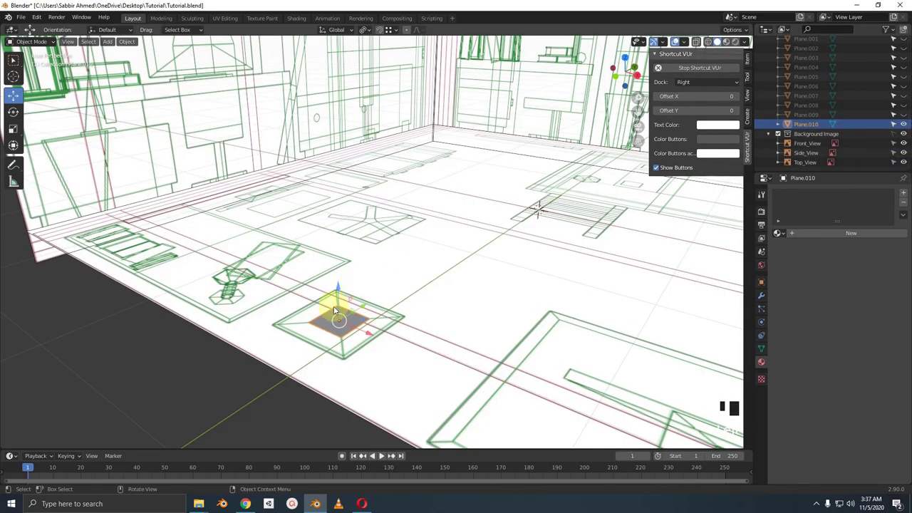
pyautogui.press('KP_1')
pyautogui.scroll(3)
pyautogui.moveTo(361, 305); pyautogui.dragTo(378, 390)
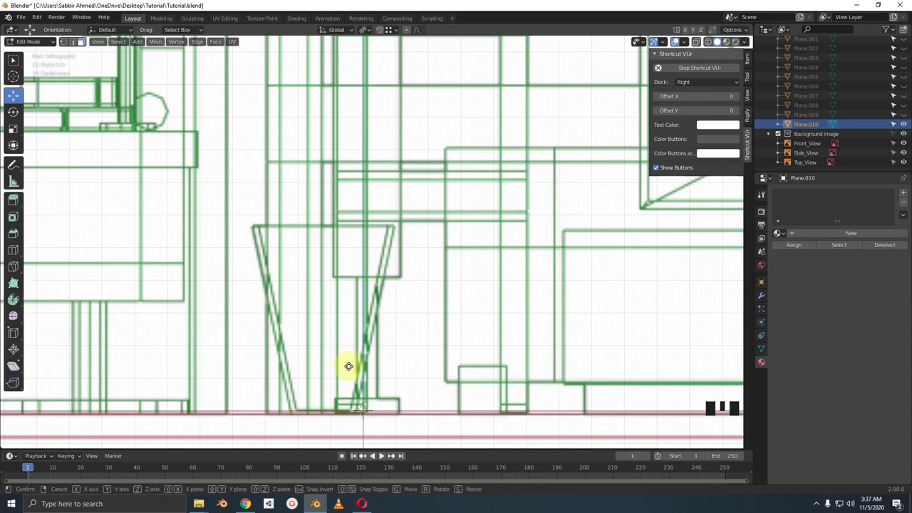
# Step: Extrude and taper the plane into a hollow open-topped wastebasket with the Silver material, inspecting it all round
pyautogui.middleClick(394, 396)
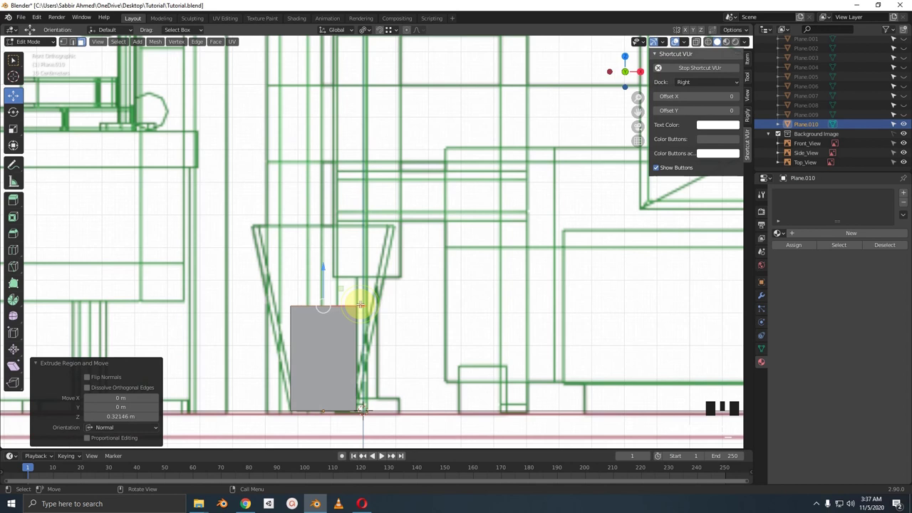
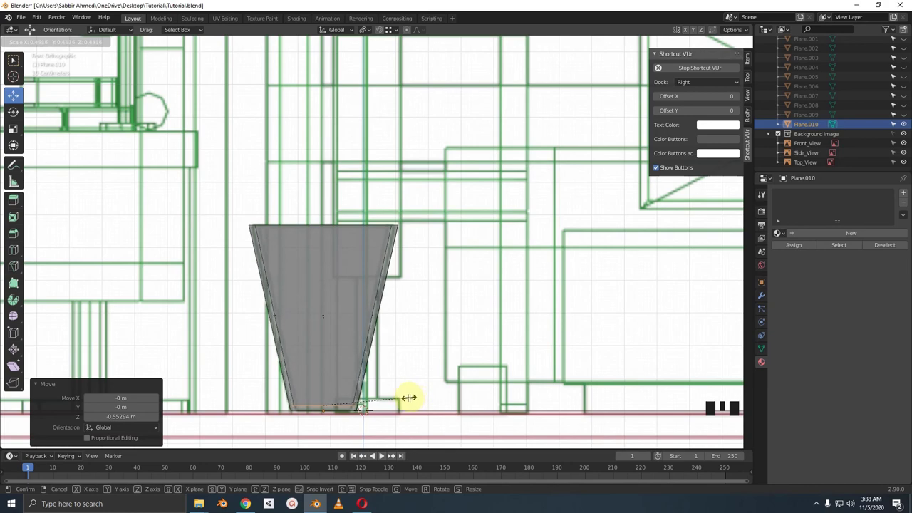
pyautogui.middleClick(394, 396)
pyautogui.moveTo(361, 438); pyautogui.dragTo(363, 344)
pyautogui.moveTo(367, 279); pyautogui.dragTo(777, 233)
pyautogui.moveTo(777, 233); pyautogui.dragTo(355, 282)
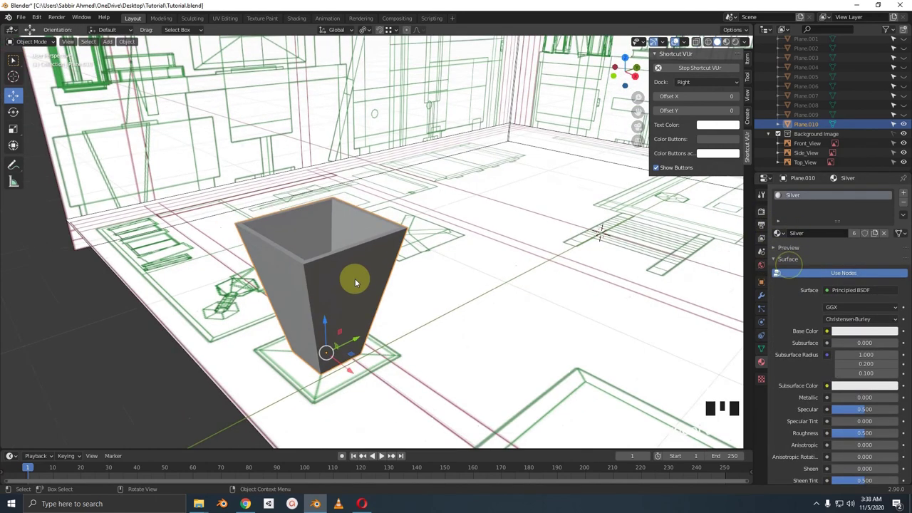
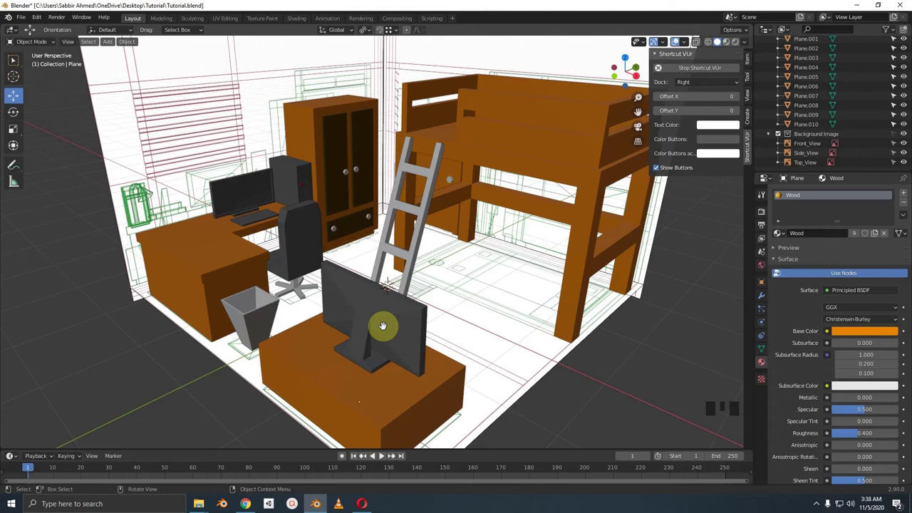
# Step: Add Plane.011 and view the bed outline straight down in X-ray to fit it over one leg
pyautogui.press('shift+a')
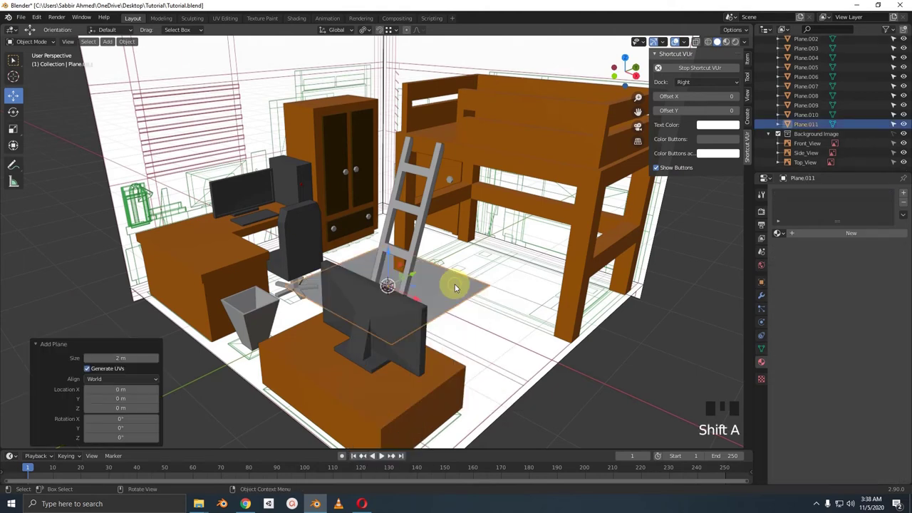
pyautogui.press('KP_7')
pyautogui.press('alt+z')
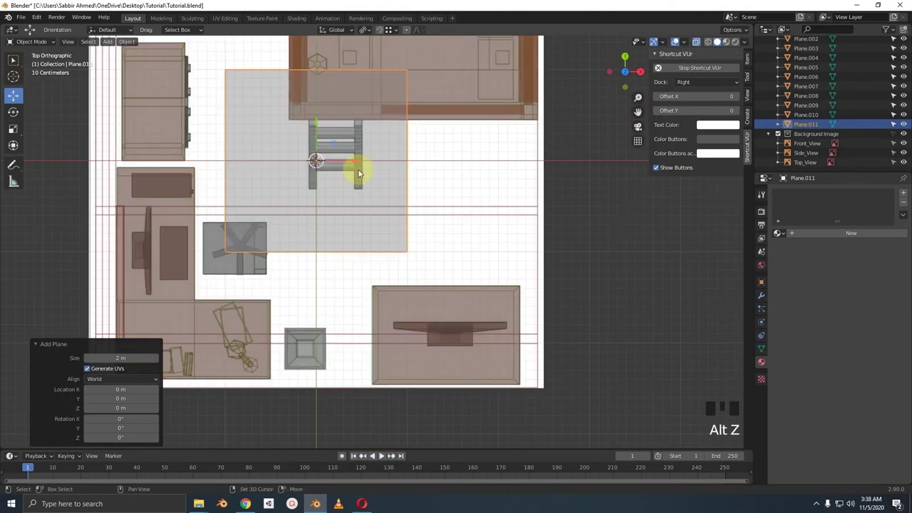
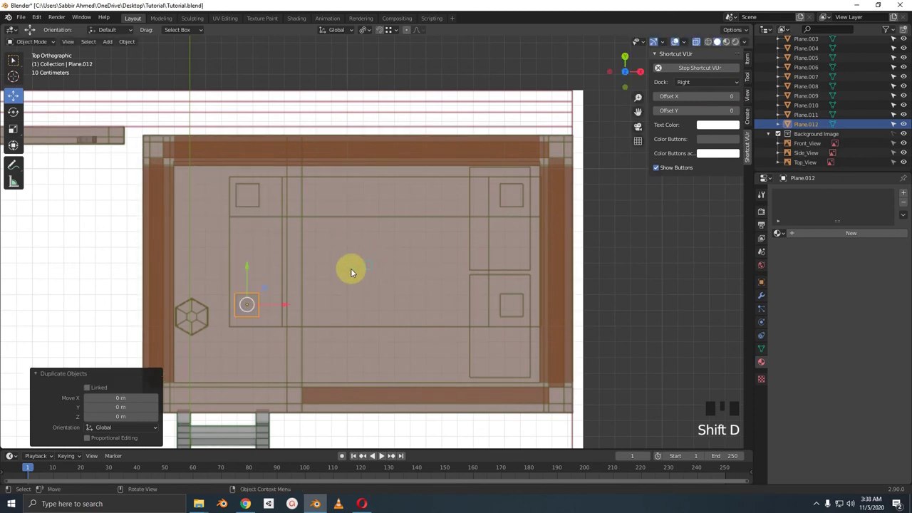
# Step: Duplicate the leg square to the bed's other corners, about 1.69 m along X for Plane.012
pyautogui.click(299, 302)
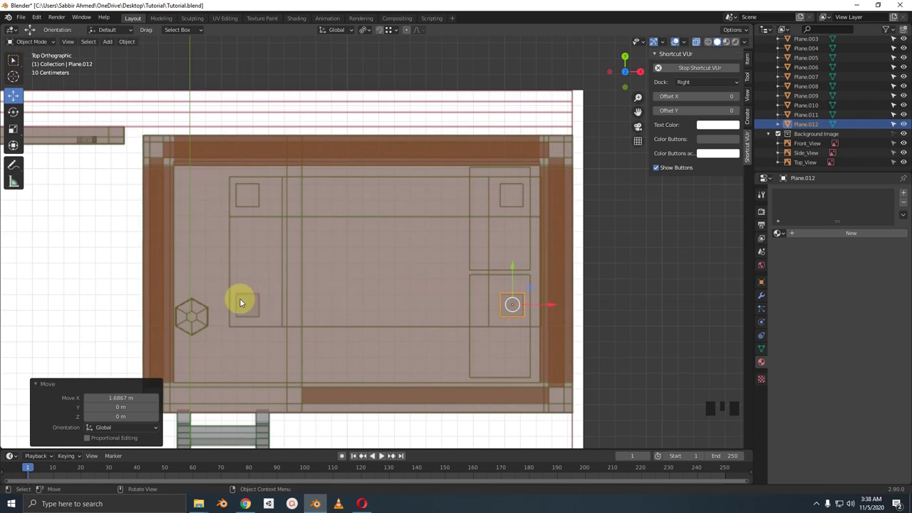
pyautogui.click(265, 292)
pyautogui.click(263, 301)
pyautogui.click(502, 312)
pyautogui.click(507, 310)
pyautogui.click(259, 313)
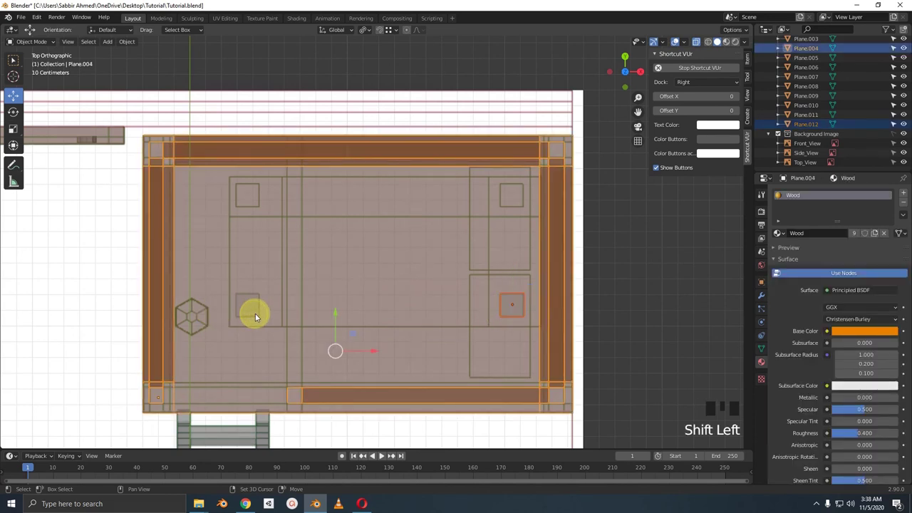
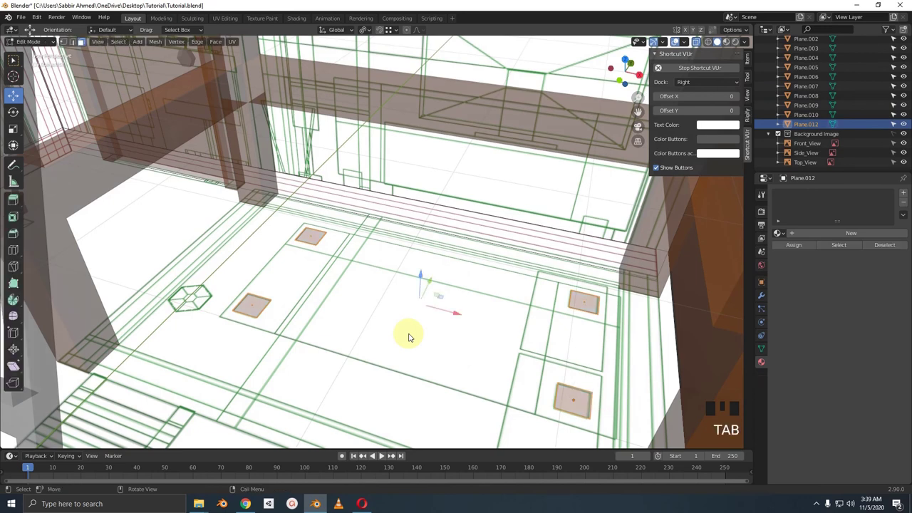
# Step: Extrude the four leg squares about 0.12 m upward and add a 2 m plane spanning the bed's top
pyautogui.press('KP_3')
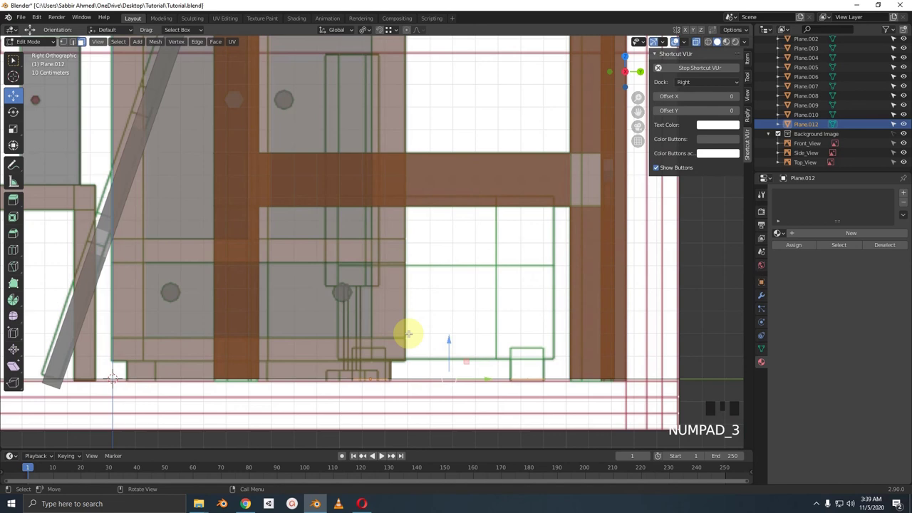
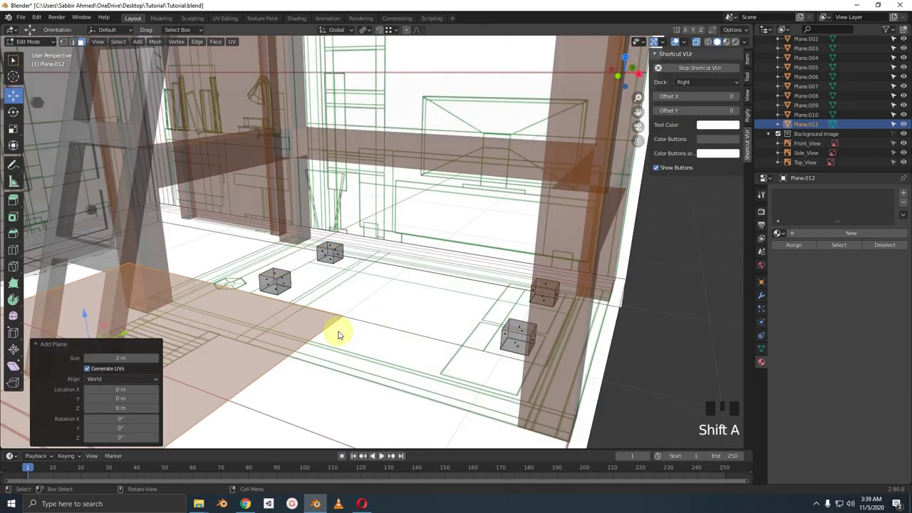
pyautogui.press('KP_7')
pyautogui.press('alt+z')
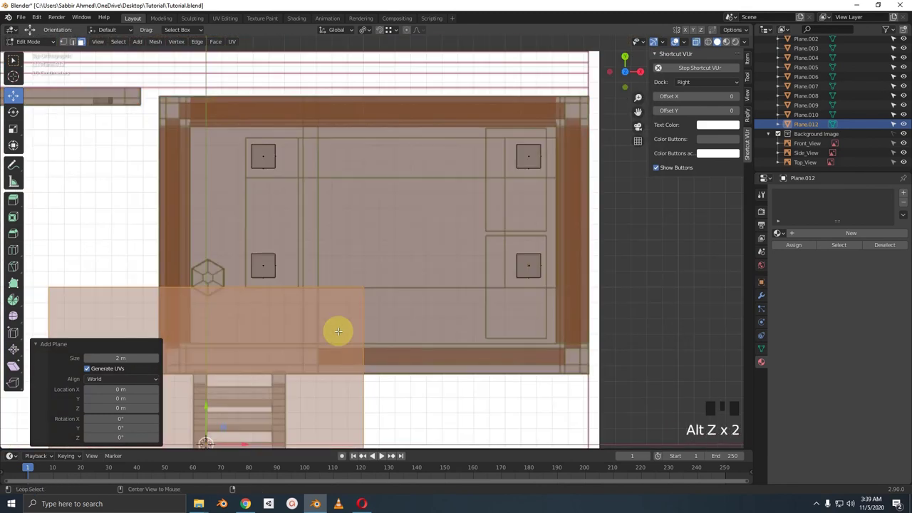
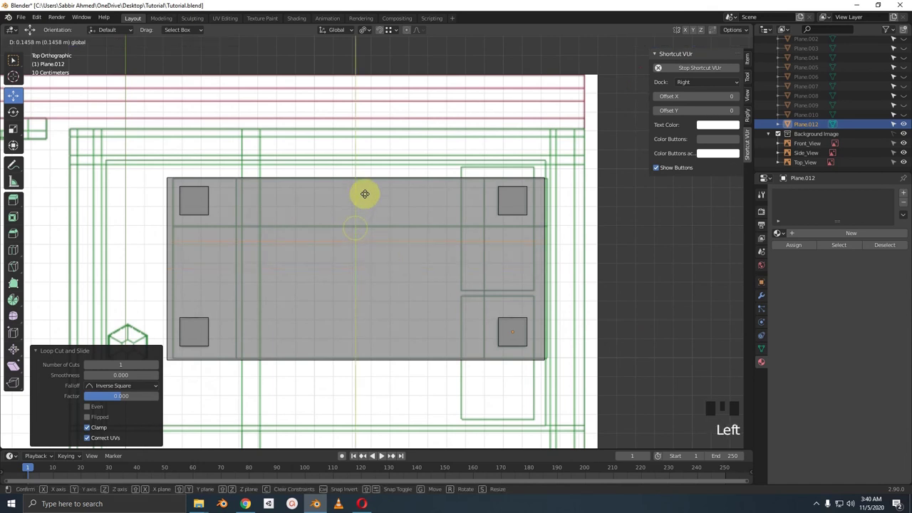
# Step: Add loop cuts across the 0.32 m sofa block marking the arms at both ends and the backrest
pyautogui.press('ctrl+r')
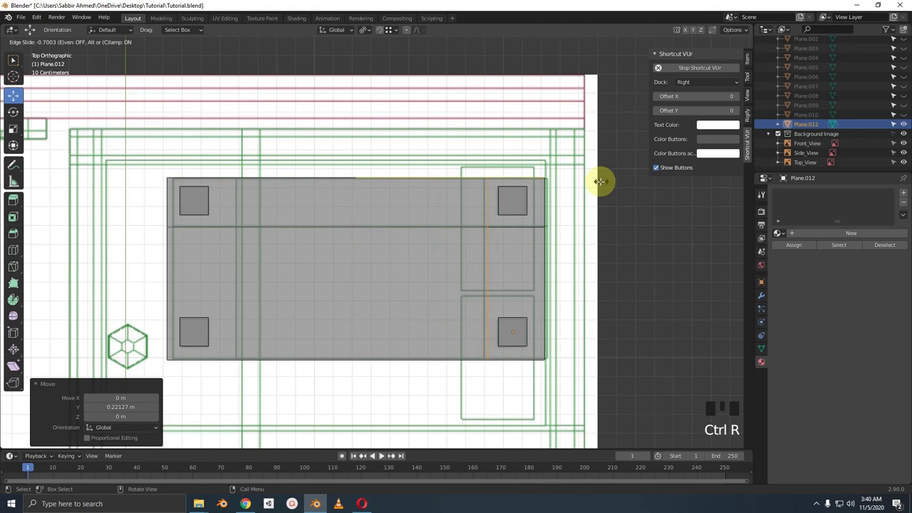
pyautogui.press('ctrl+r')
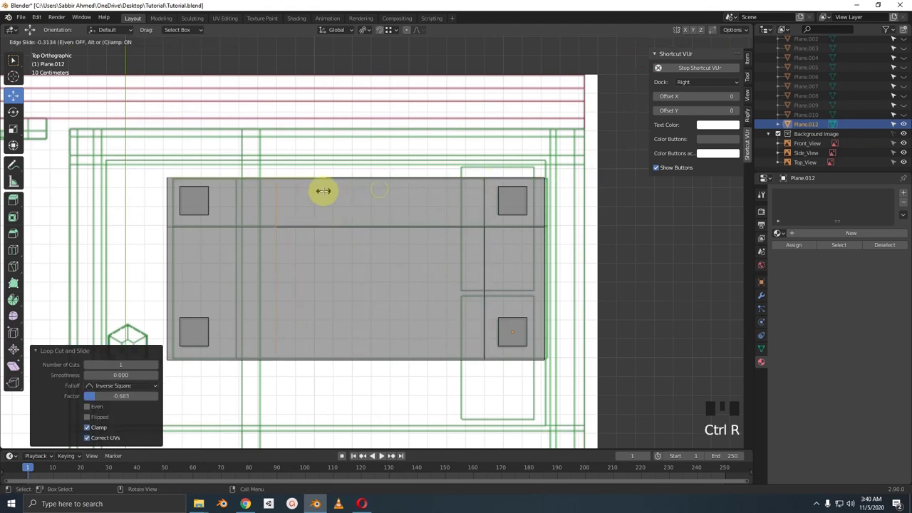
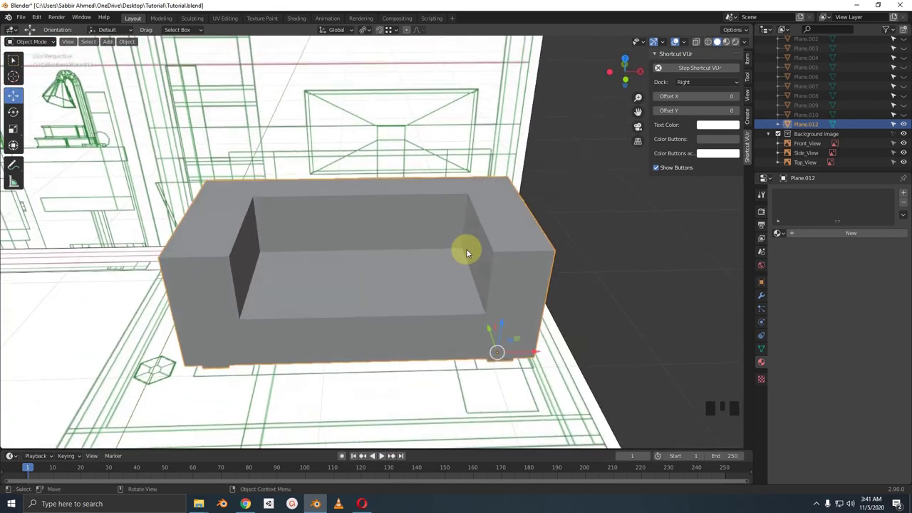
# Step: Create the Red material on the sofa and set its Base Color to red
pyautogui.scroll(3)
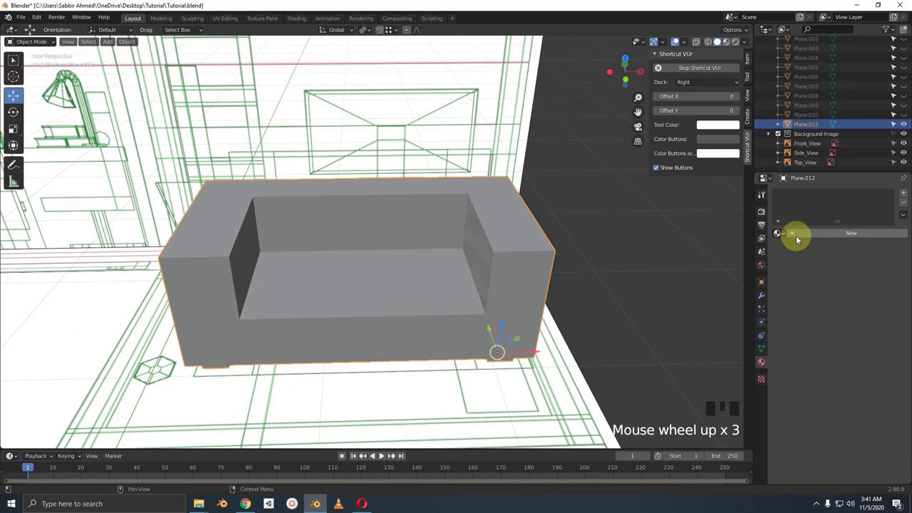
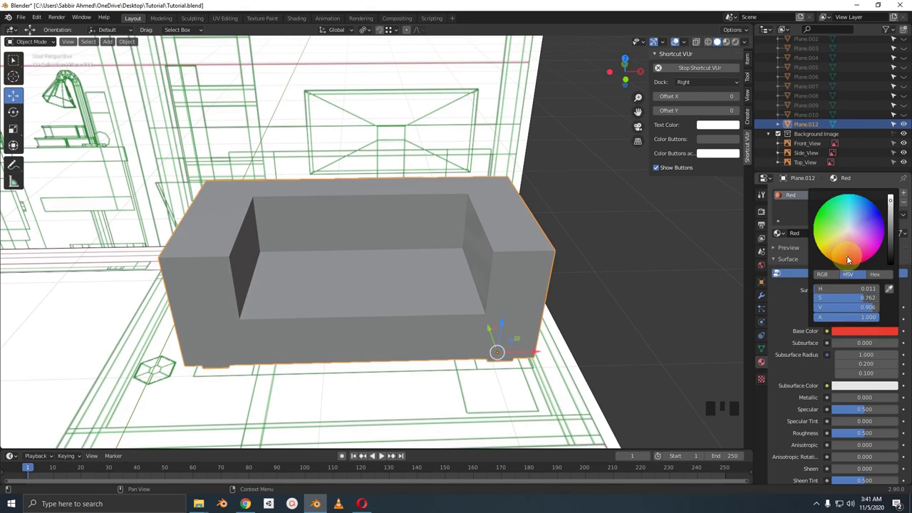
pyautogui.scroll(-3)
pyautogui.scroll(-3)
pyautogui.click(869, 444)
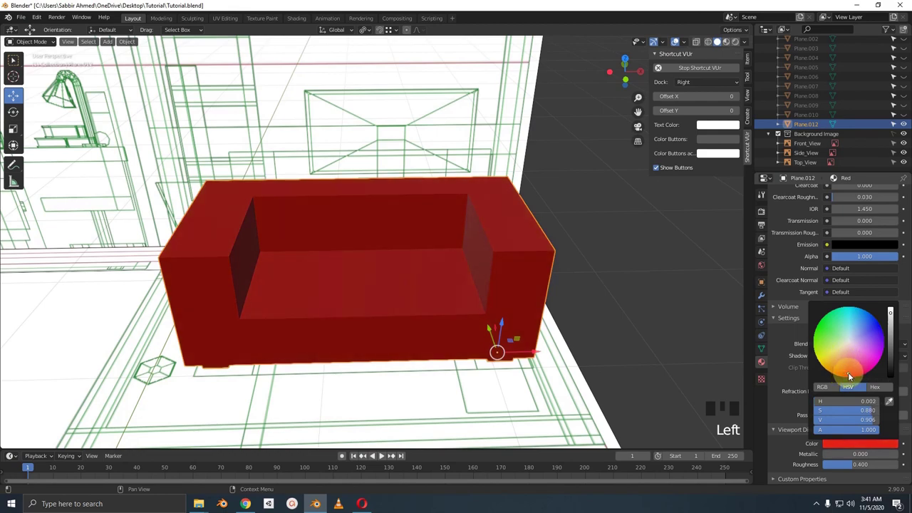
pyautogui.scroll(-3)
pyautogui.moveTo(474, 306); pyautogui.dragTo(473, 278)
pyautogui.scroll(3)
# Step: Compare the red sofa against the Sketchfab reference couch and return to the bedroom scene
pyautogui.press('Tab')
pyautogui.press('Tab')
pyautogui.scroll(3)
pyautogui.scroll(3)
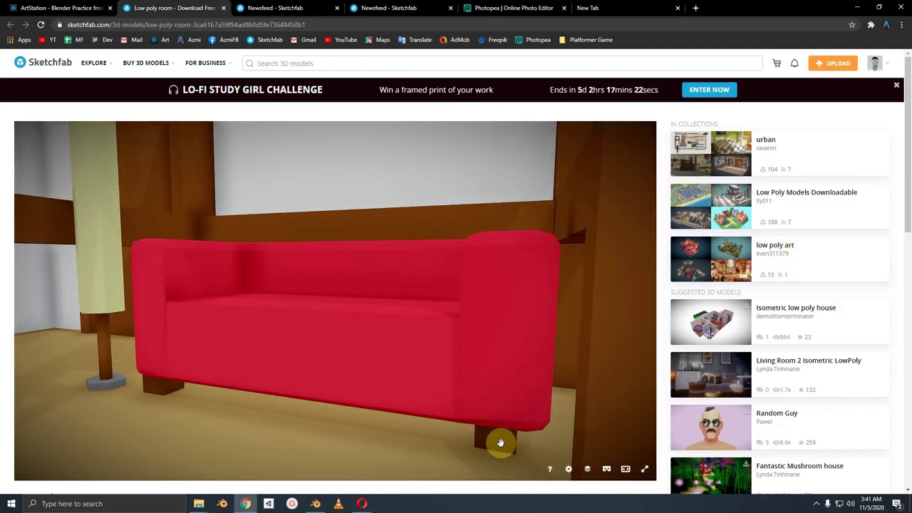
pyautogui.scroll(3)
pyautogui.scroll(3)
pyautogui.scroll(-3)
pyautogui.scroll(3)
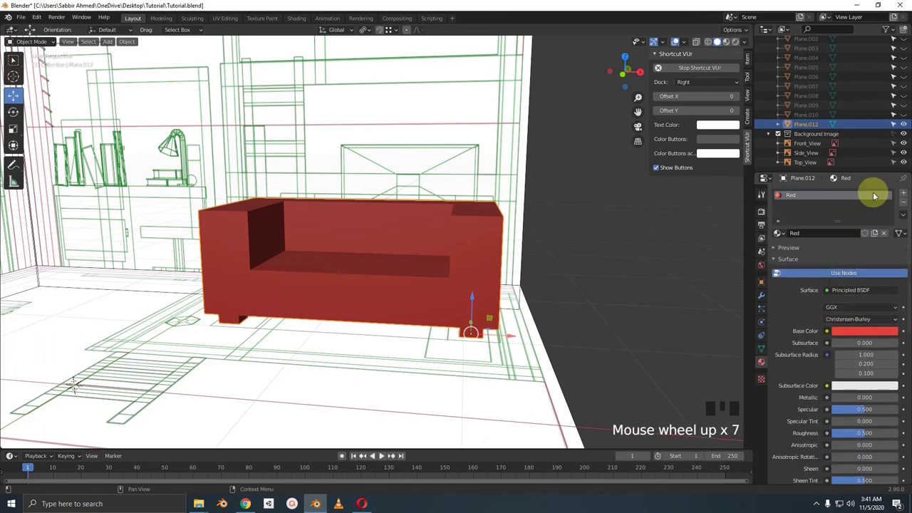
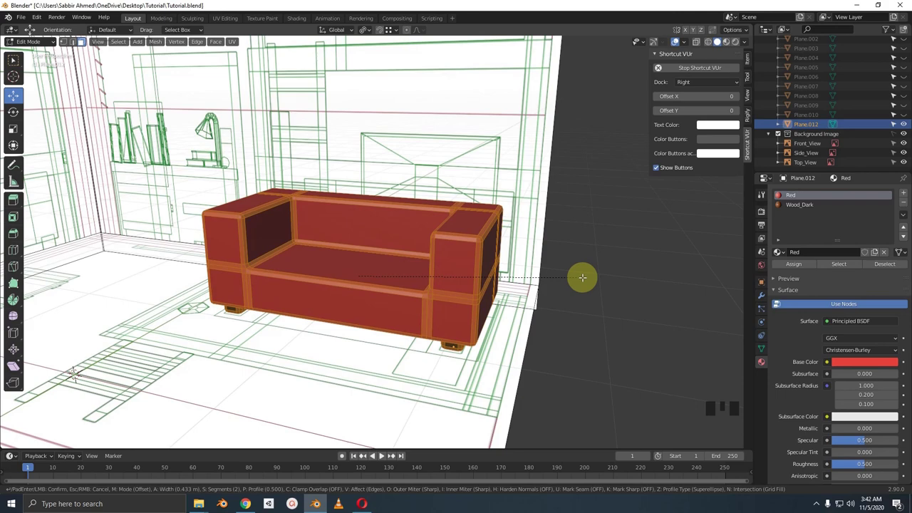
# Step: Bevel the sofa's edges to a rounded width and save the scene with Ctrl+S
pyautogui.moveTo(579, 281); pyautogui.dragTo(604, 282)
pyautogui.press('ctrl+s')
pyautogui.scroll(-3)
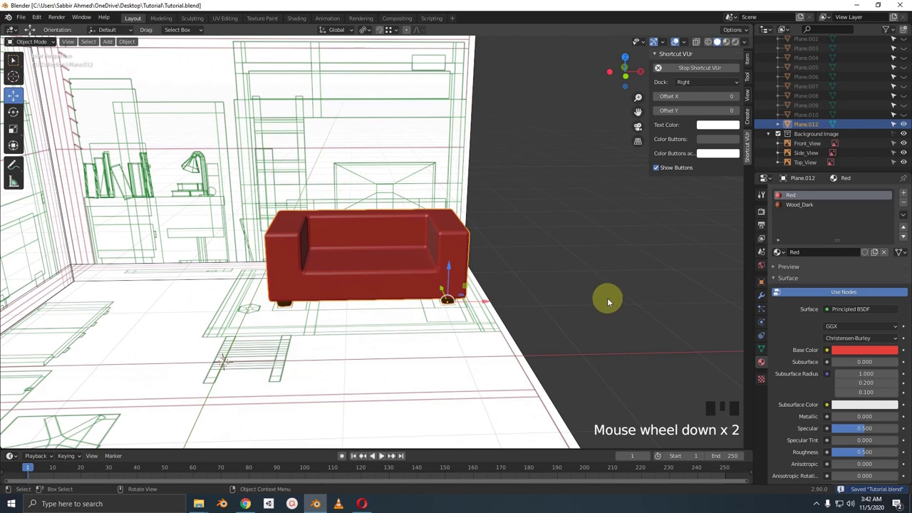
pyautogui.moveTo(591, 299); pyautogui.dragTo(544, 302)
pyautogui.scroll(-3)
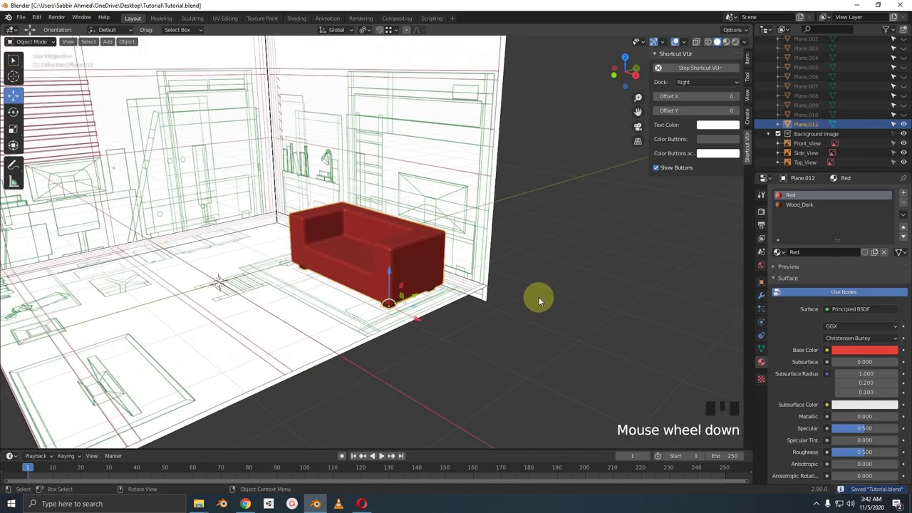
# Step: Unhide the rest of the room's furniture and select a piece of it beside the sofa under the loft bed
pyautogui.press('alt+h')
pyautogui.click(341, 273)
pyautogui.scroll(-3)
pyautogui.moveTo(397, 295); pyautogui.dragTo(353, 266)
pyautogui.click(352, 266)
pyautogui.click(362, 262)
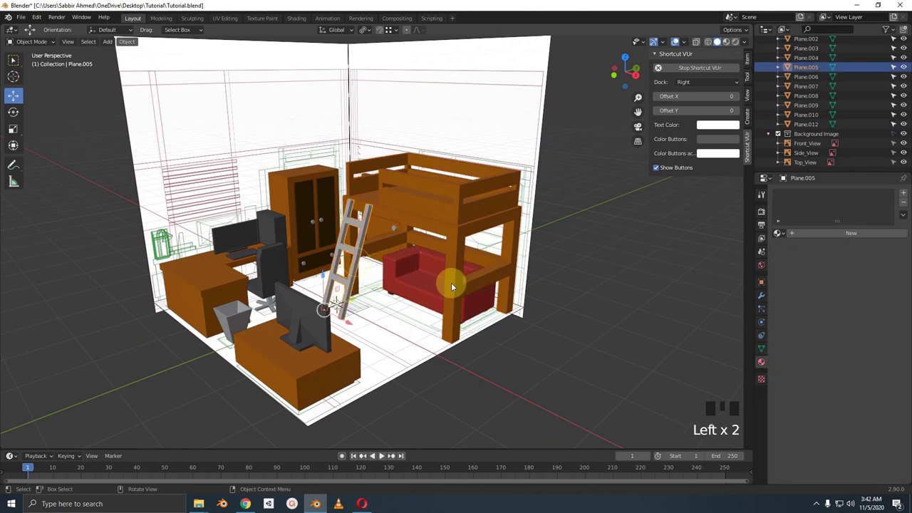
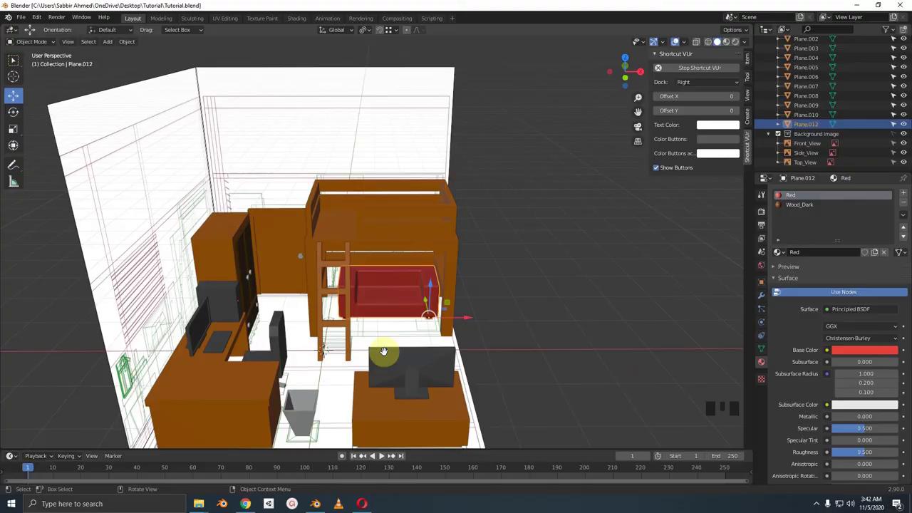
pyautogui.scroll(3)
pyautogui.moveTo(357, 338); pyautogui.dragTo(341, 276)
# Step: Add a six-vertex Circle.001 and move it about 1.07 m along Y beside the sofa's left end
pyautogui.scroll(3)
pyautogui.press('shift+a')
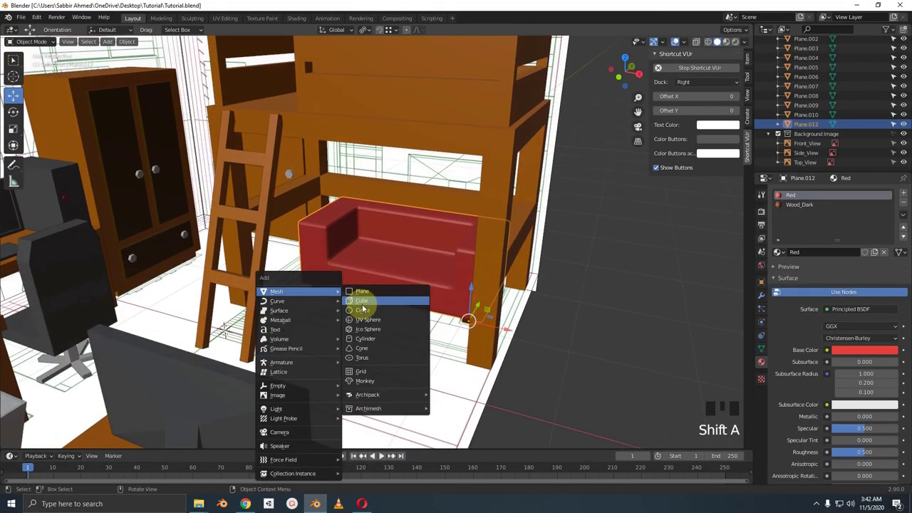
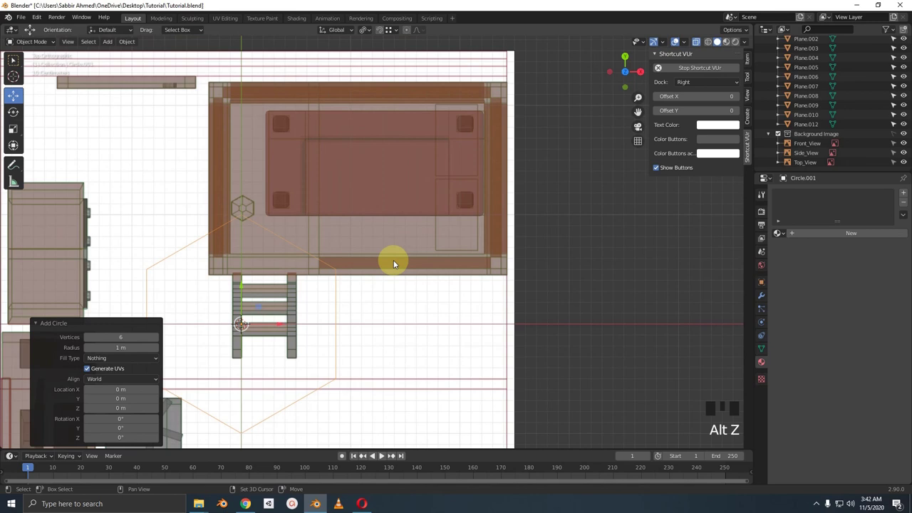
pyautogui.moveTo(404, 247); pyautogui.dragTo(468, 297)
pyautogui.press('s')
pyautogui.press('2')
# Step: Rescale the hexagon to roughly 0.44 for the floor lamp's base
pyautogui.moveTo(382, 308); pyautogui.dragTo(348, 316)
pyautogui.click(348, 317)
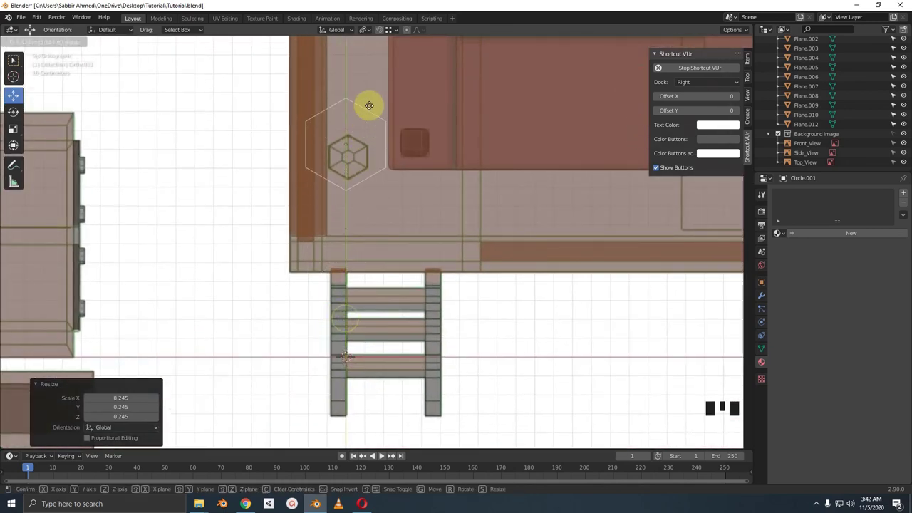
pyautogui.moveTo(373, 214); pyautogui.dragTo(376, 298)
pyautogui.scroll(3)
pyautogui.press('s')
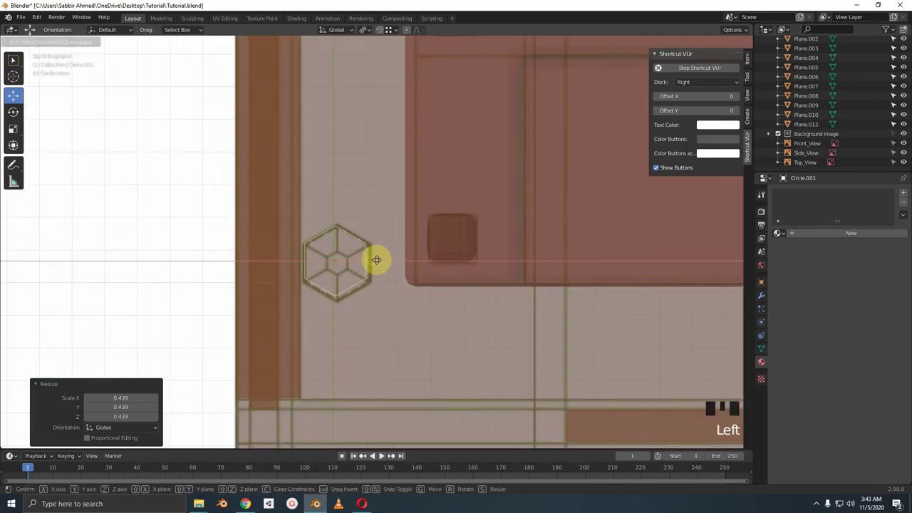
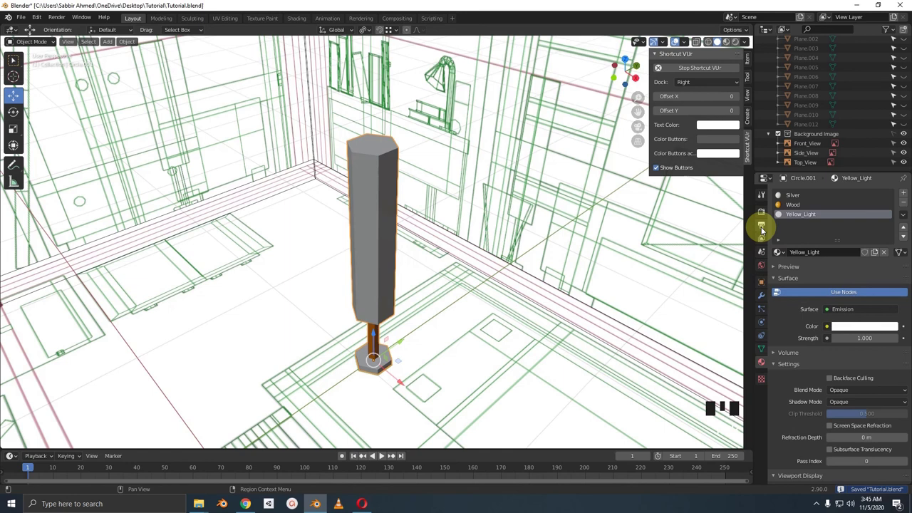
# Step: Switch the scene's render engine to Cycles and move to the lamp's material settings
pyautogui.click(258, 433)
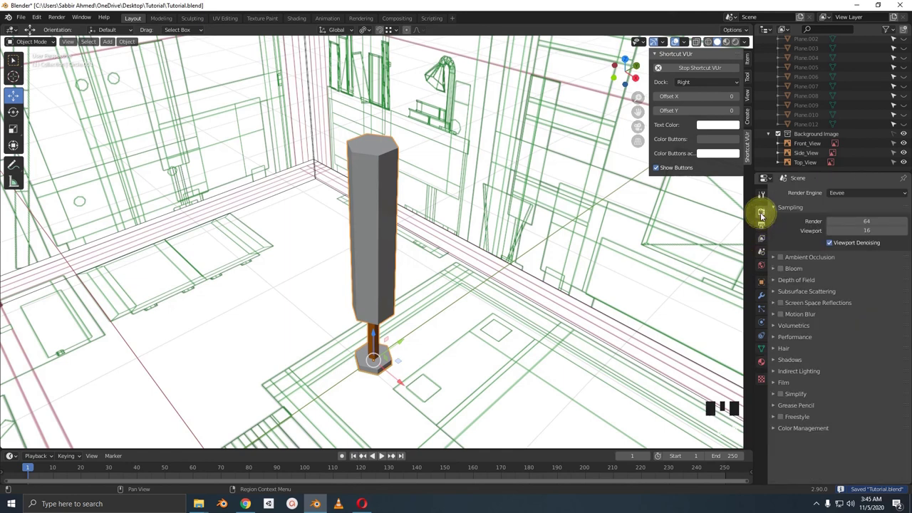
pyautogui.click(259, 432)
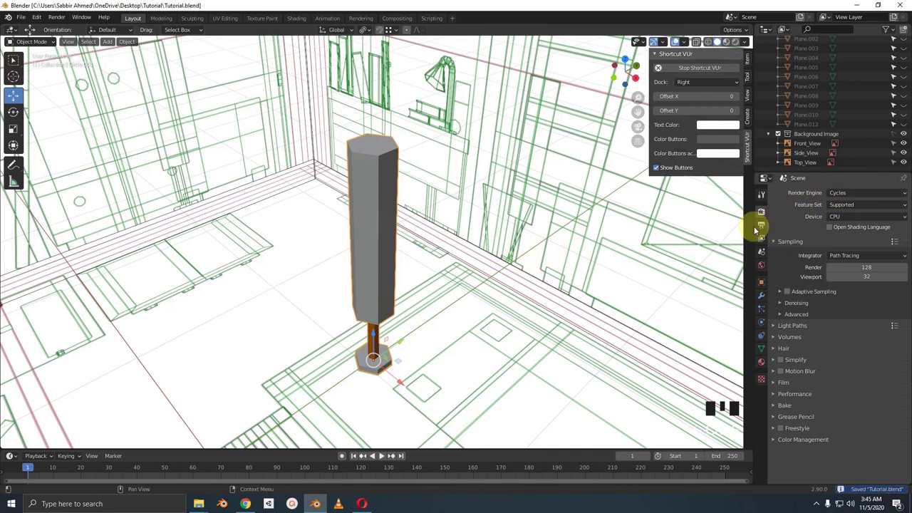
pyautogui.click(259, 432)
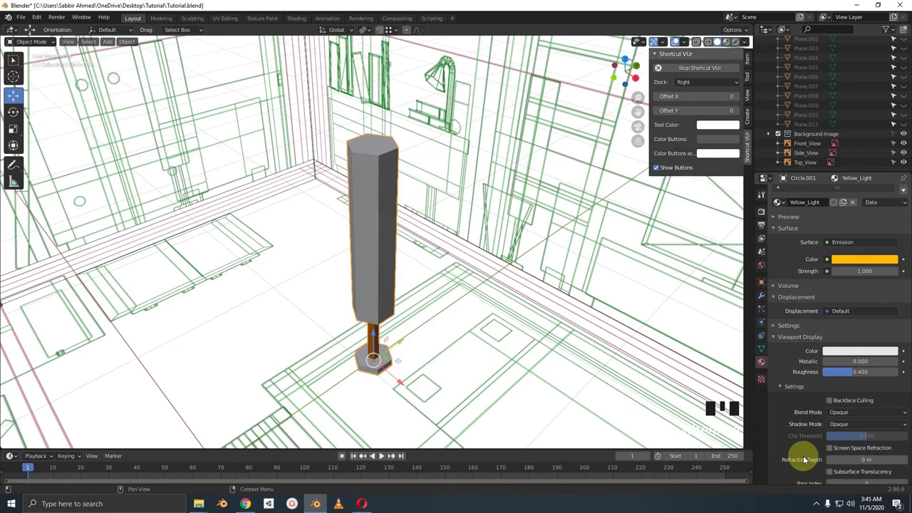
# Step: Assign the yellow emissive Yellow_Light material to the lamp shade's faces
pyautogui.click(851, 337)
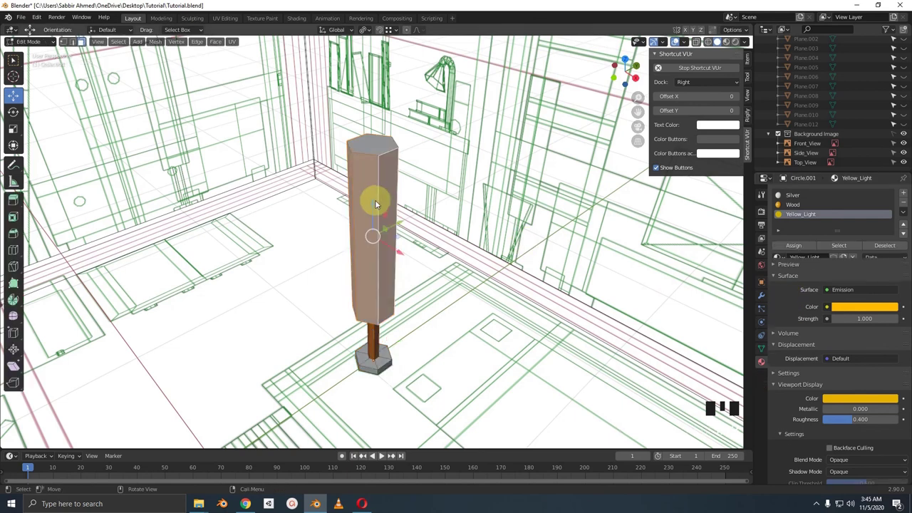
pyautogui.click(350, 175)
pyautogui.click(350, 175)
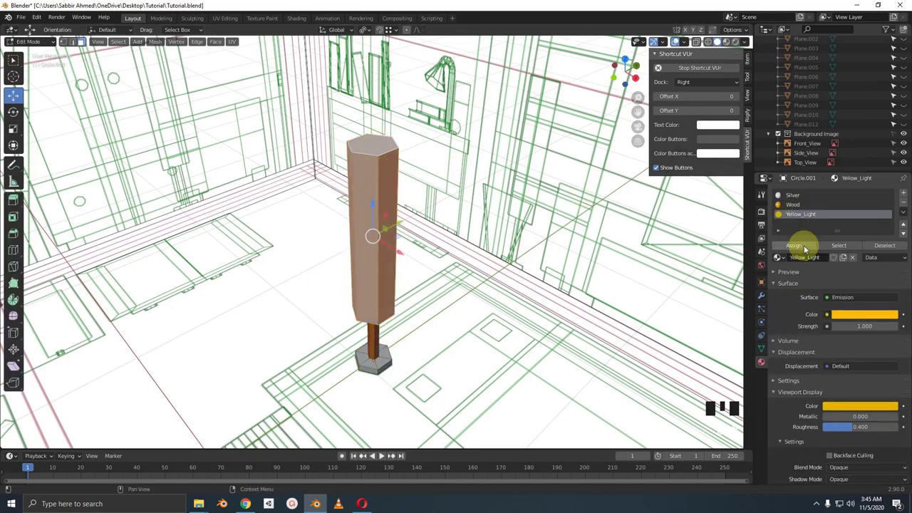
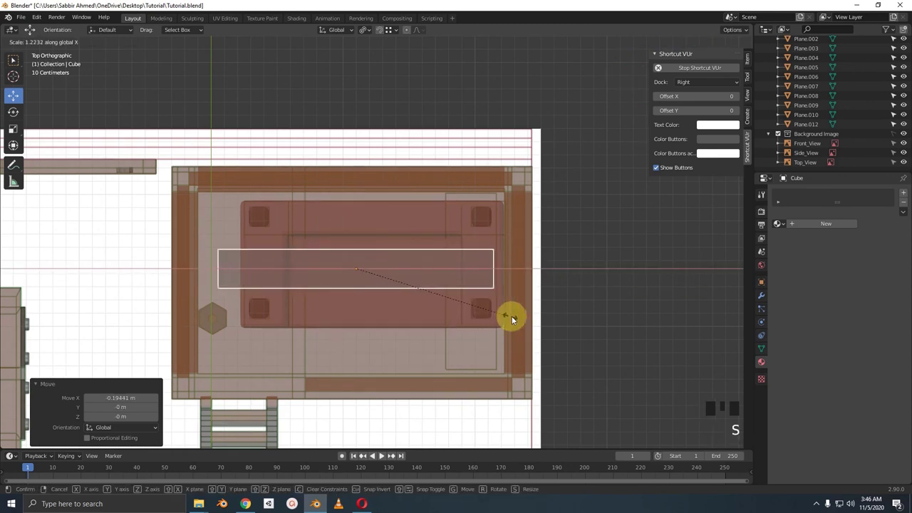
# Step: Stretch the grey mattress block along its length and shift it sideways into the bed frame
pyautogui.moveTo(512, 306); pyautogui.dragTo(531, 260)
pyautogui.press('alt+z')
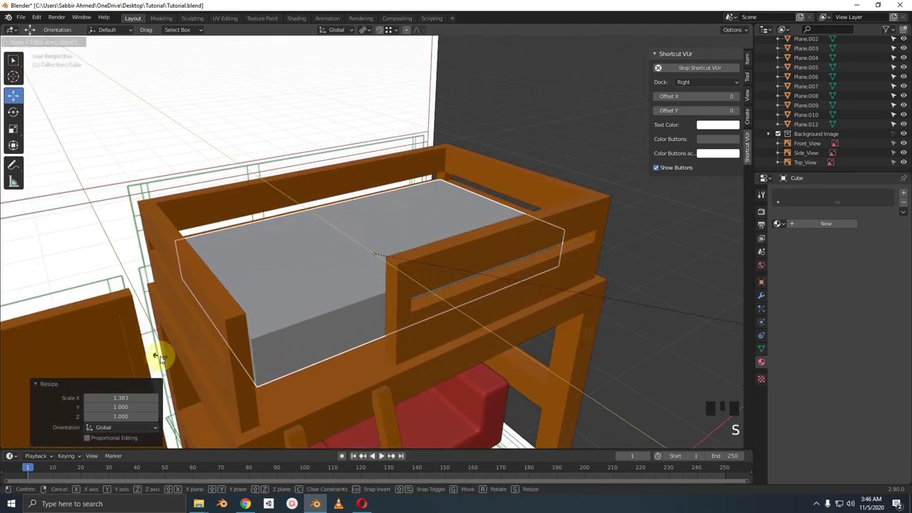
pyautogui.press('KP_7')
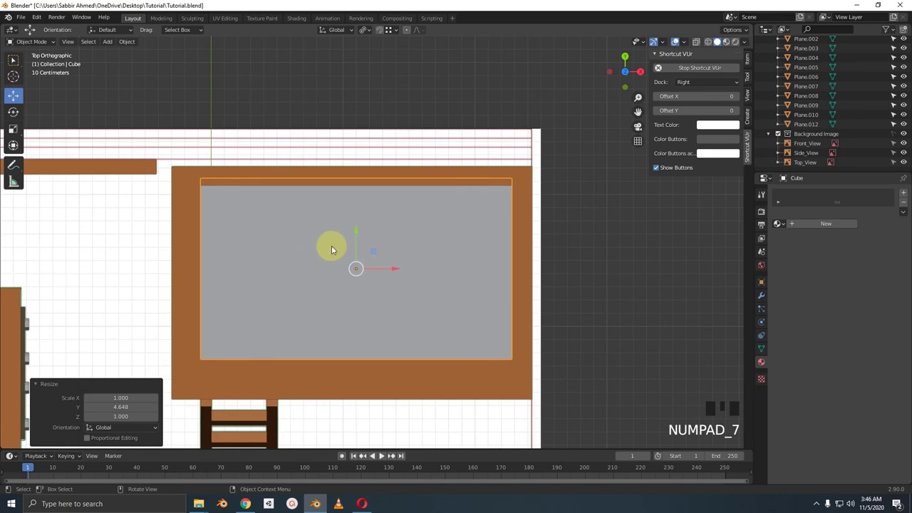
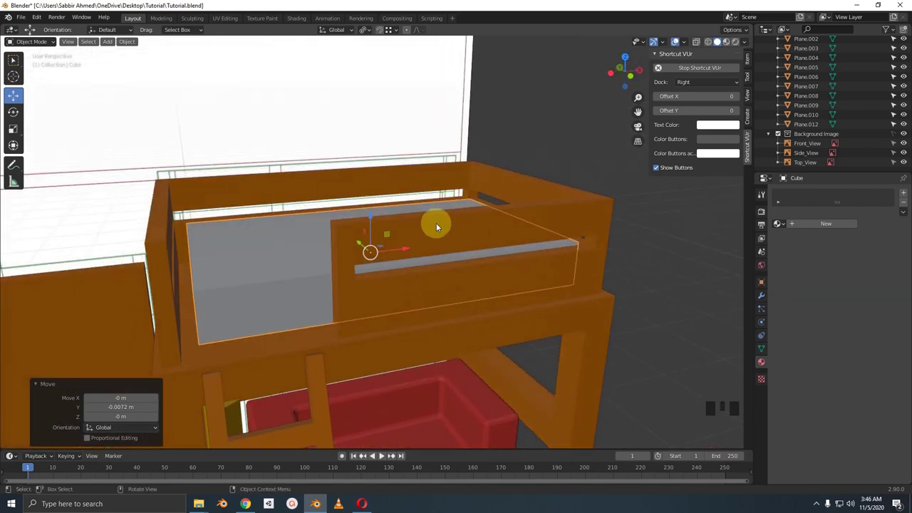
pyautogui.moveTo(431, 239); pyautogui.dragTo(400, 269)
pyautogui.click(400, 269)
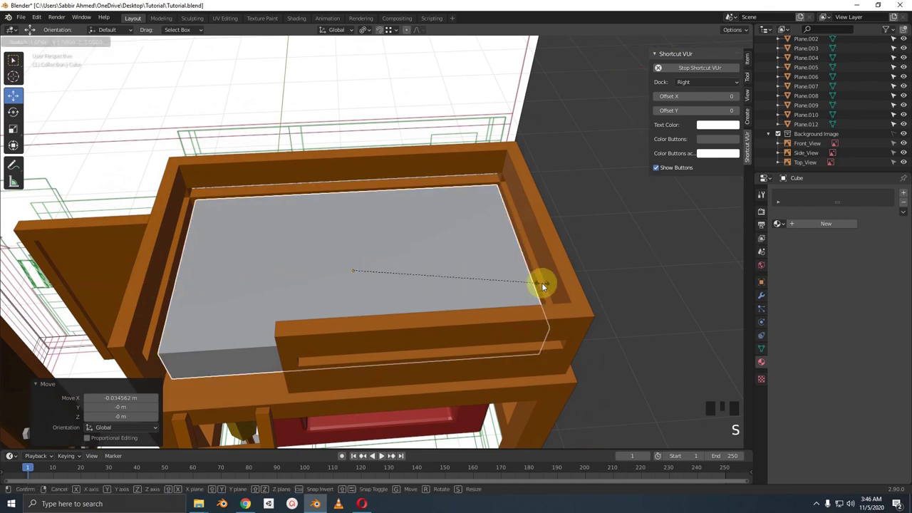
pyautogui.moveTo(554, 283); pyautogui.dragTo(569, 183)
# Step: Slide the mattress down into the frame in see-through front view, then check the fit from around the bed
pyautogui.press('KP_1')
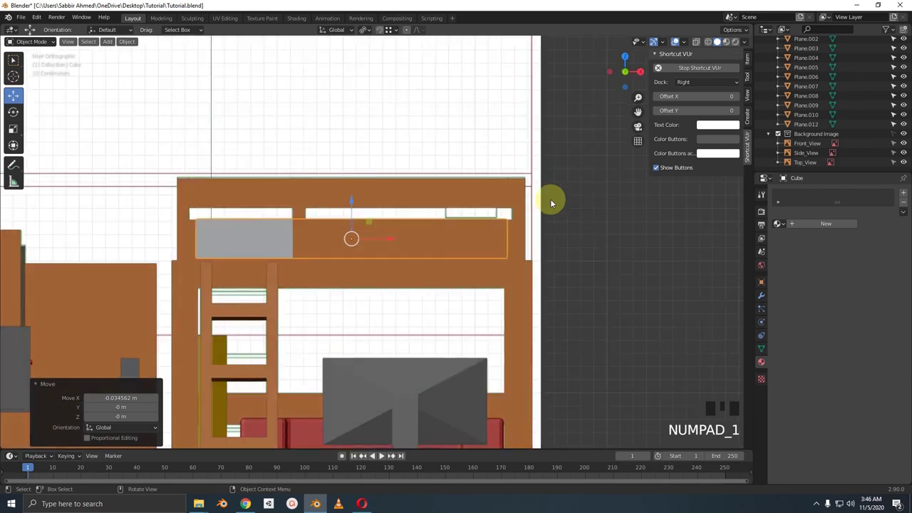
pyautogui.scroll(3)
pyautogui.press('alt+z')
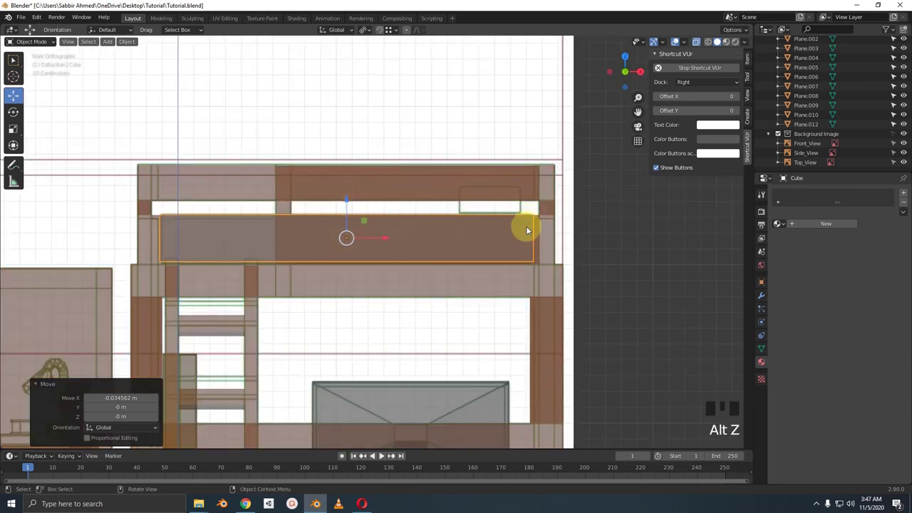
pyautogui.click(387, 237)
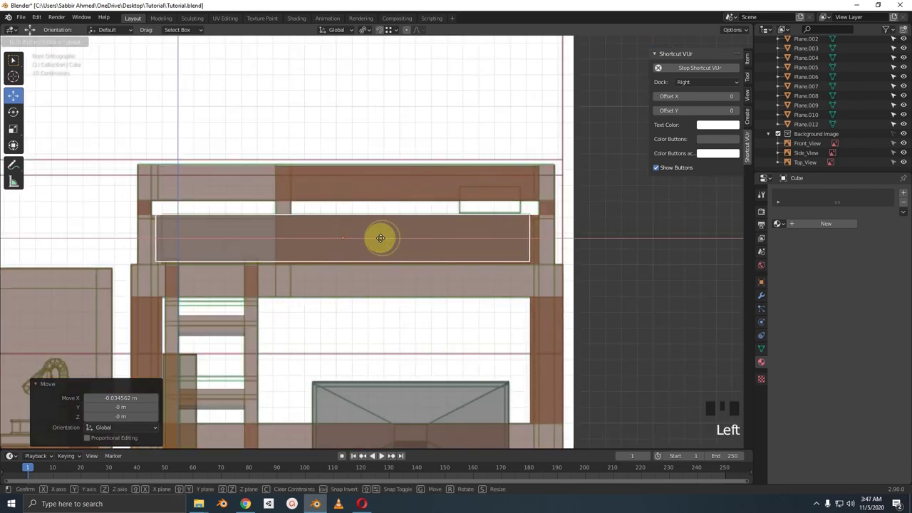
pyautogui.moveTo(411, 247); pyautogui.dragTo(416, 270)
pyautogui.press('alt+z')
pyautogui.moveTo(417, 282); pyautogui.dragTo(306, 329)
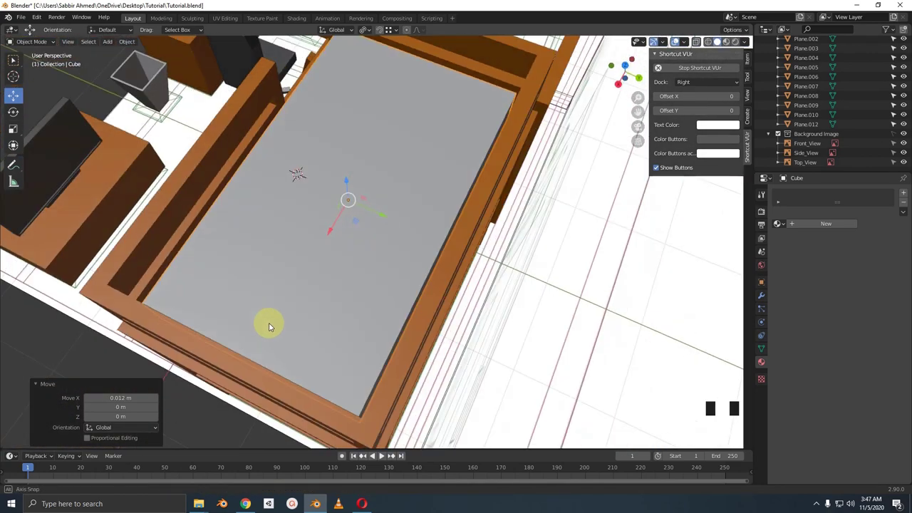
pyautogui.moveTo(321, 312); pyautogui.dragTo(434, 287)
pyautogui.scroll(-3)
pyautogui.moveTo(436, 286); pyautogui.dragTo(445, 260)
# Step: Apply the mattress's scale and bevel its edges into softly rounded corners
pyautogui.press('Tab')
pyautogui.press('Tab')
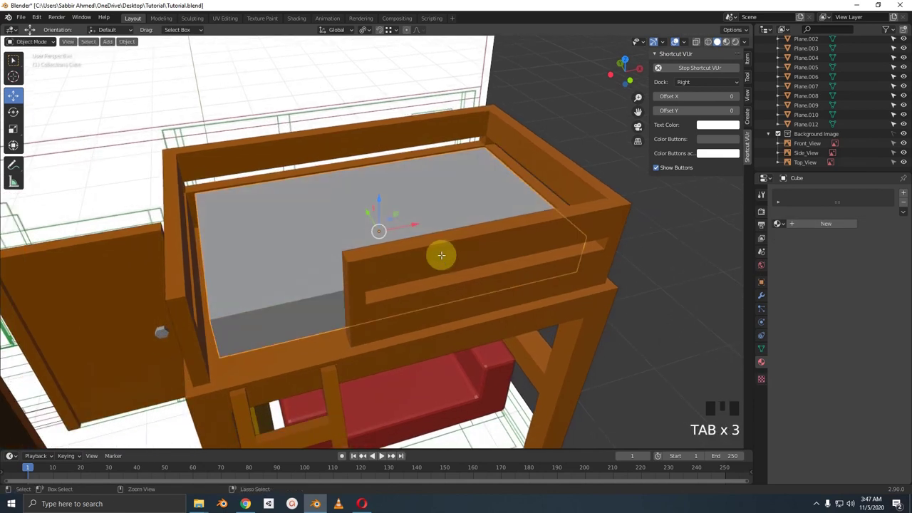
pyautogui.press('ctrl+a')
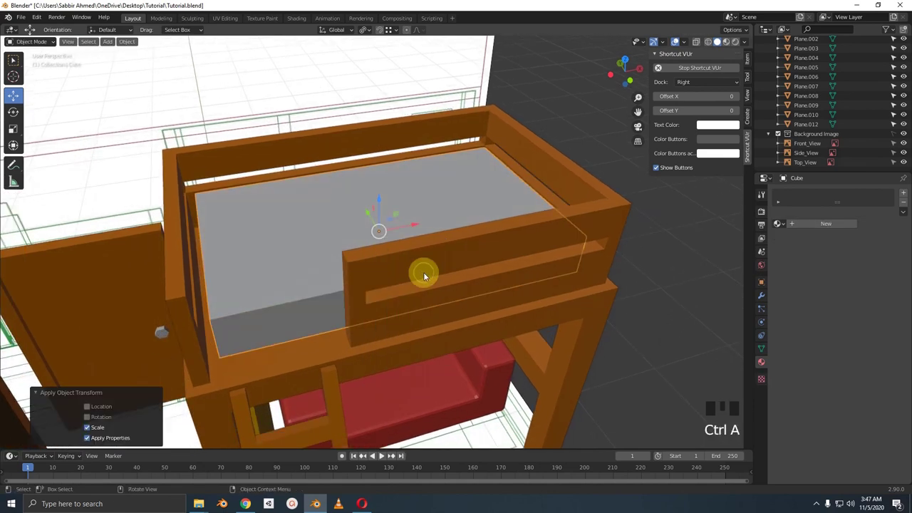
pyautogui.press('Tab')
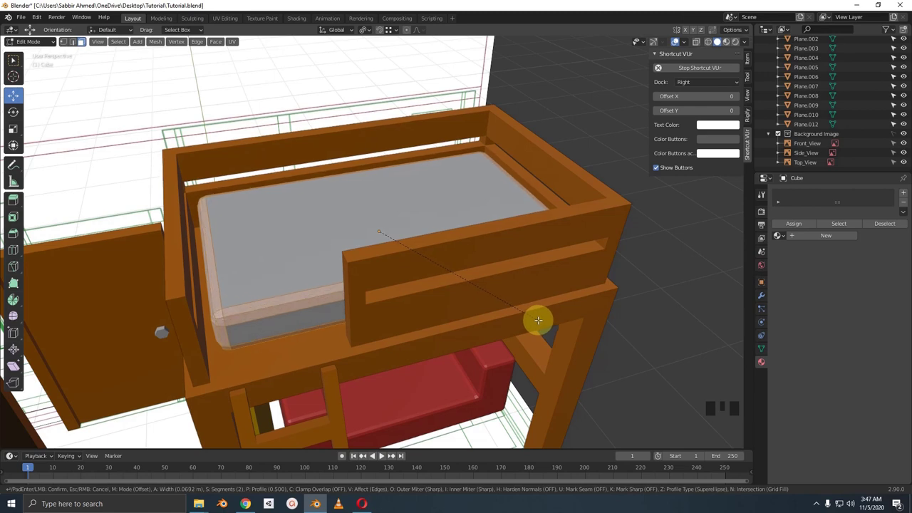
pyautogui.moveTo(510, 326); pyautogui.dragTo(528, 329)
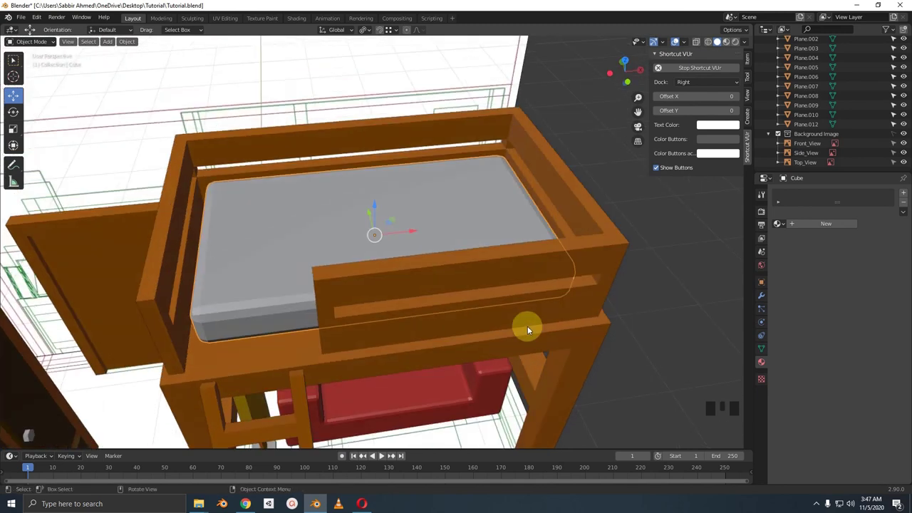
pyautogui.scroll(-3)
pyautogui.scroll(3)
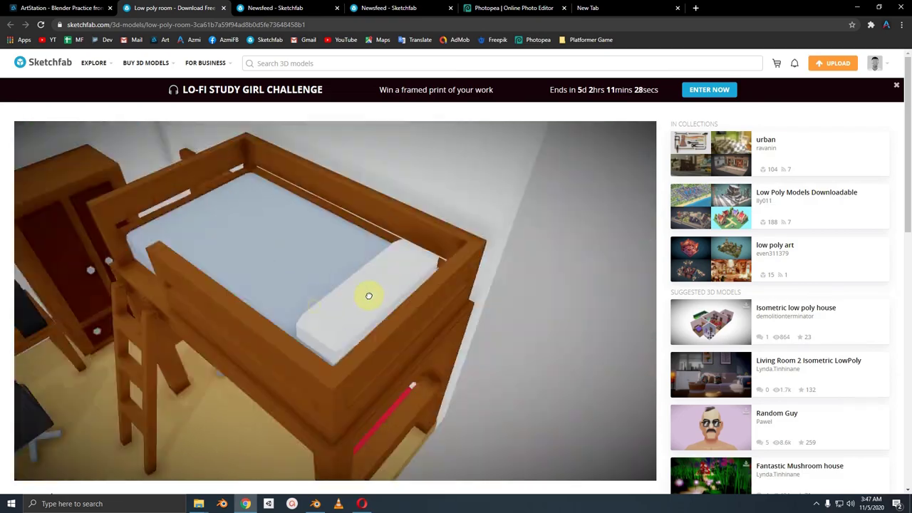
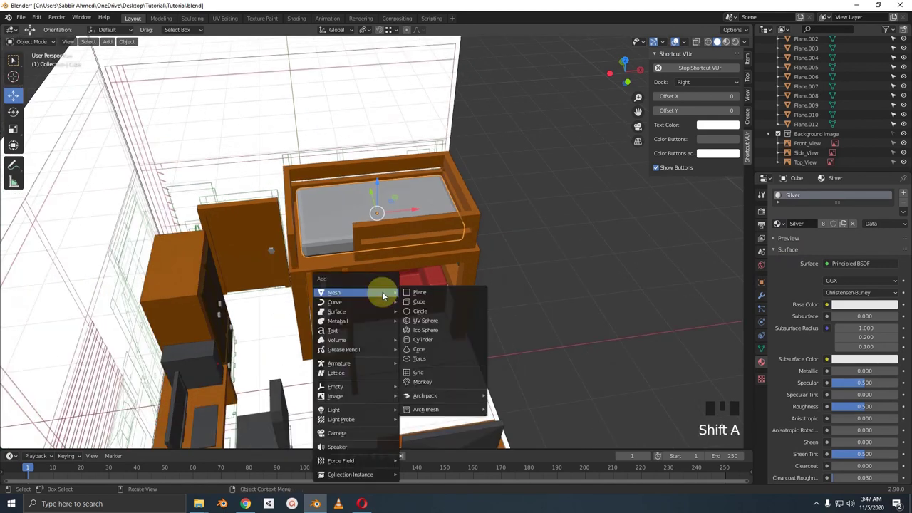
# Step: Shrink the new cube into a flat pillow and place it at the head of the mattress from top view
pyautogui.scroll(-3)
pyautogui.press('s')
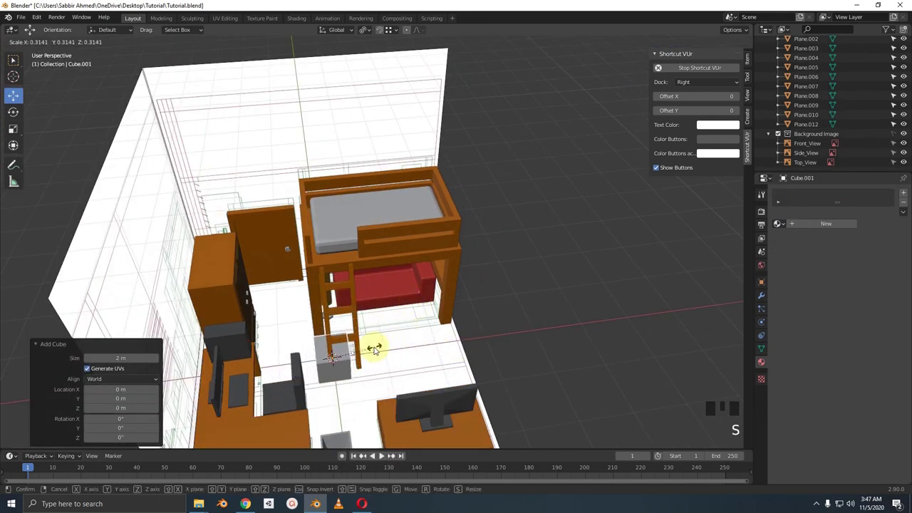
pyautogui.click(331, 322)
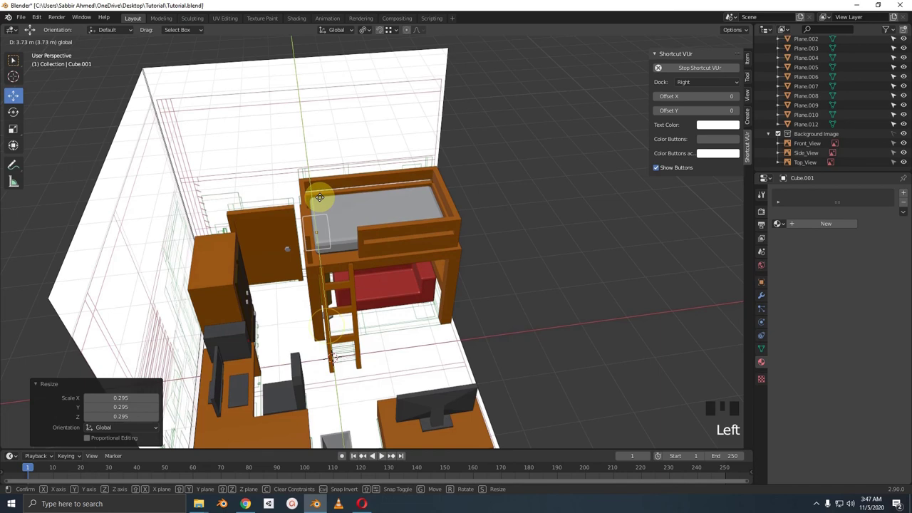
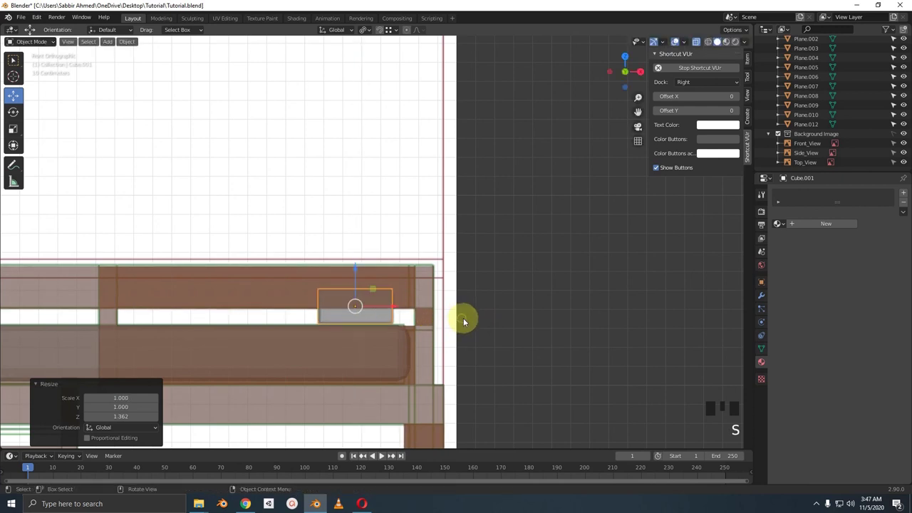
pyautogui.press('KP_7')
pyautogui.scroll(-3)
pyautogui.scroll(3)
pyautogui.click(369, 319)
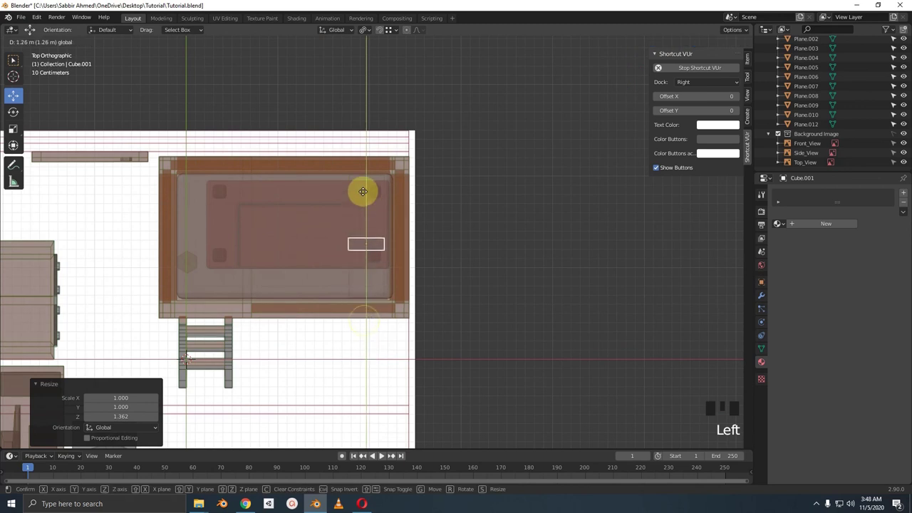
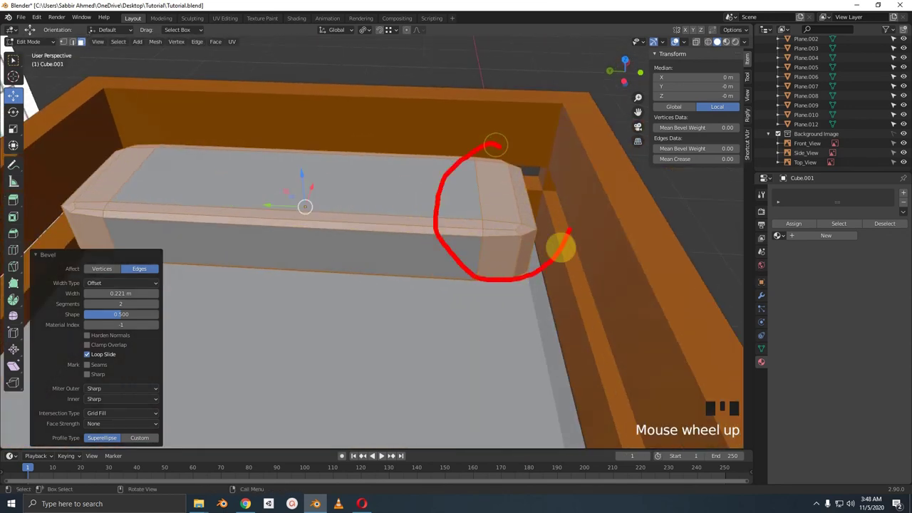
pyautogui.scroll(3)
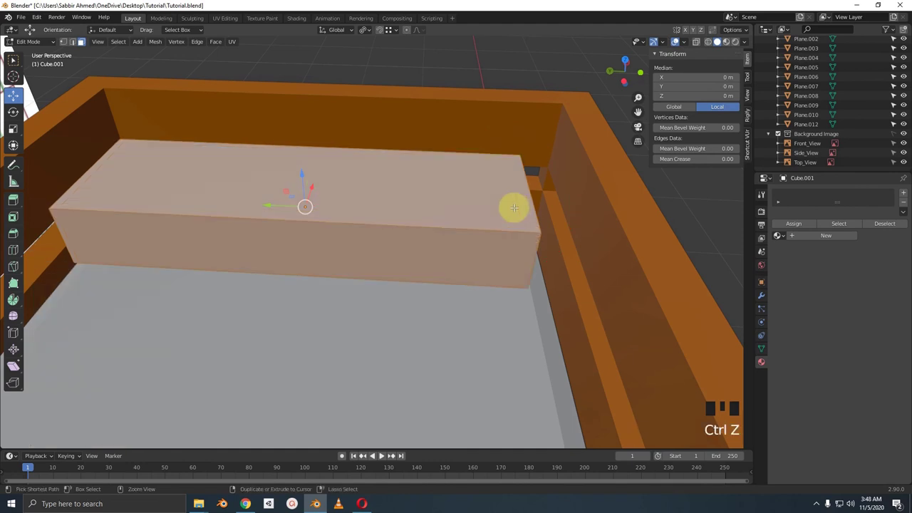
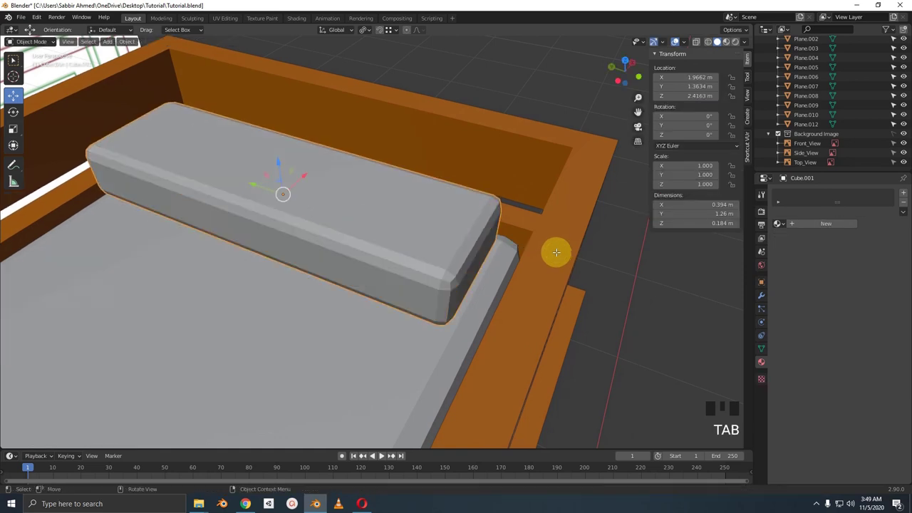
# Step: Orbit the Sketchfab reference room to study the desk with its books and lamp
pyautogui.scroll(-3)
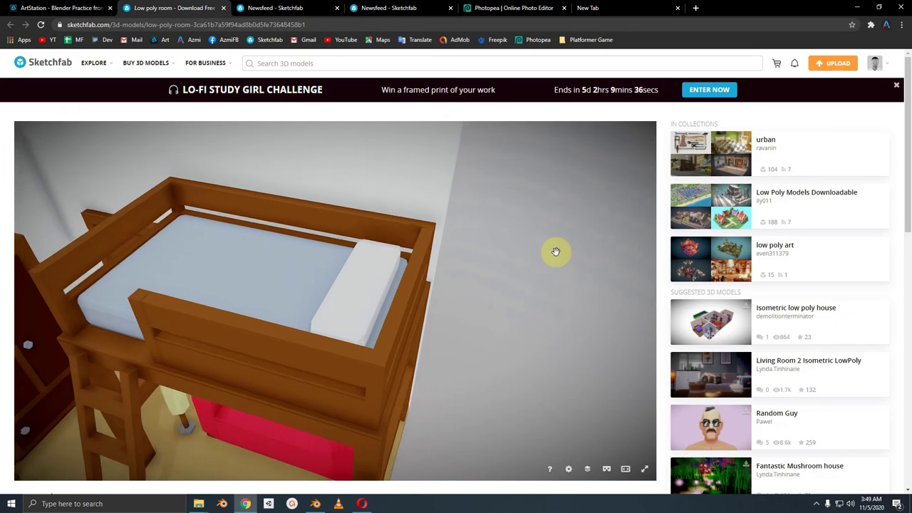
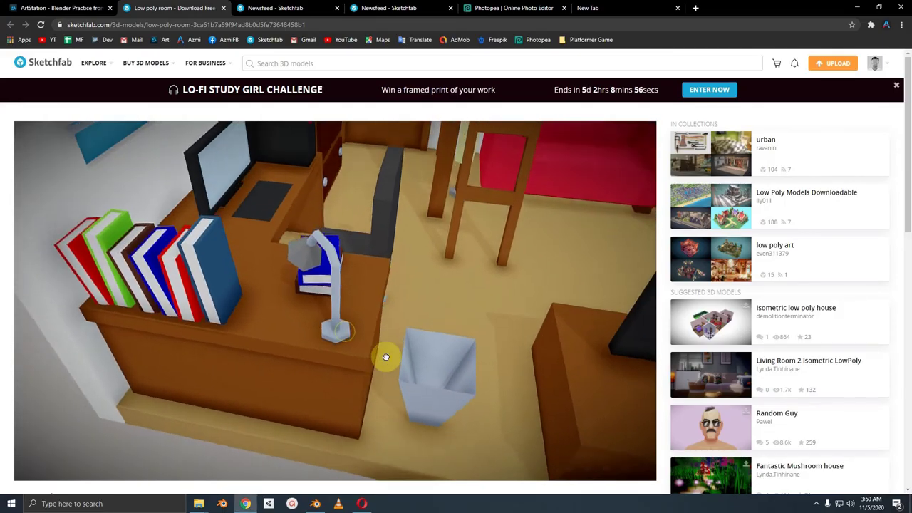
# Step: Add a six-vertex circle and shrink it to about 0.09 under the reference lamp position
pyautogui.press('shift+a')
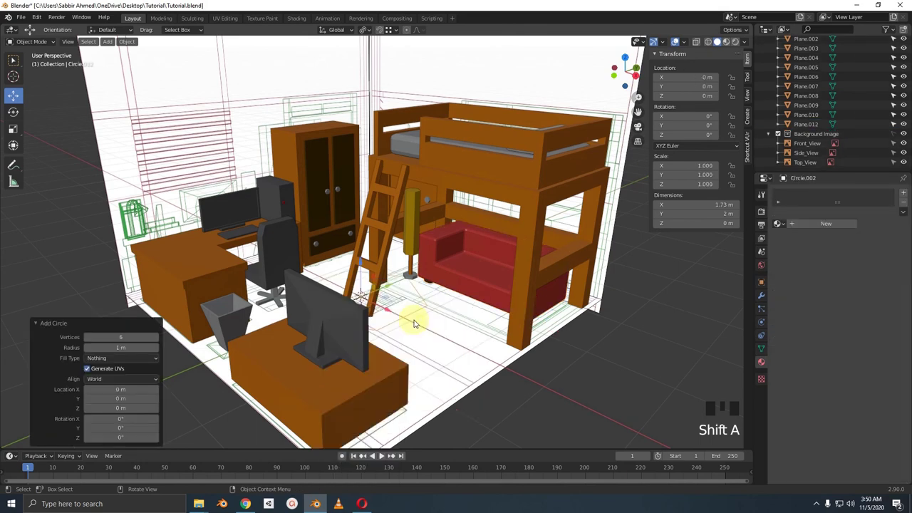
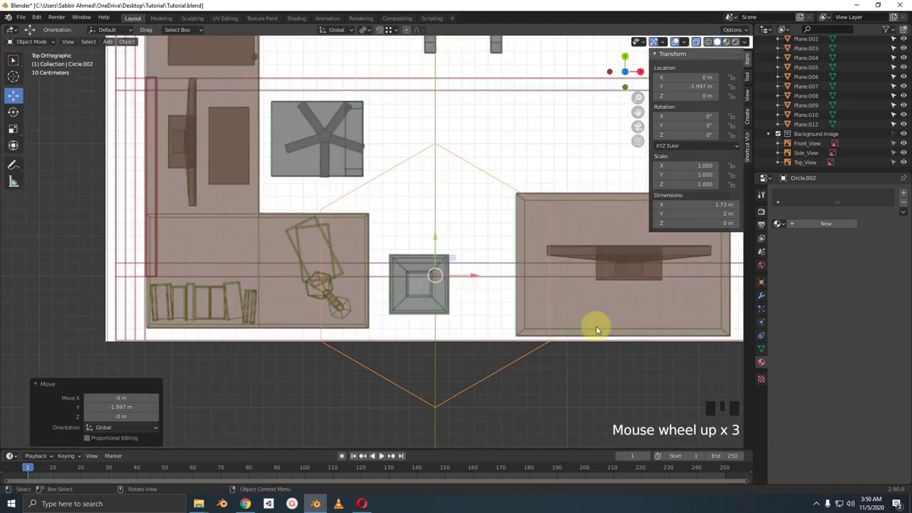
pyautogui.press('s')
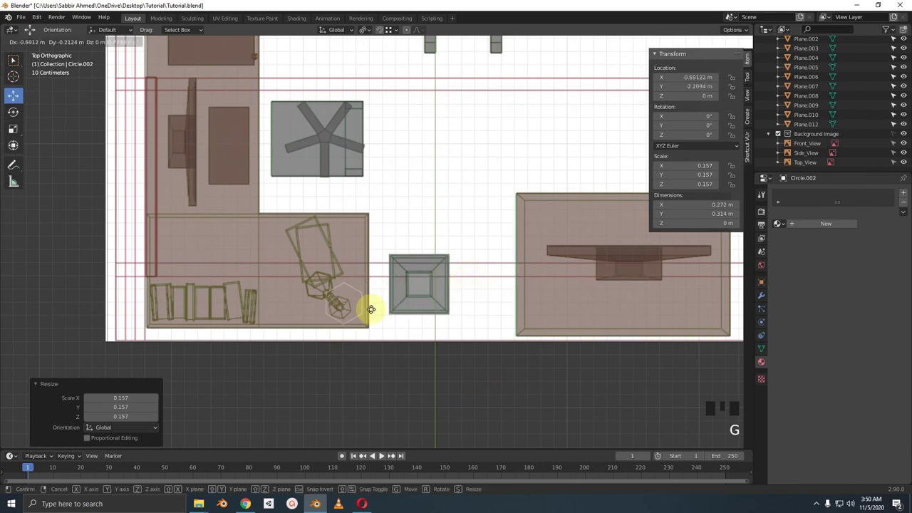
pyautogui.moveTo(404, 284); pyautogui.dragTo(413, 279)
pyautogui.scroll(3)
pyautogui.press('s')
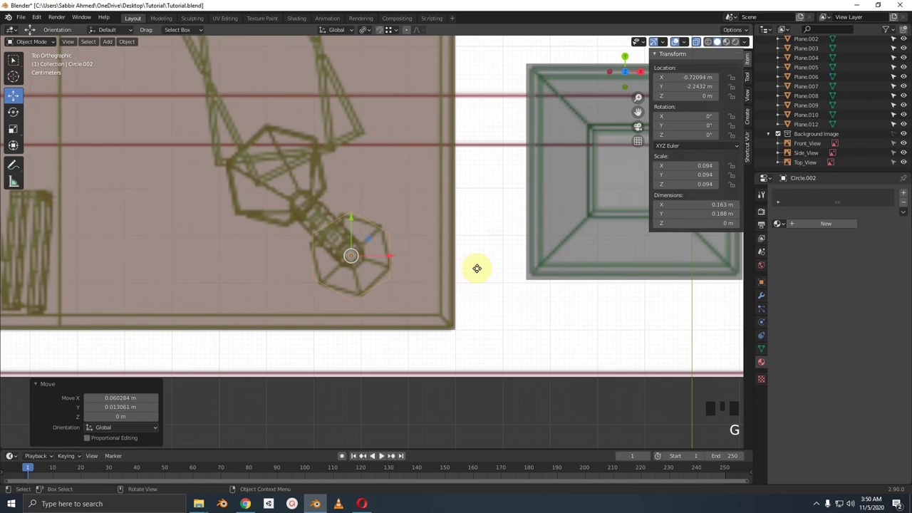
# Step: Raise the hexagon about 0.54 m to rest on the desk top, checked from side and front
pyautogui.press('KP_4')
pyautogui.press('alt+z')
pyautogui.press('KP_3')
pyautogui.scroll(-3)
pyautogui.click(370, 285)
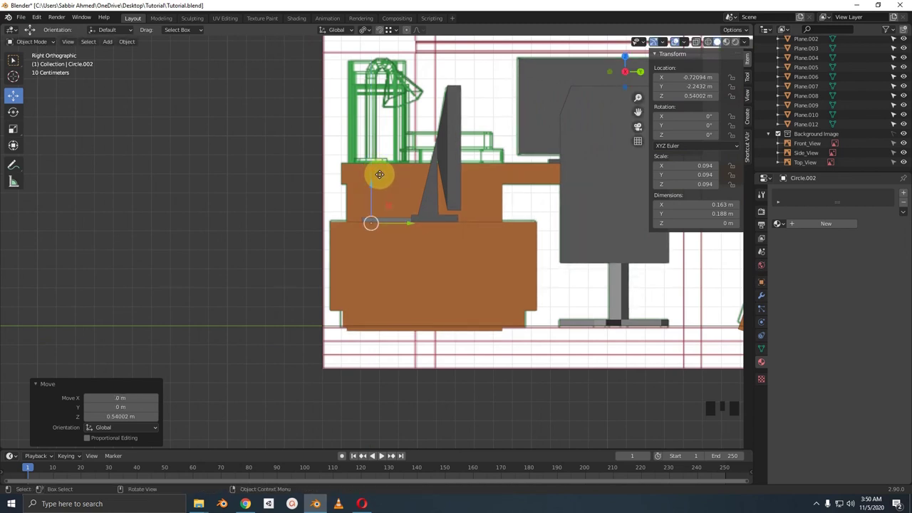
pyautogui.press('KP_1')
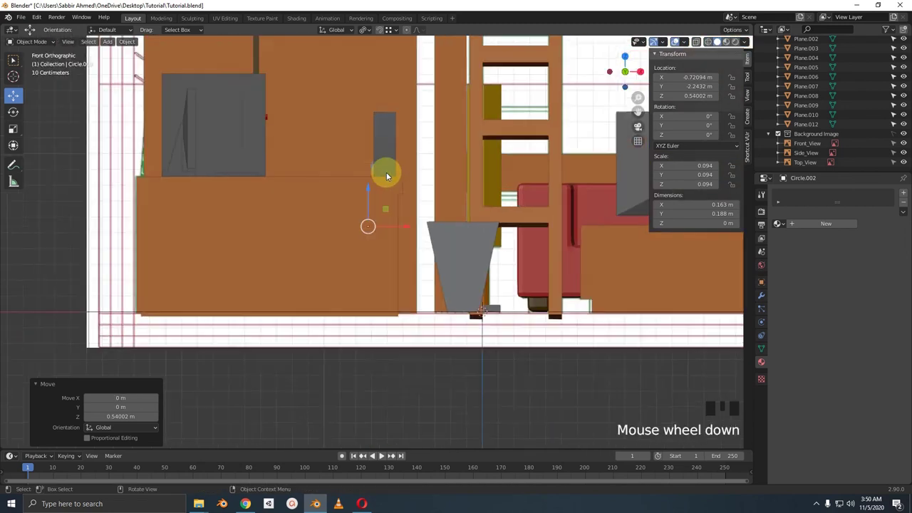
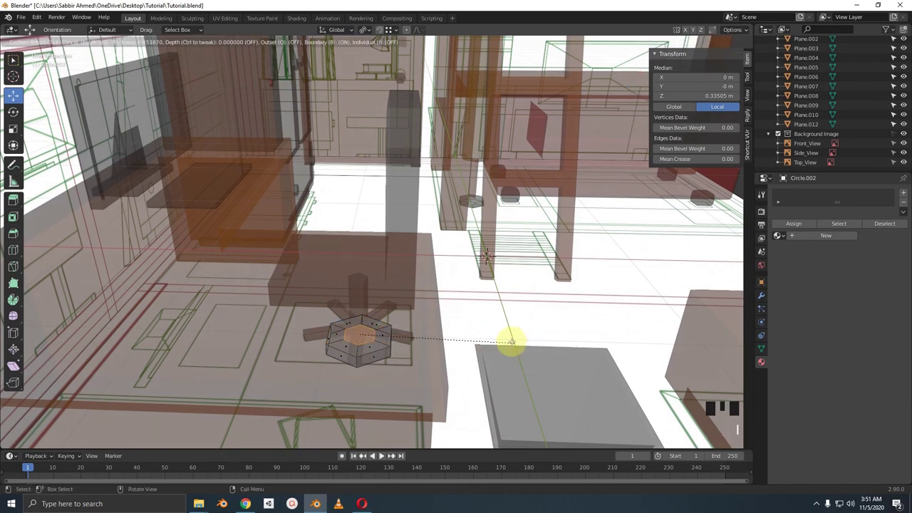
# Step: Resize the lamp base outline slightly and extrude its inset centre upward into the stem
pyautogui.scroll(3)
pyautogui.press('s')
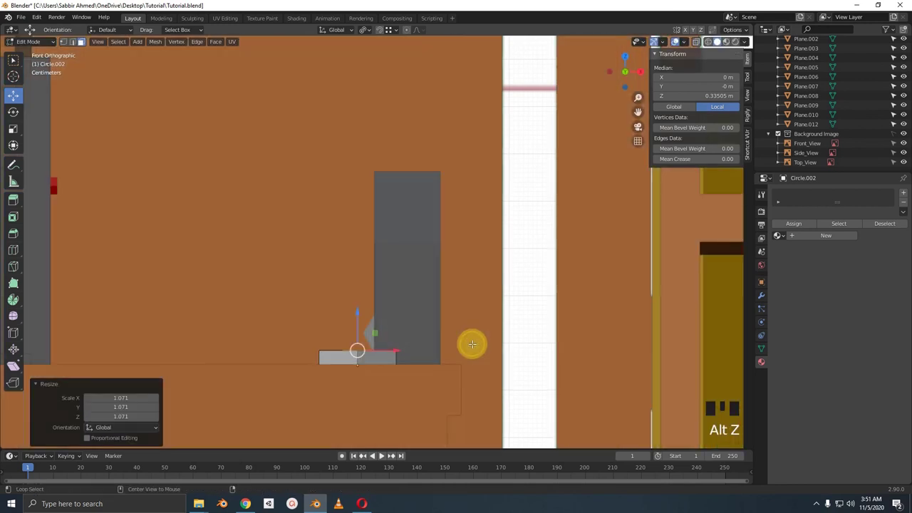
pyautogui.press('alt+z')
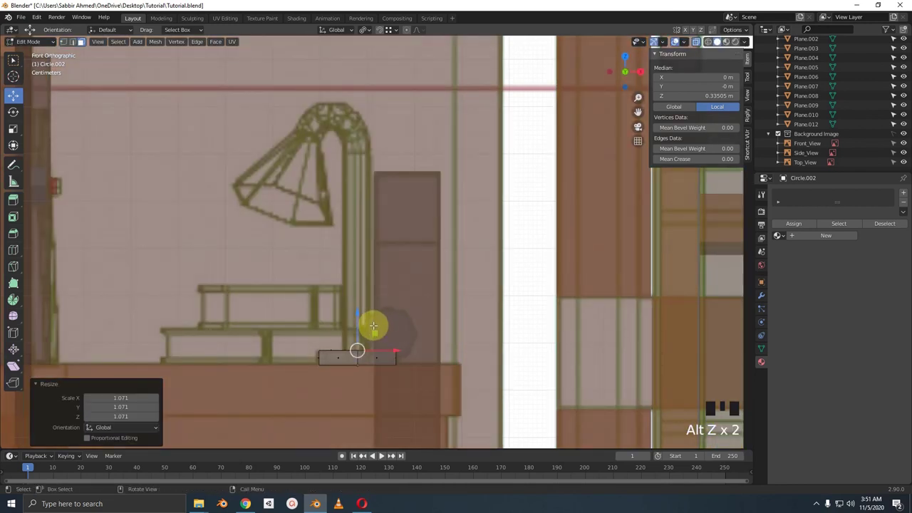
pyautogui.press('e')
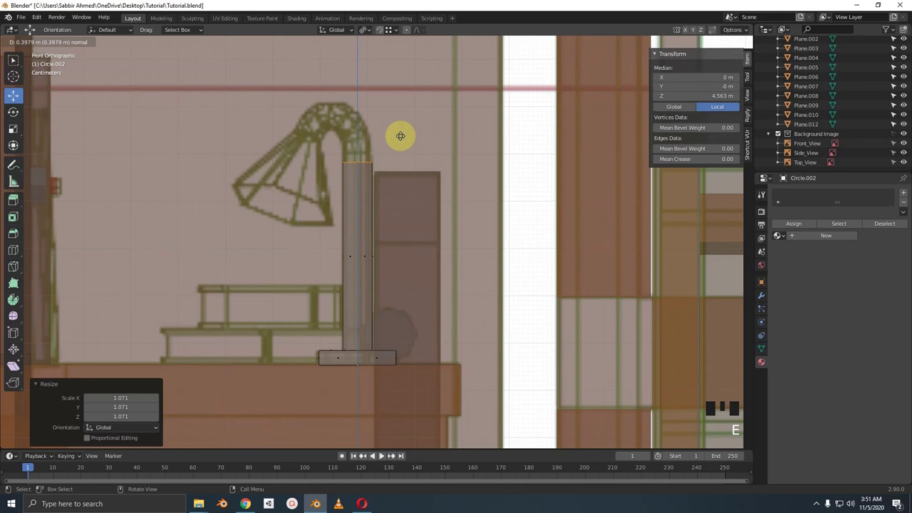
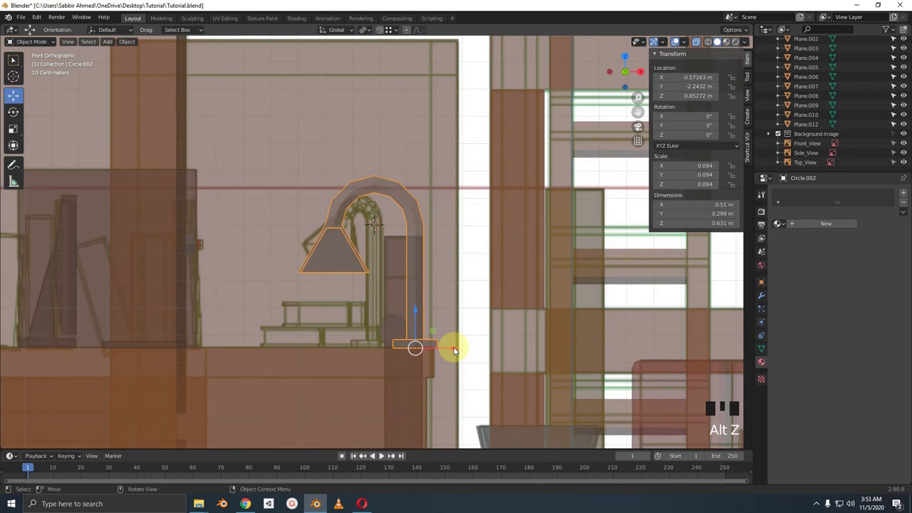
# Step: Rotate the desk lamp about -44.5° around Z and inspect it from several angles
pyautogui.click(459, 347)
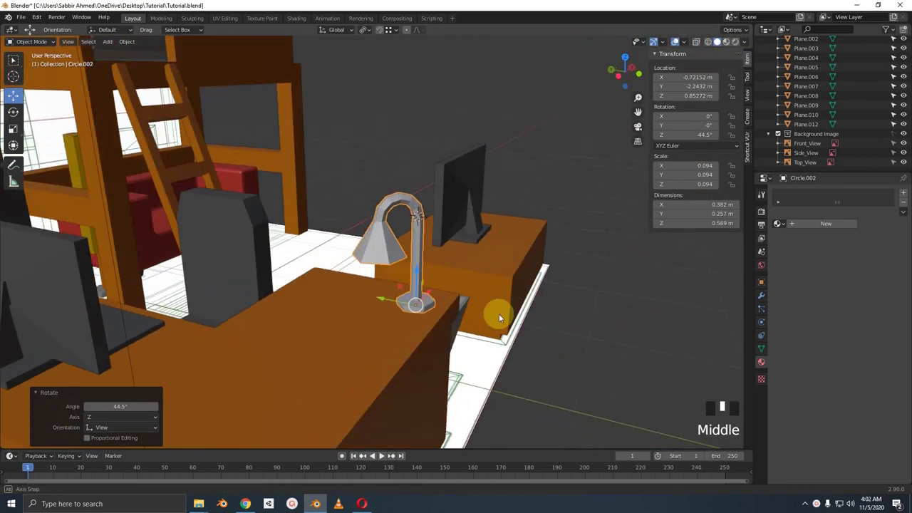
pyautogui.moveTo(420, 310); pyautogui.dragTo(355, 194)
pyautogui.scroll(3)
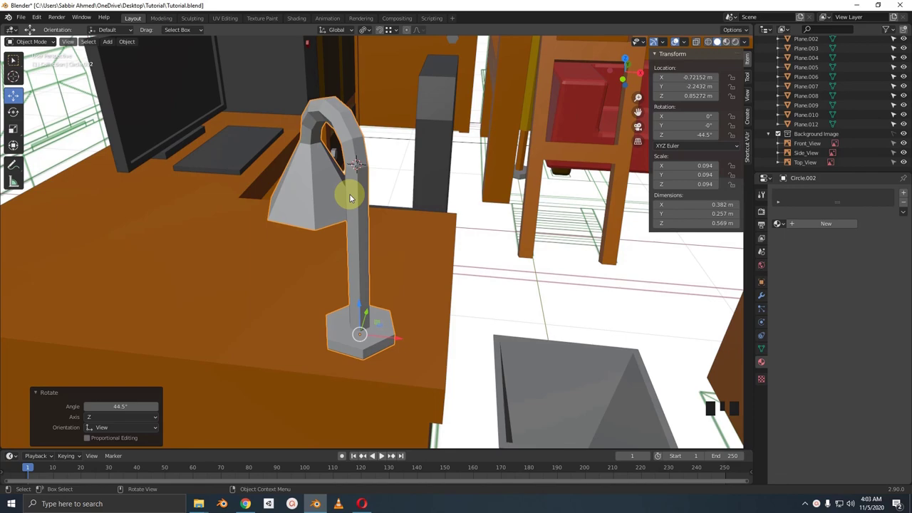
pyautogui.moveTo(422, 203); pyautogui.dragTo(401, 197)
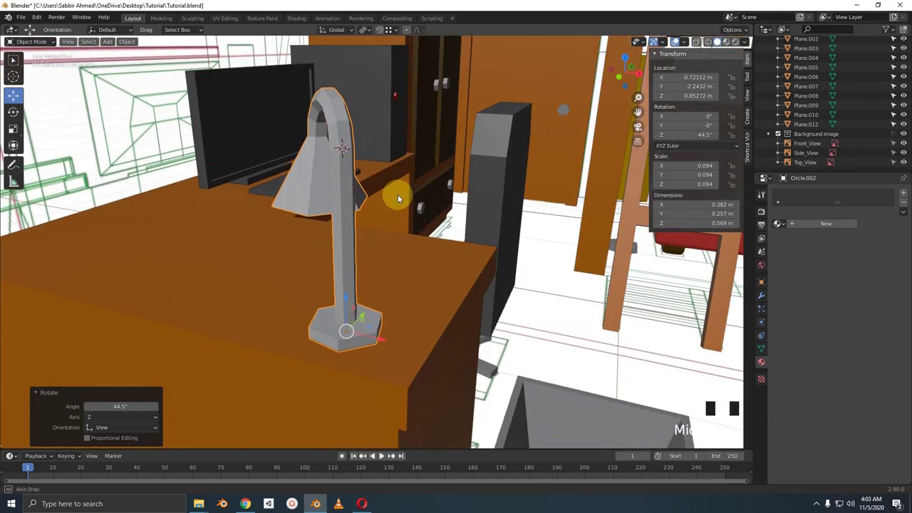
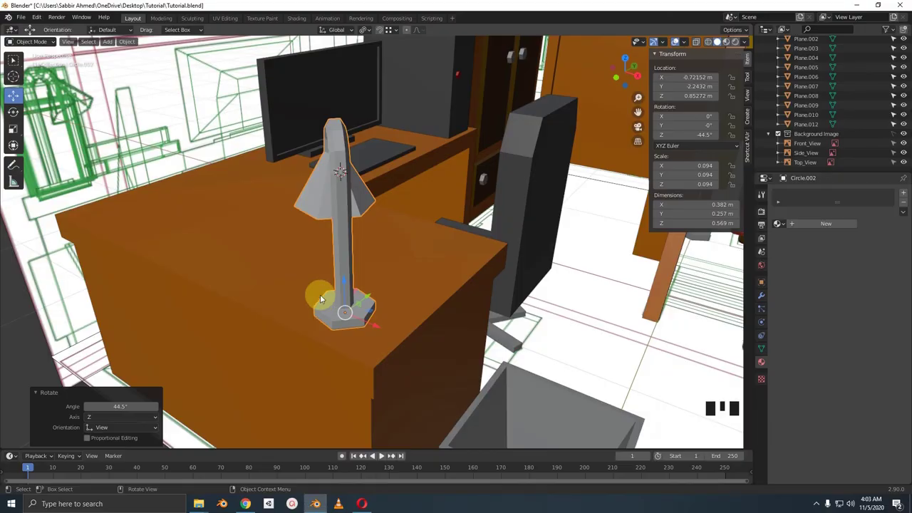
pyautogui.moveTo(303, 229); pyautogui.dragTo(296, 231)
pyautogui.scroll(-3)
# Step: Add a new Cube.002 to the scene near the desk
pyautogui.press('shift+a')
pyautogui.scroll(-3)
pyautogui.scroll(3)
# Step: Shrink the cube, move it to the desk's left side and stretch it into a tall thin book block
pyautogui.scroll(-3)
pyautogui.press('s')
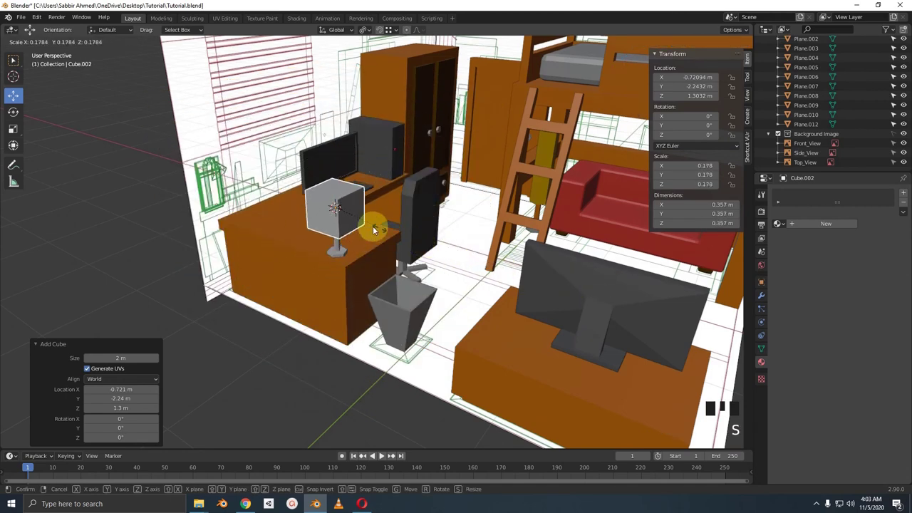
pyautogui.press('KP_1')
pyautogui.press('alt+z')
pyautogui.moveTo(366, 225); pyautogui.dragTo(482, 224)
pyautogui.scroll(3)
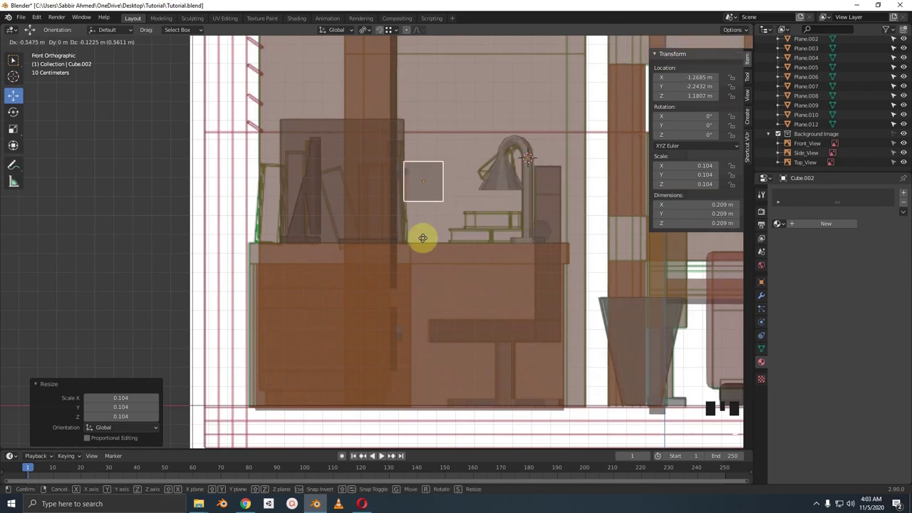
pyautogui.scroll(3)
pyautogui.moveTo(472, 251); pyautogui.dragTo(555, 250)
pyautogui.press('s')
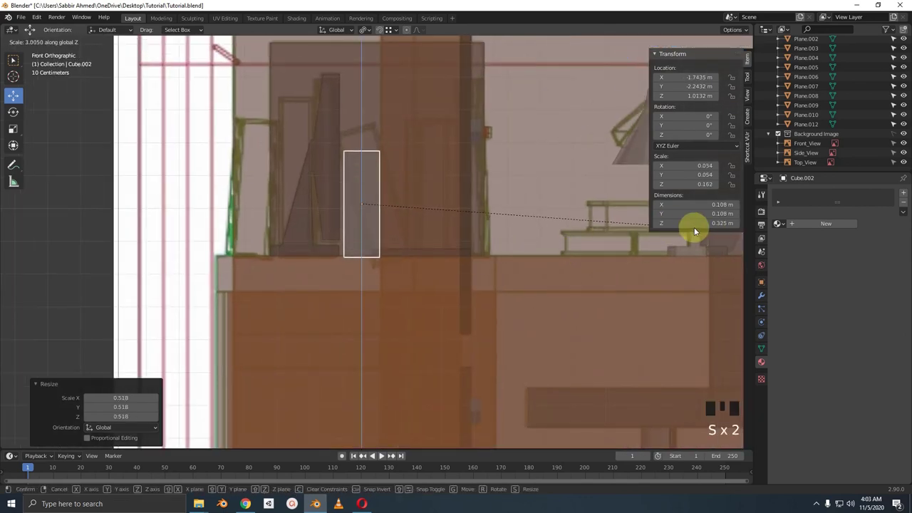
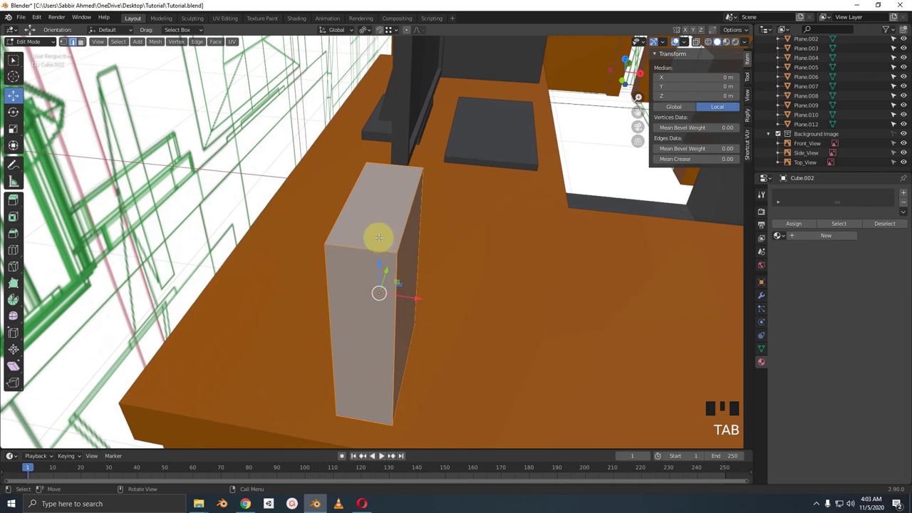
# Step: Cut edge loops and inset the pages to form the covers, giving a book about 0.1 × 0.26 × 0.39 m
pyautogui.press('ctrl+r')
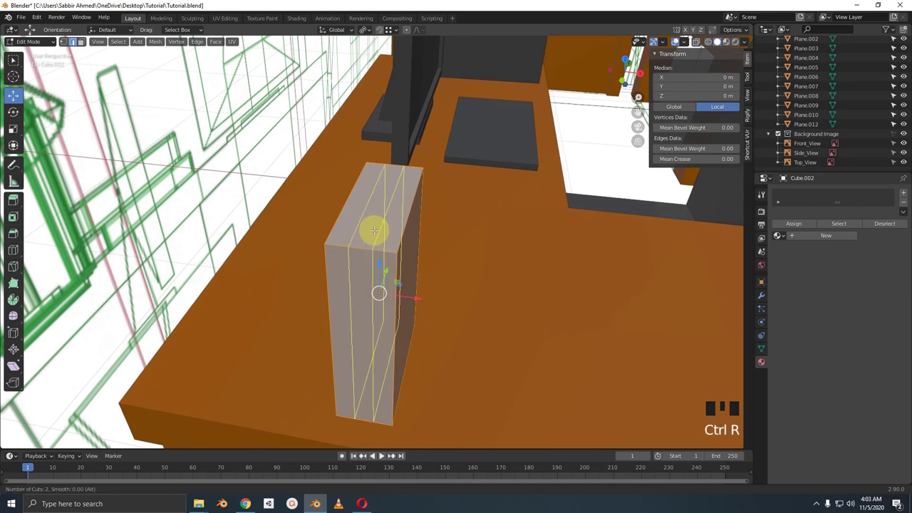
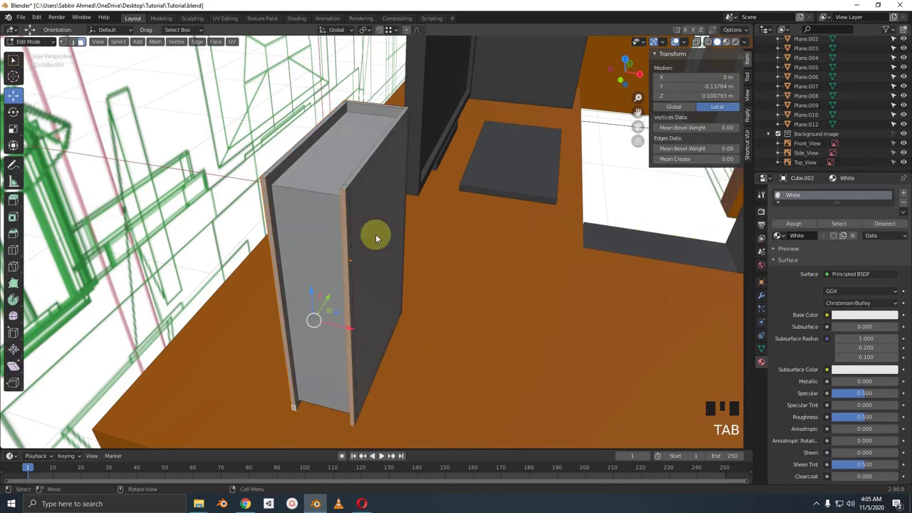
pyautogui.press('Tab')
pyautogui.scroll(-3)
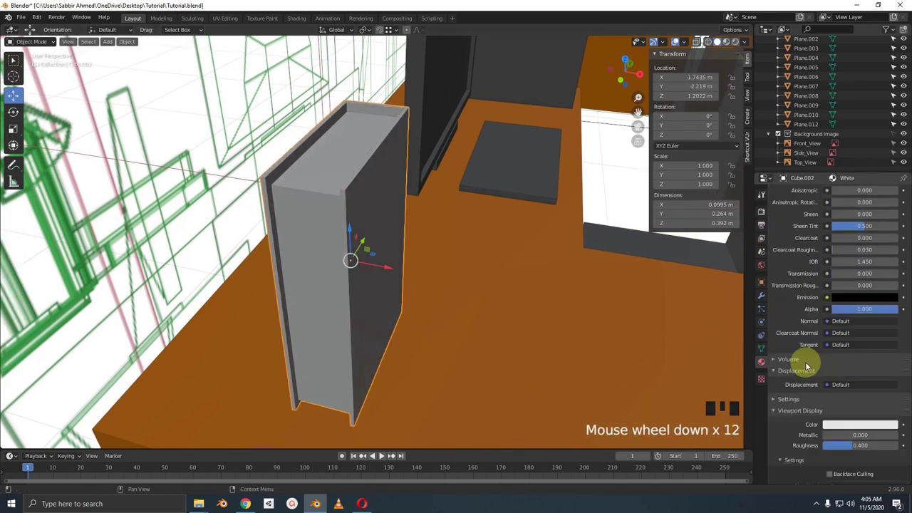
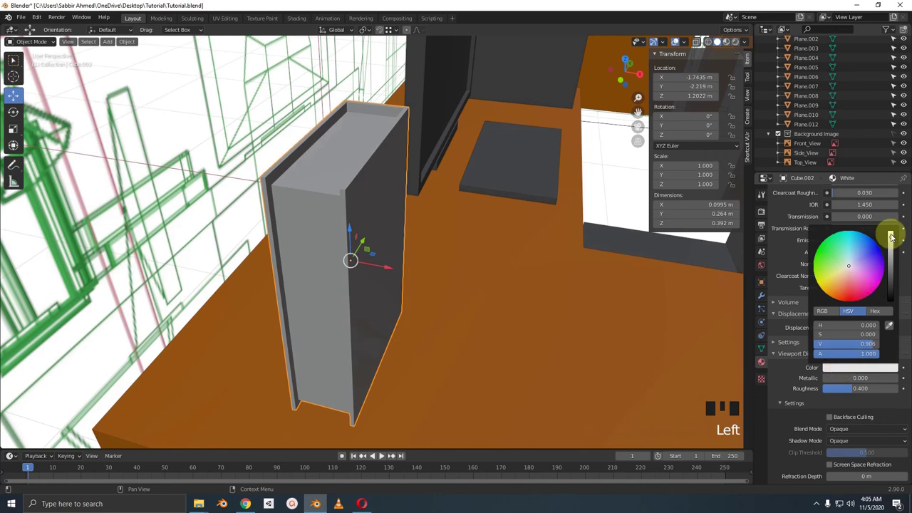
# Step: Look through Cube.002's White material settings in Material Properties
pyautogui.scroll(3)
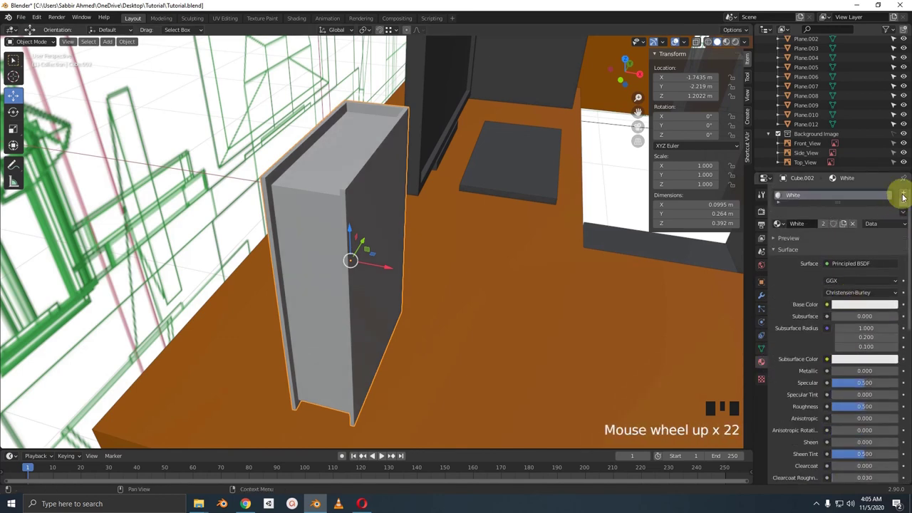
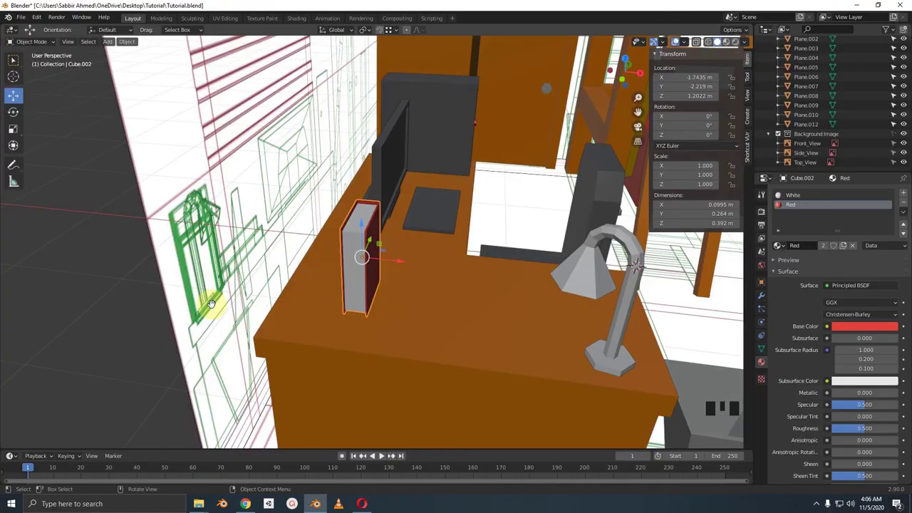
# Step: Move the book's top vertices to resize it, then duplicate it sideways along X into the row
pyautogui.press('KP_1')
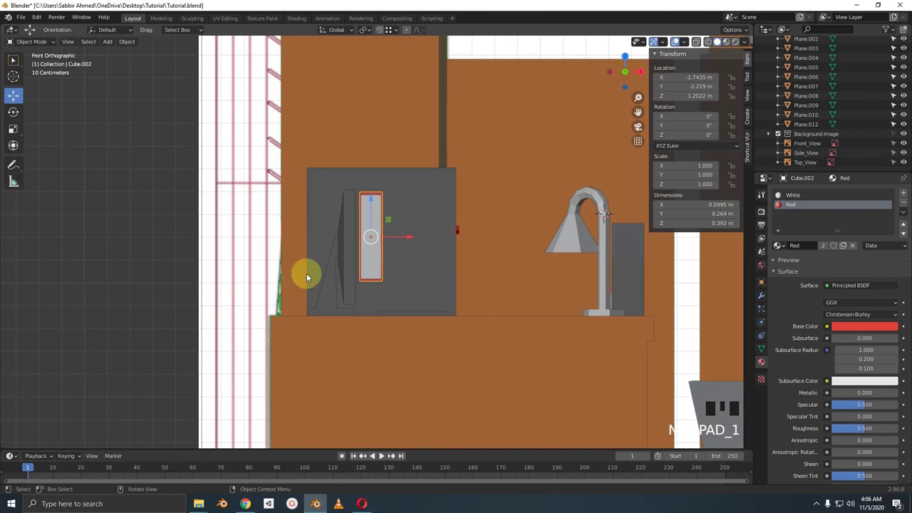
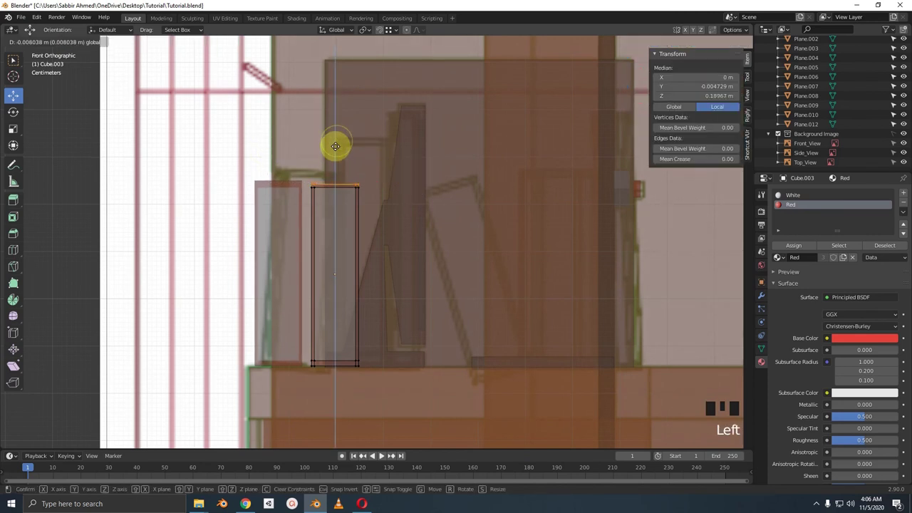
pyautogui.press('alt+a')
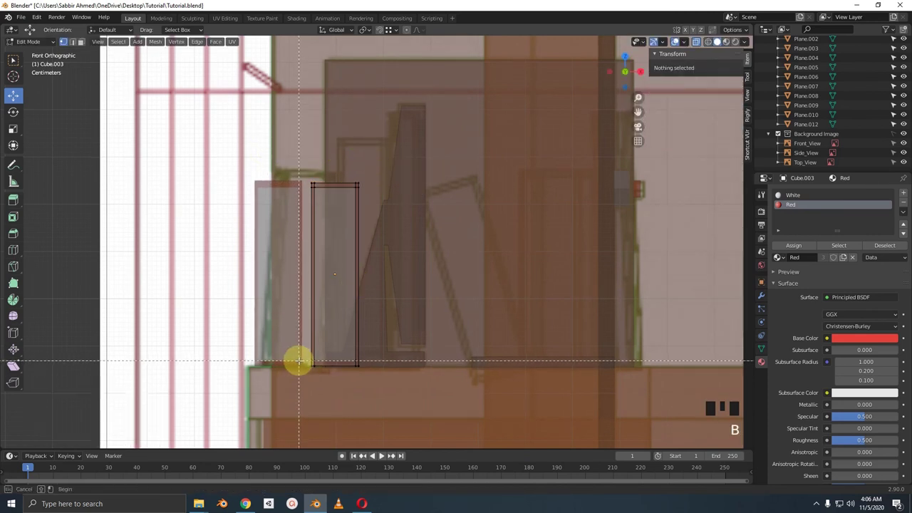
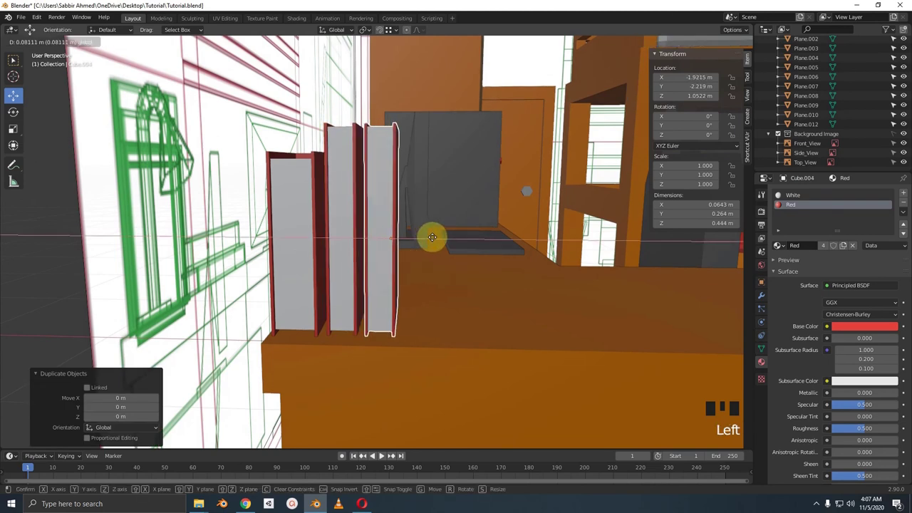
pyautogui.press('KP_1')
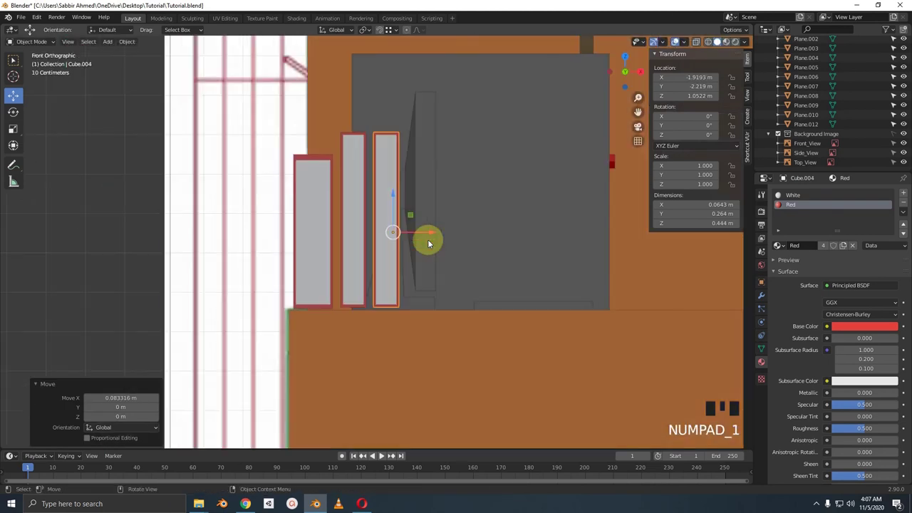
# Step: Select one end of the new Cube.004 book from top view to reduce its depth along Y
pyautogui.press('KP_7')
pyautogui.press('Tab')
pyautogui.scroll(3)
pyautogui.press('alt+a')
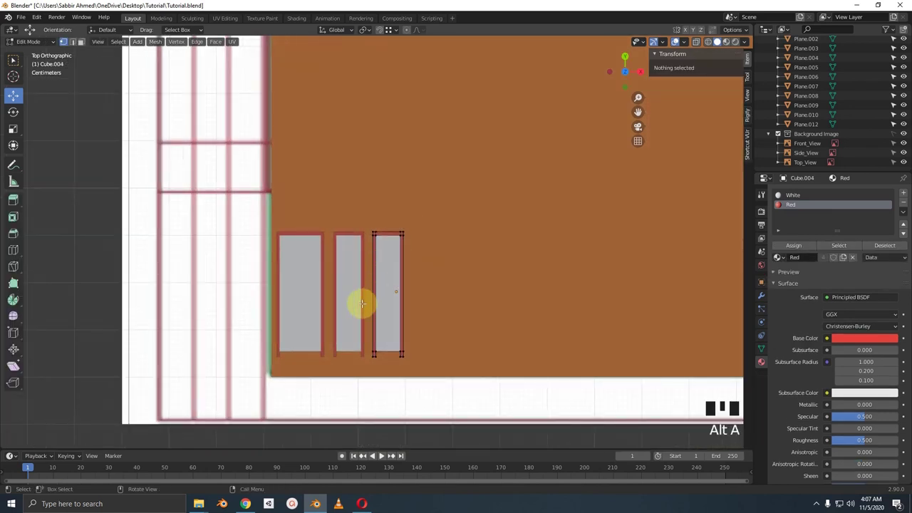
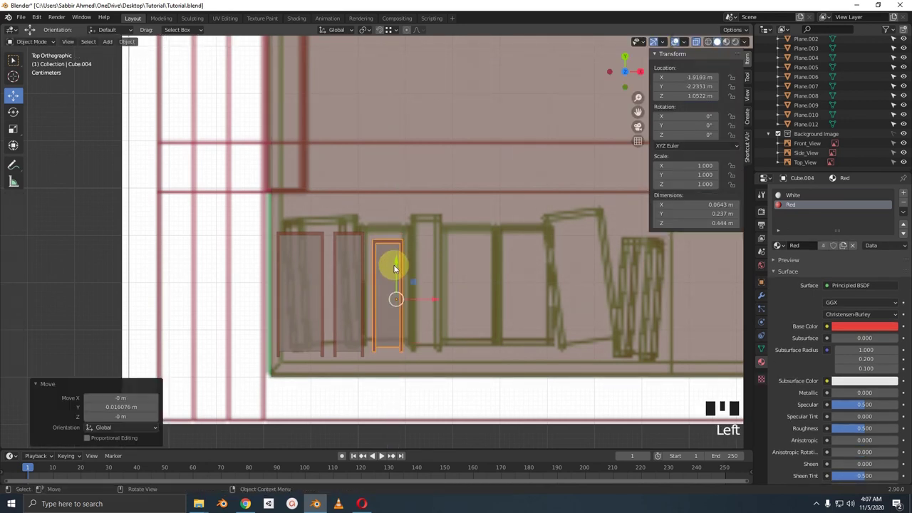
# Step: Duplicate the newest red book and shorten the copy Cube.006 to about 0.39 m
pyautogui.click(327, 264)
pyautogui.click(326, 248)
pyautogui.press('shift+d')
pyautogui.click(343, 288)
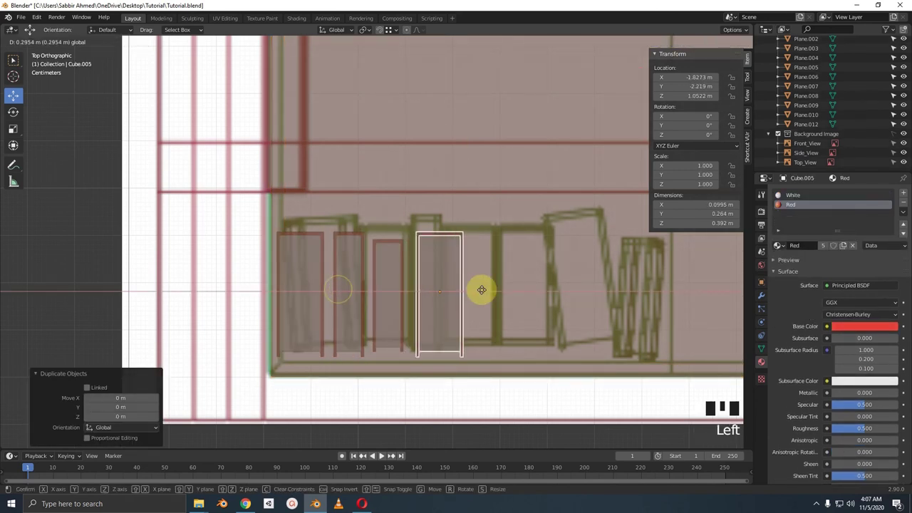
pyautogui.press('alt+a')
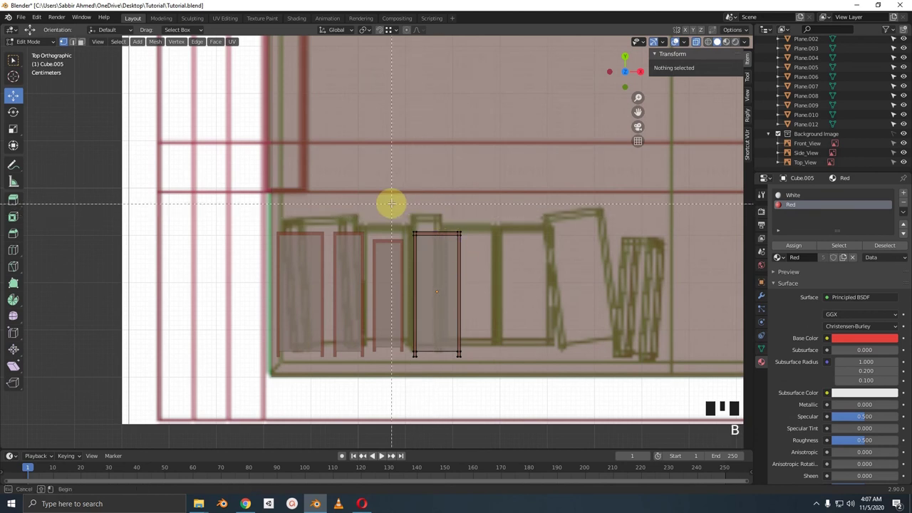
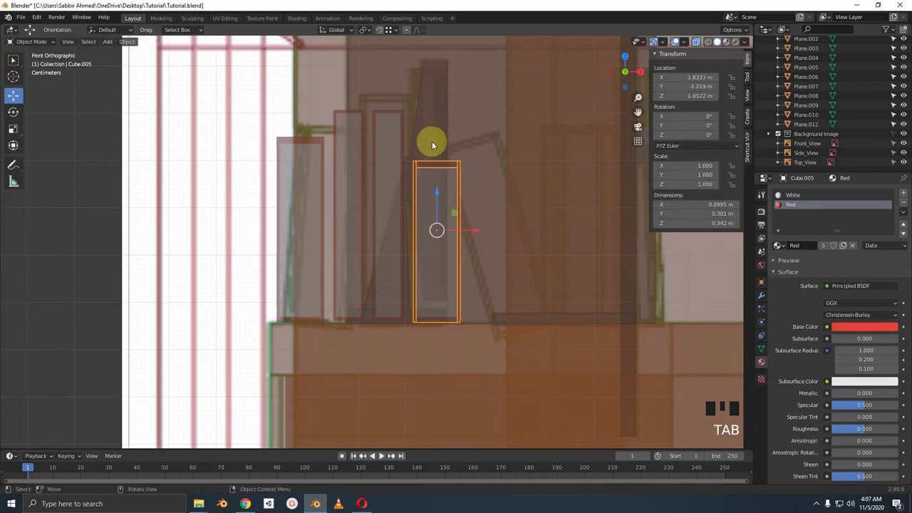
pyautogui.moveTo(404, 170); pyautogui.dragTo(364, 185)
pyautogui.click(364, 186)
pyautogui.click(363, 192)
pyautogui.click(363, 204)
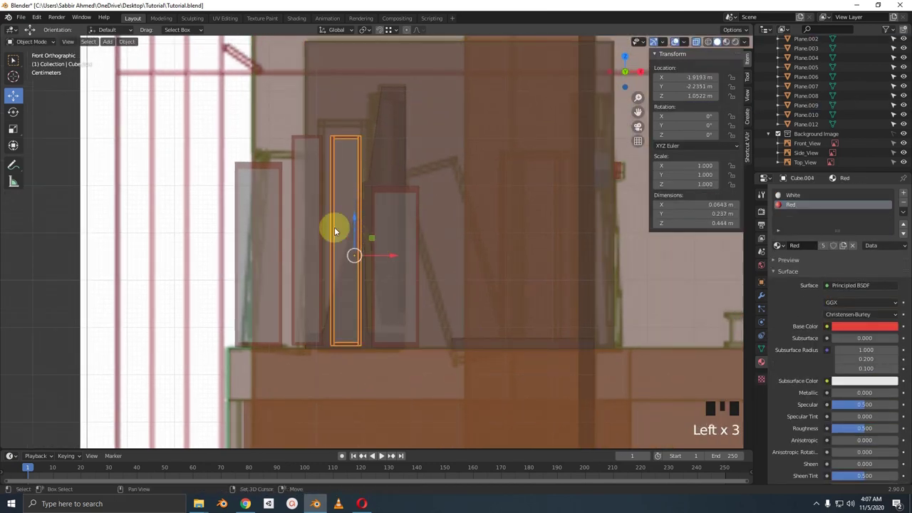
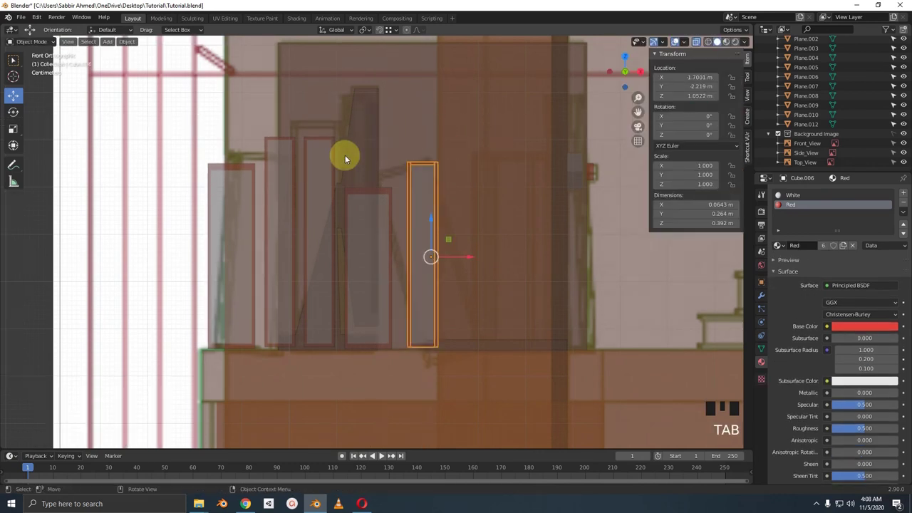
# Step: Duplicate a book again as Cube.007, leaving the copy at the original's position for now
pyautogui.click(337, 167)
pyautogui.click(332, 167)
pyautogui.moveTo(335, 189); pyautogui.dragTo(314, 194)
pyautogui.press('alt+z')
pyautogui.moveTo(315, 184); pyautogui.dragTo(322, 196)
pyautogui.moveTo(327, 210); pyautogui.dragTo(326, 224)
pyautogui.scroll(-3)
pyautogui.press('shift+d')
pyautogui.click(365, 255)
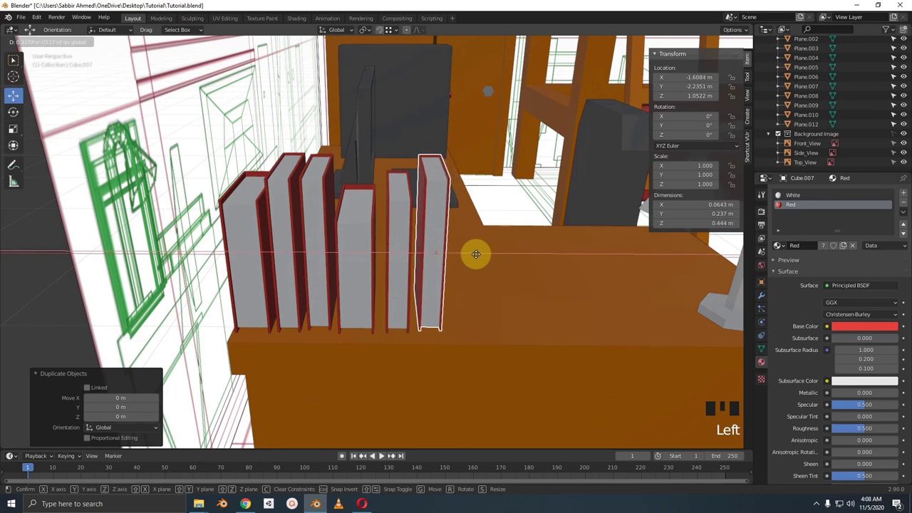
# Step: Slide the new book along the row in top view and tilt Cube.003 about 7°
pyautogui.press('KP_7')
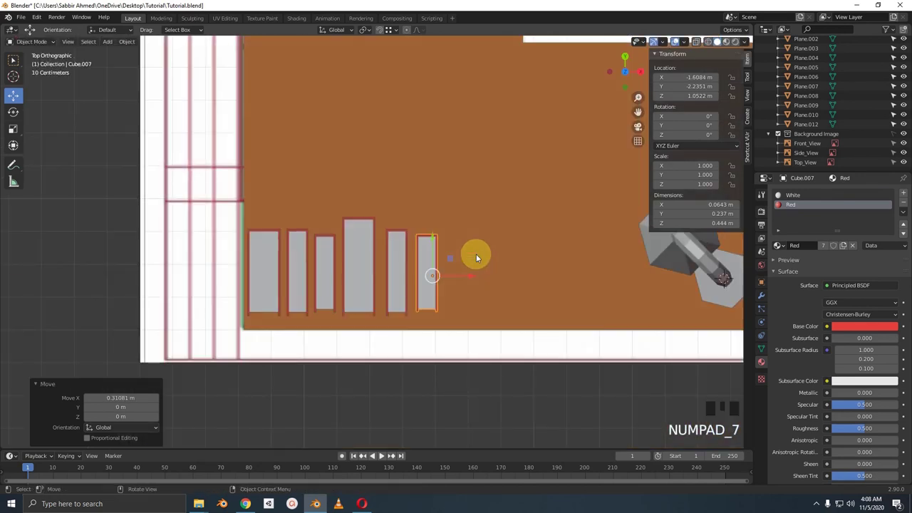
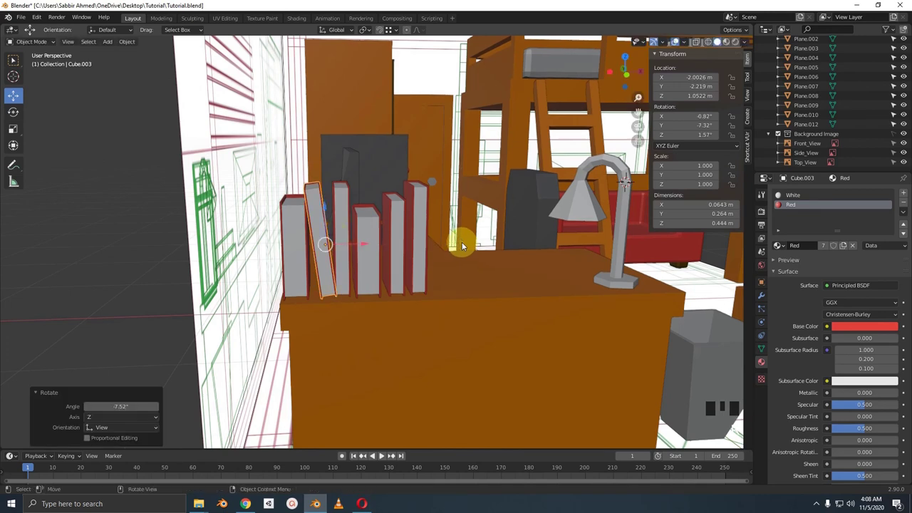
pyautogui.click(338, 208)
pyautogui.moveTo(373, 280); pyautogui.dragTo(383, 313)
pyautogui.press('KP_7')
pyautogui.scroll(3)
pyautogui.press('r')
pyautogui.scroll(3)
# Step: Turn Cube.004 about 11° and start sliding Cube.005 sideways apart from the others
pyautogui.moveTo(448, 229); pyautogui.dragTo(450, 196)
pyautogui.moveTo(449, 182); pyautogui.dragTo(377, 237)
pyautogui.click(378, 237)
pyautogui.click(400, 259)
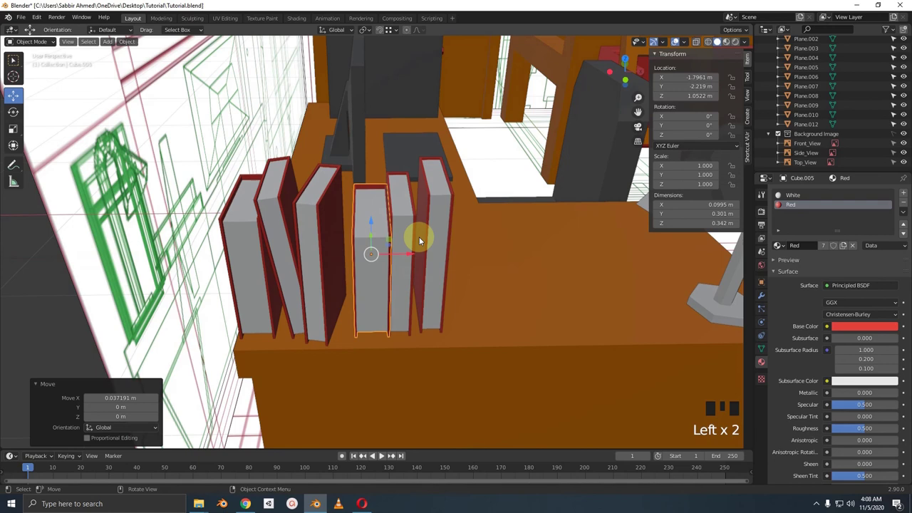
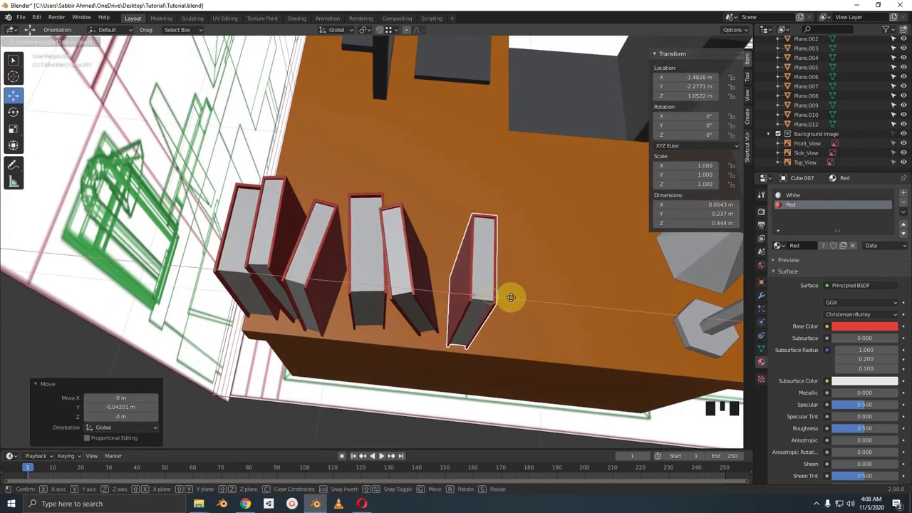
# Step: Tilt the last book Cube.007 about 17° against its neighbour and lower it onto the desk
pyautogui.moveTo(515, 263); pyautogui.dragTo(571, 223)
pyautogui.press('r')
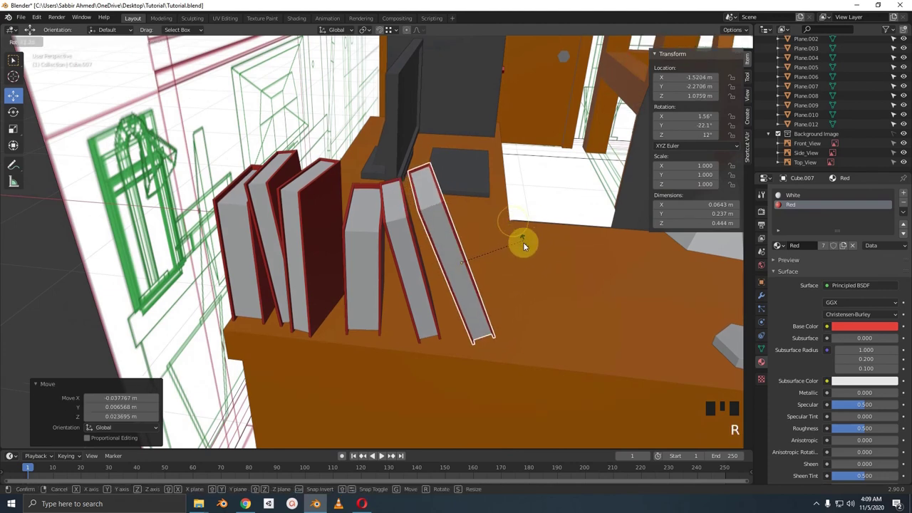
pyautogui.click(503, 271)
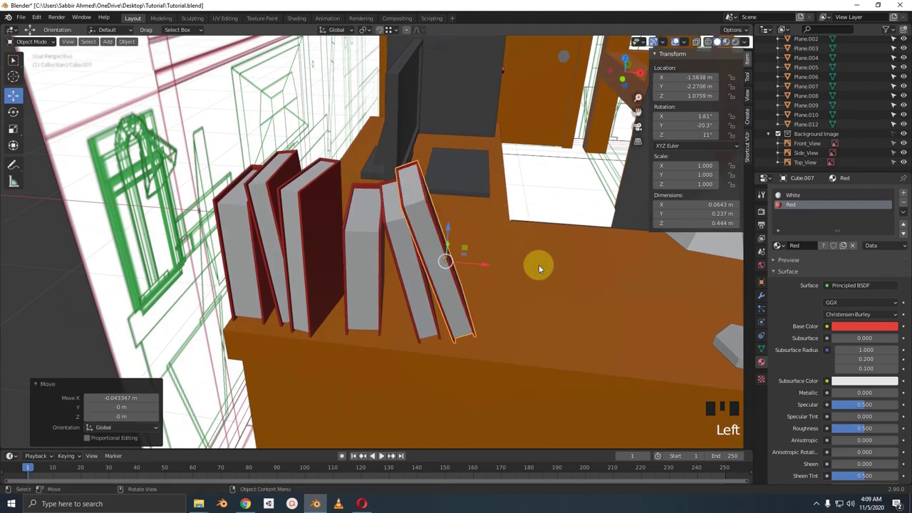
pyautogui.moveTo(550, 260); pyautogui.dragTo(553, 238)
pyautogui.press('r')
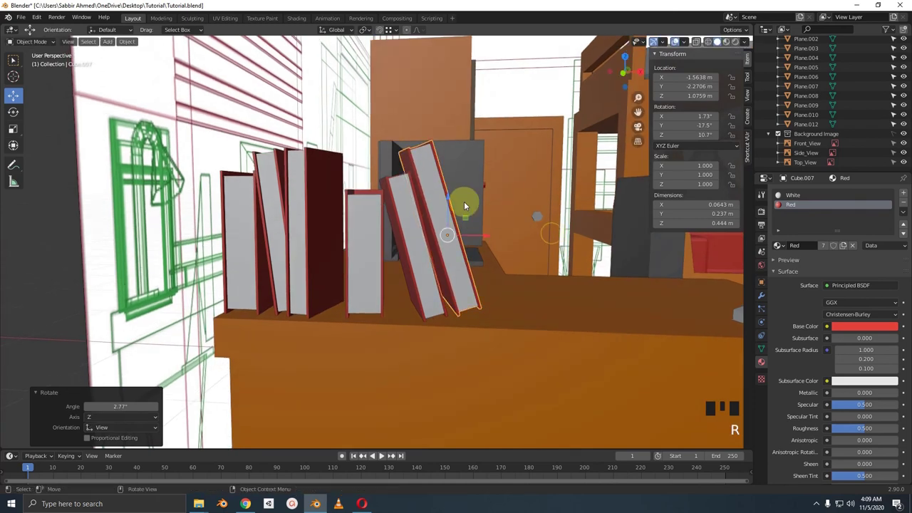
pyautogui.click(451, 201)
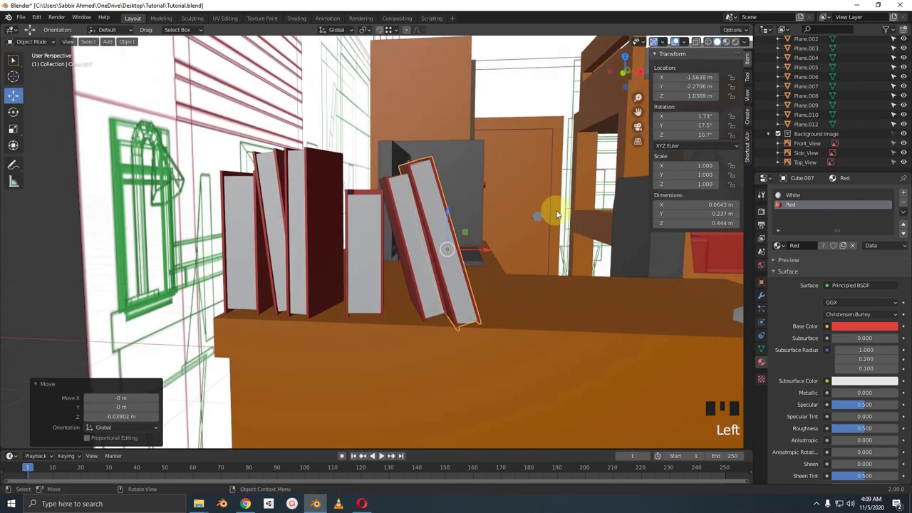
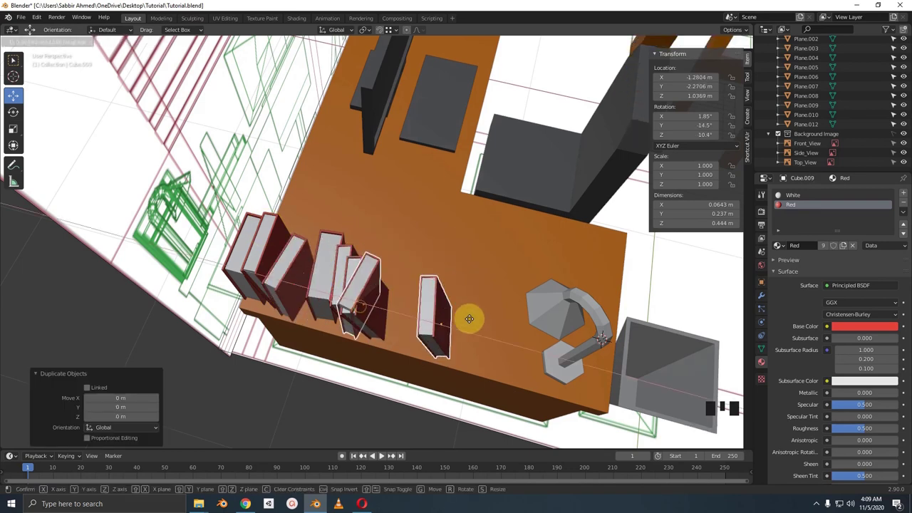
# Step: Move the copied books onto the open desk near the lamp and lay both flat on their sides
pyautogui.moveTo(450, 340); pyautogui.dragTo(403, 327)
pyautogui.click(404, 326)
pyautogui.click(377, 240)
pyautogui.press('alt+r')
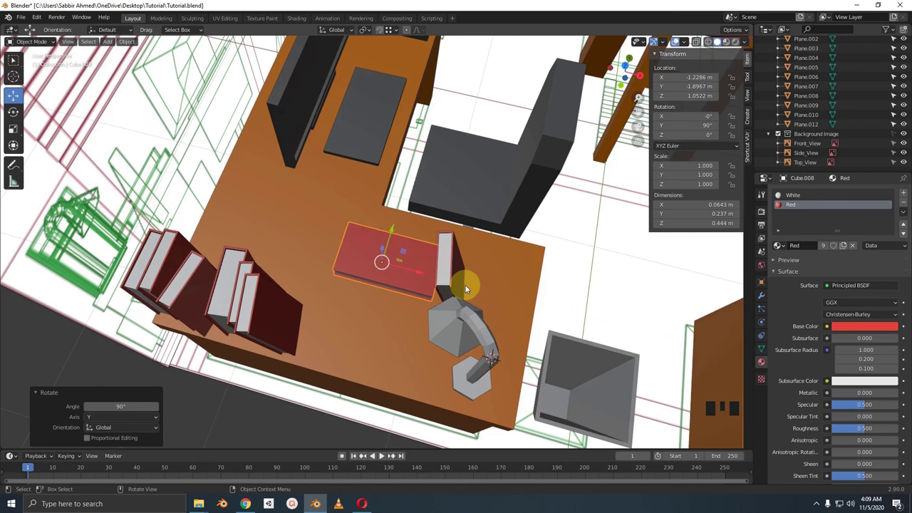
pyautogui.click(454, 273)
pyautogui.press('alt+r')
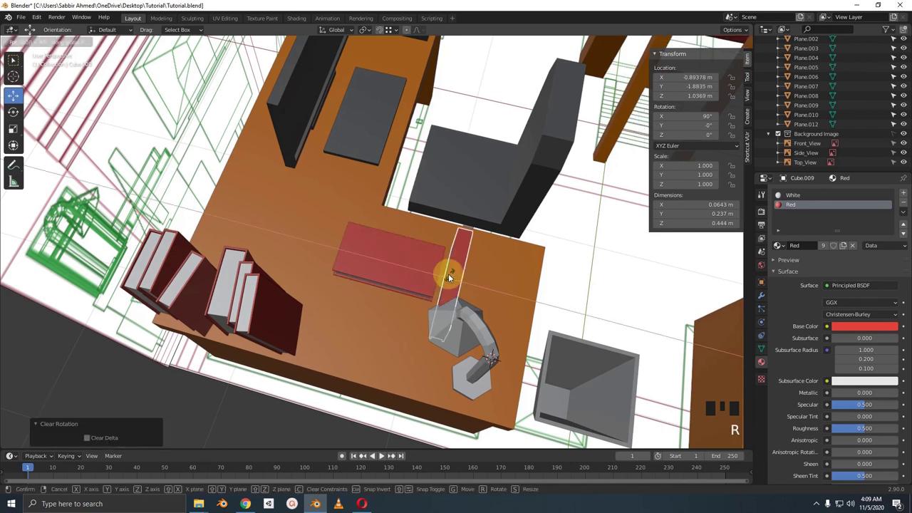
# Step: Turn Cube.008 and Cube.009 to different angles in top view and lower Cube.008 into a stack
pyautogui.press('KP_7')
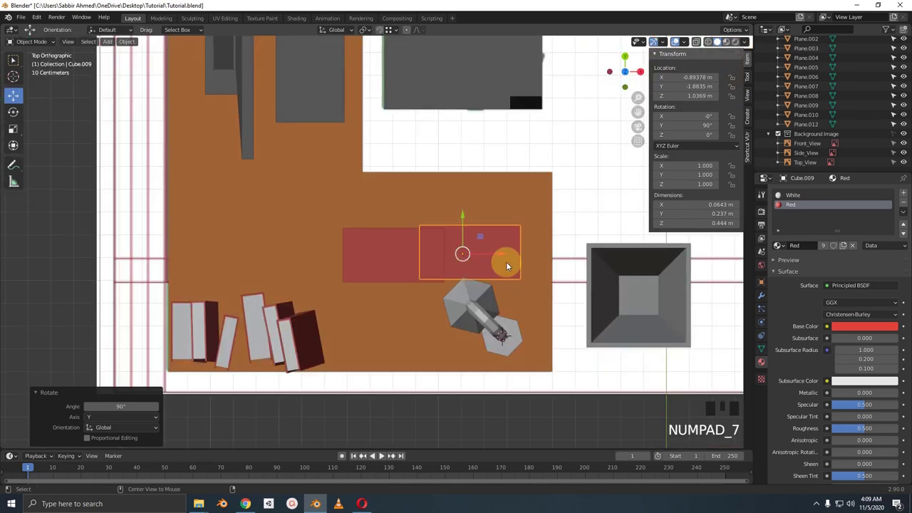
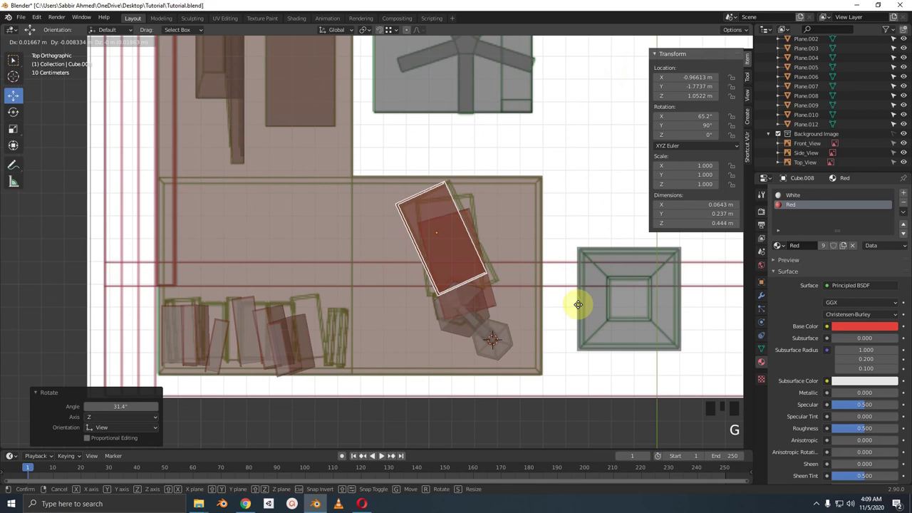
pyautogui.click(489, 302)
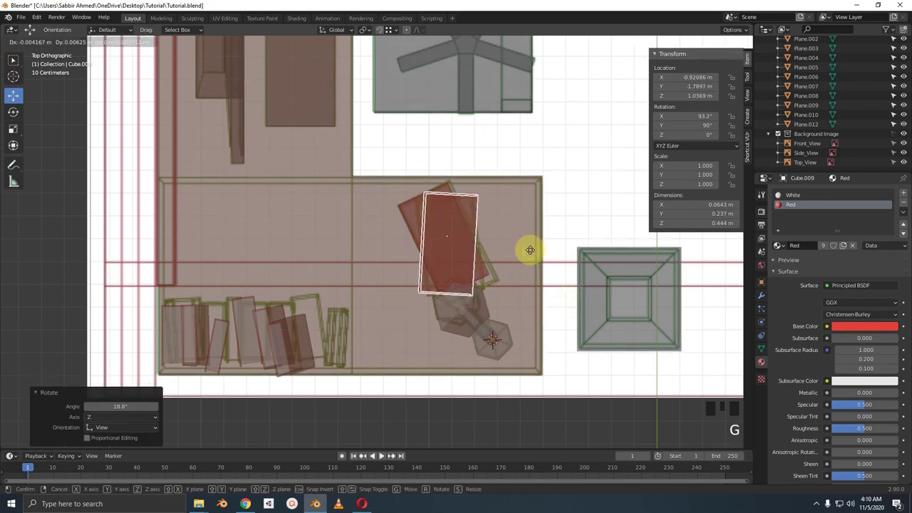
pyautogui.moveTo(533, 242); pyautogui.dragTo(511, 230)
pyautogui.press('alt+z')
pyautogui.scroll(3)
pyautogui.click(431, 245)
pyautogui.click(454, 221)
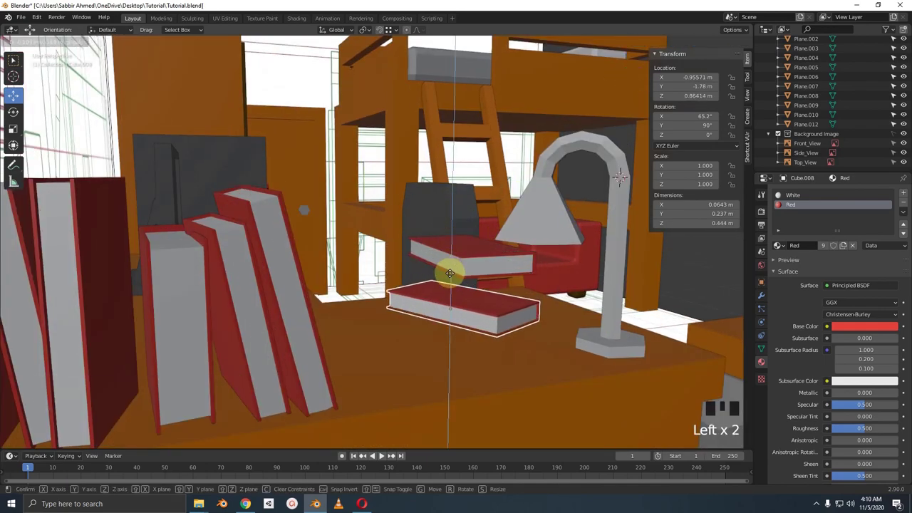
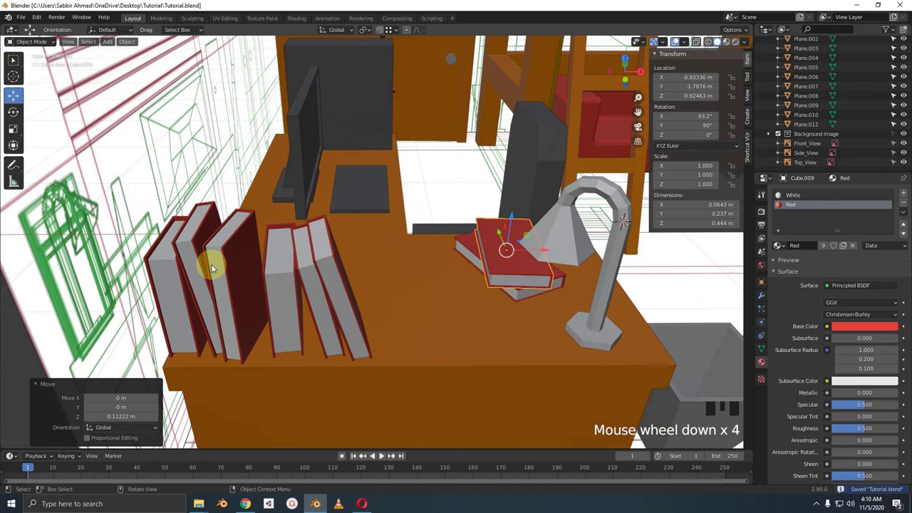
# Step: Give the leftmost book Cube.002 a new material 'Green' with a green base colour
pyautogui.click(178, 276)
pyautogui.scroll(3)
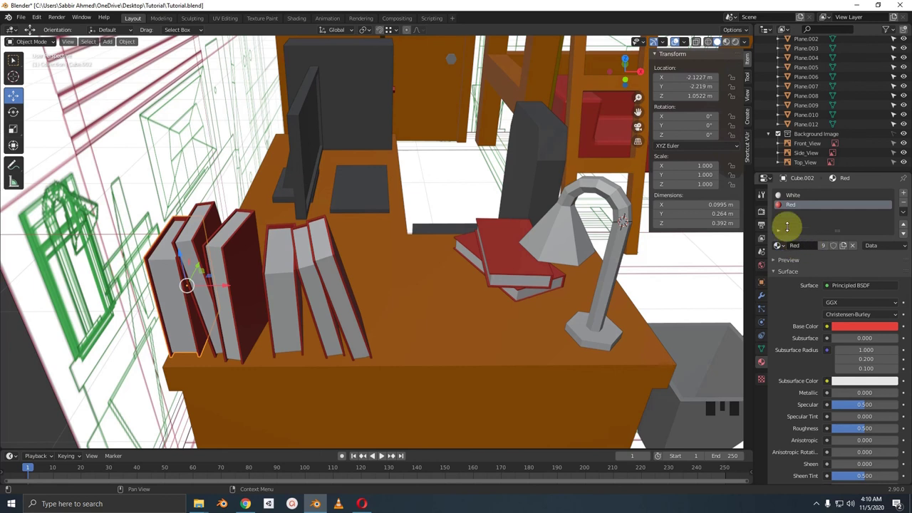
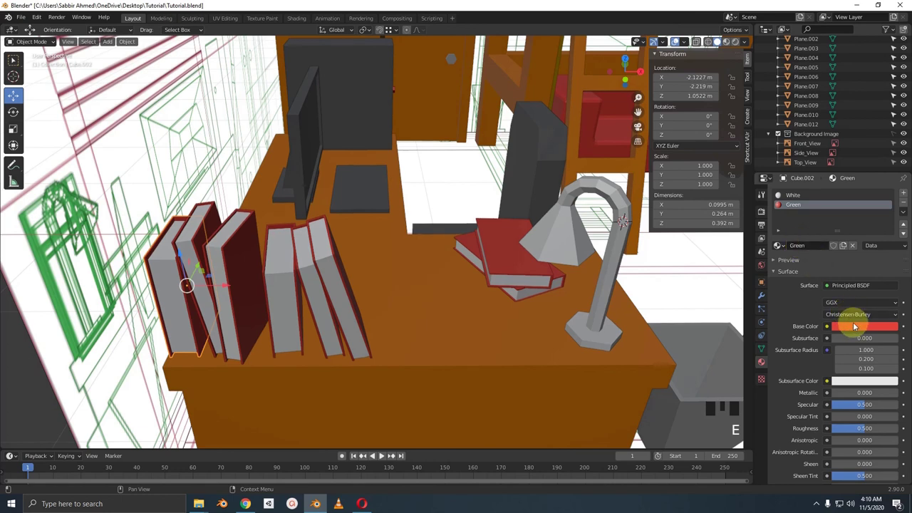
pyautogui.click(854, 333)
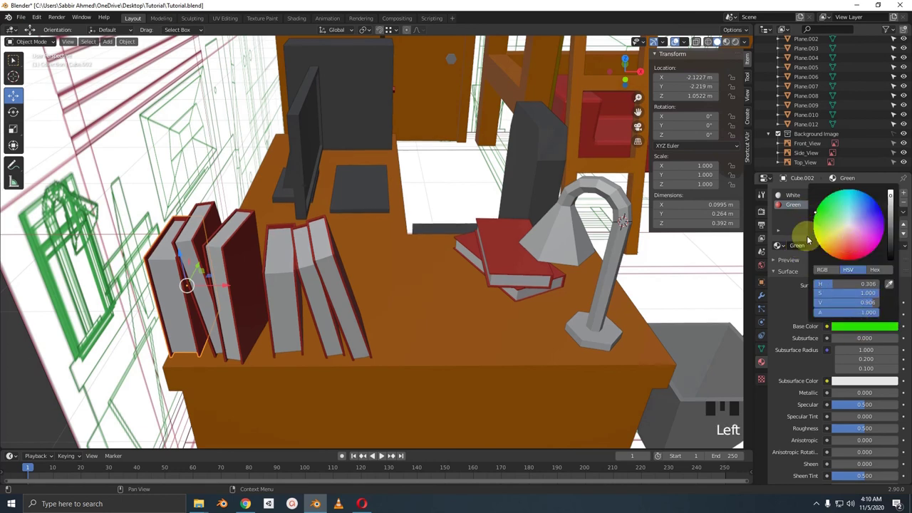
pyautogui.scroll(-3)
pyautogui.scroll(3)
pyautogui.scroll(-3)
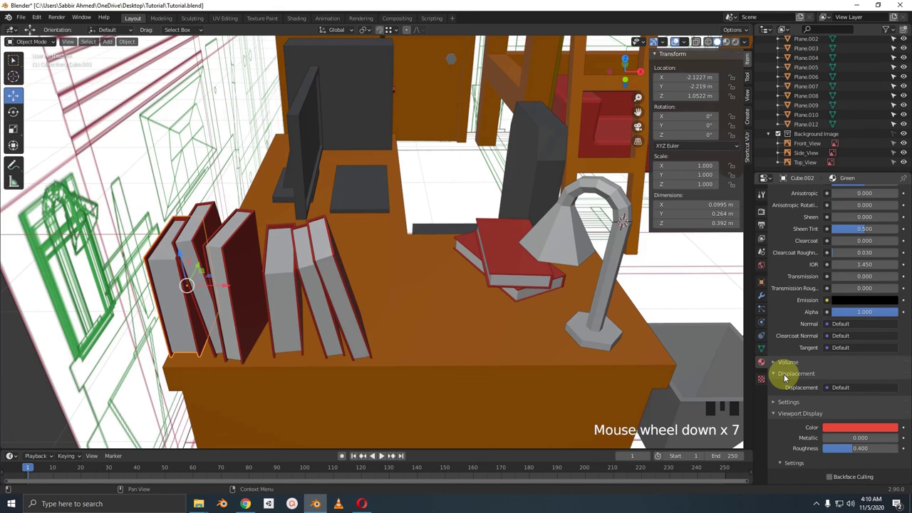